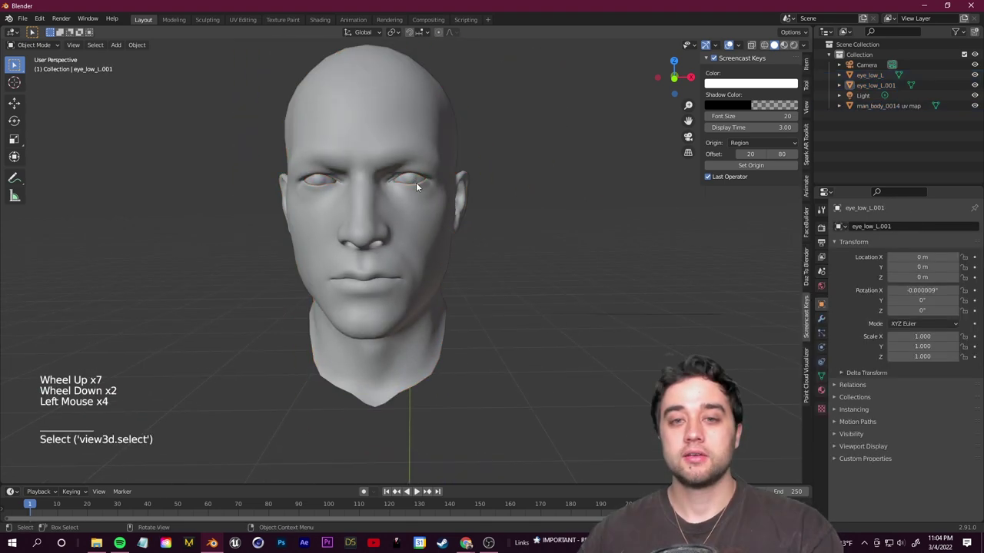
Select both eye objects and the head mesh in the Outliner and join them into one object
left_click(872, 94)
left_click(875, 88)
left_click(876, 107)
left_click(581, 160)
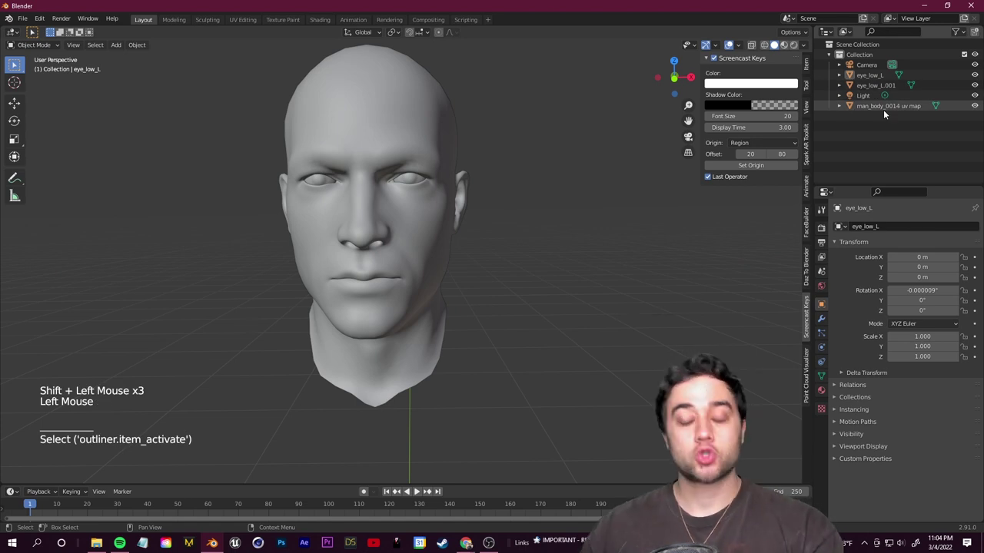
left_click(874, 77)
left_click(876, 85)
left_click(881, 108)
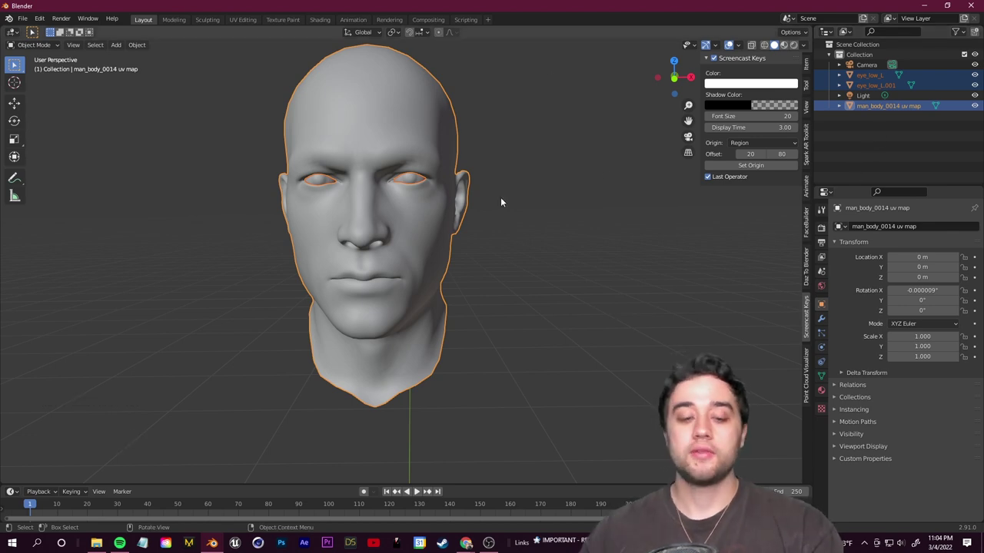
key("ctrl+j")
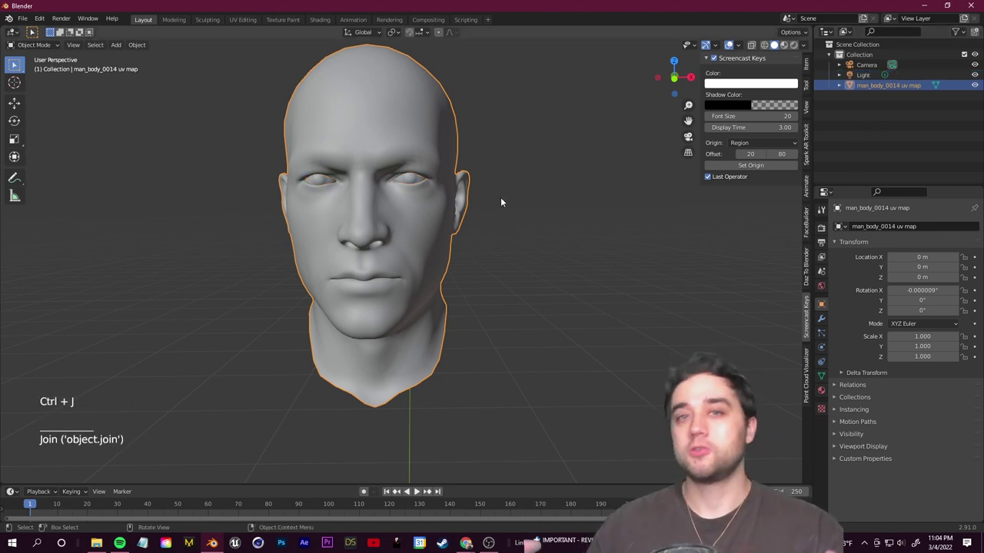
Rename the combined head object to HEAD in the Outliner
middle_click(388, 187)
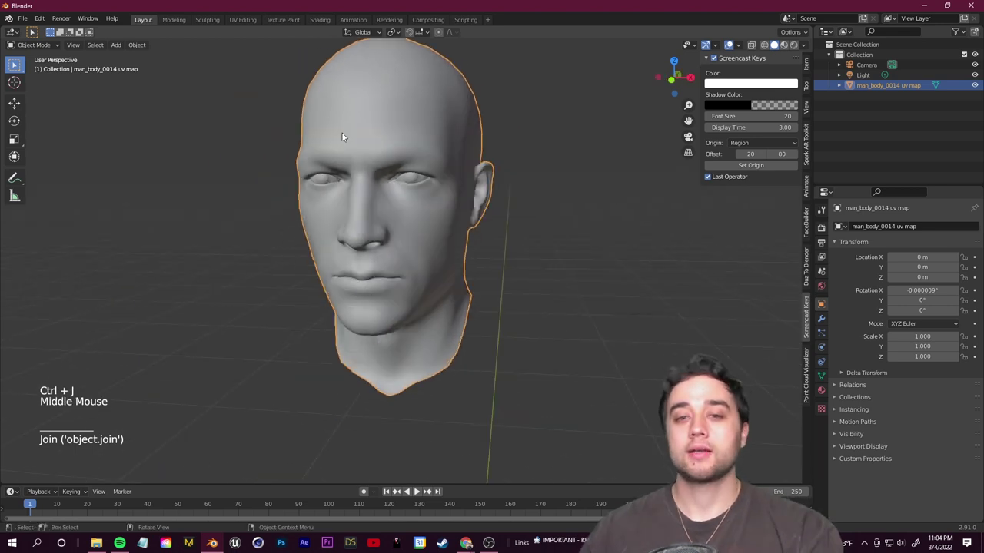
middle_click(316, 129)
double_click(871, 86)
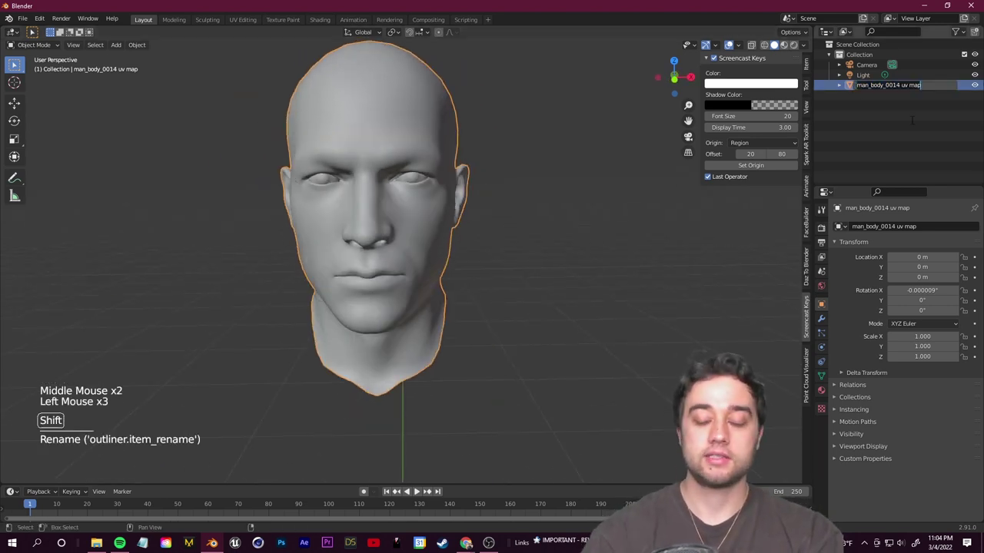
scroll("down", 3)
middle_click(470, 295)
middle_click(368, 232)
Scale the HEAD object up uniformly and move it near the scene origin, lowered below the ground plane
key("s")
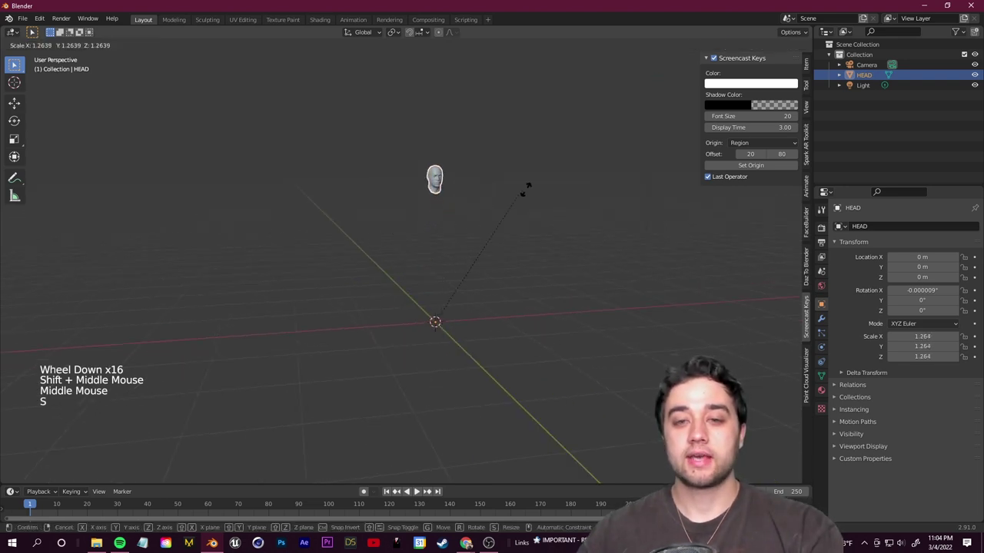
key("g")
middle_click(400, 313)
key("g")
middle_click(455, 275)
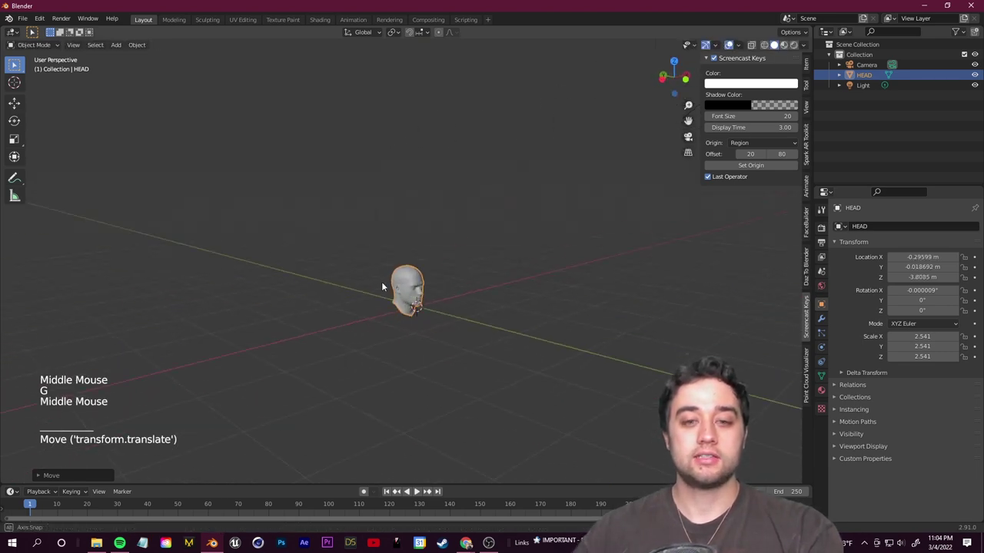
key("g")
scroll("up", 3)
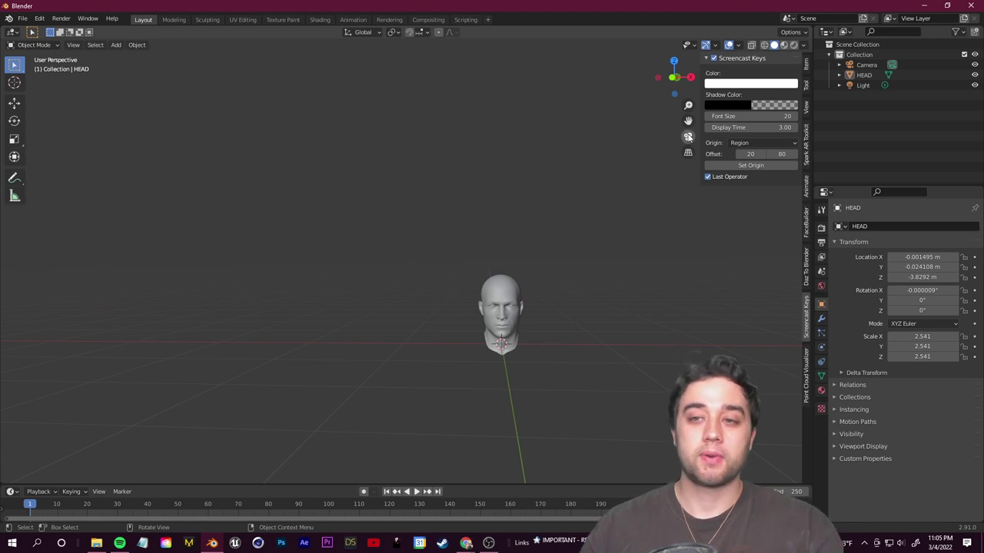
Look through the camera and adjust it so the head sits centred in frame
left_click(691, 136)
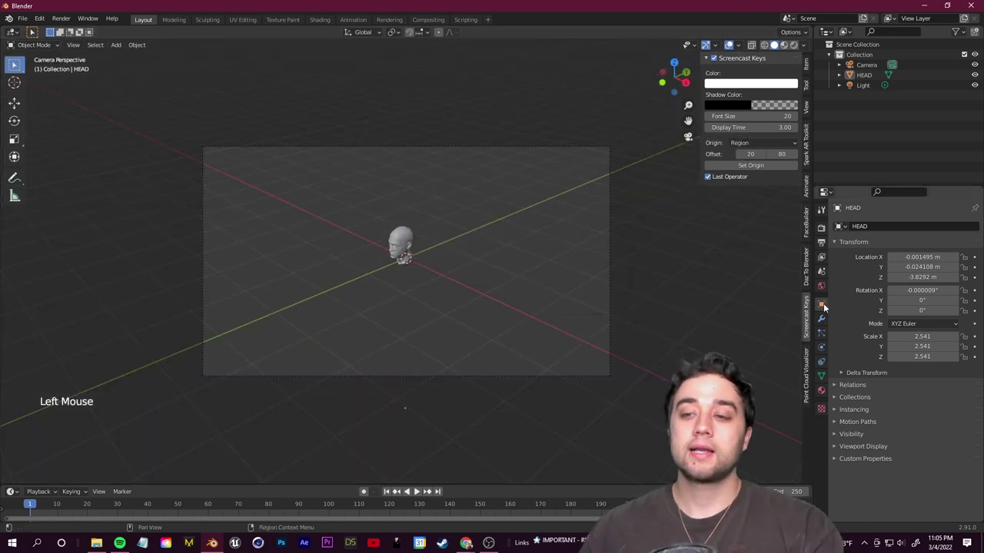
left_click(827, 307)
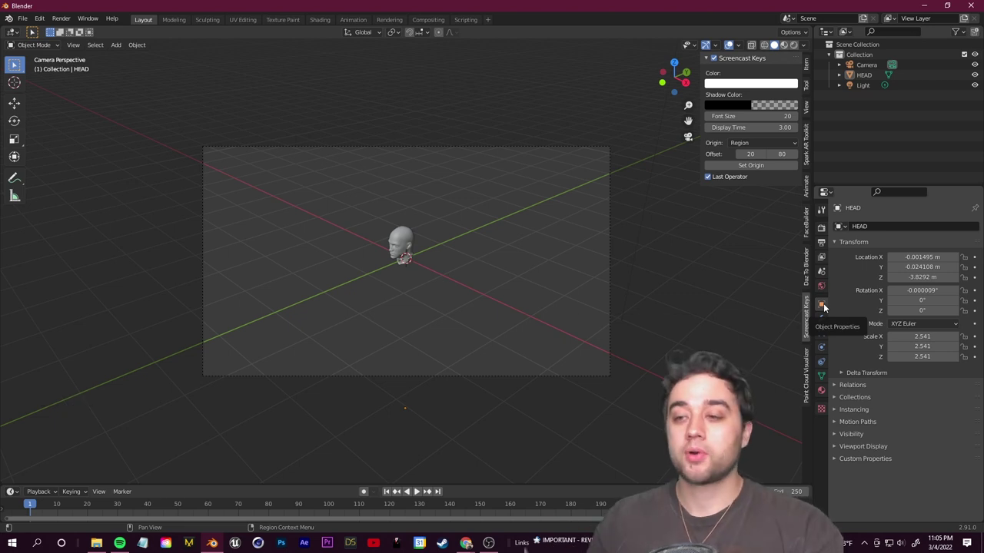
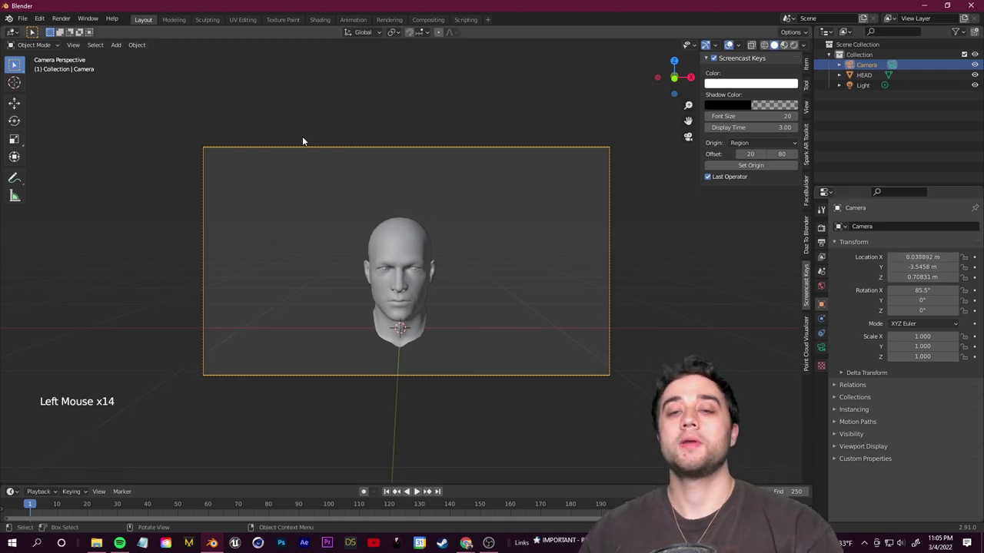
Leave the camera view and select the HEAD object in the viewport
middle_click(277, 104)
scroll("down", 3)
scroll("down", 3)
middle_click(455, 253)
left_click(514, 236)
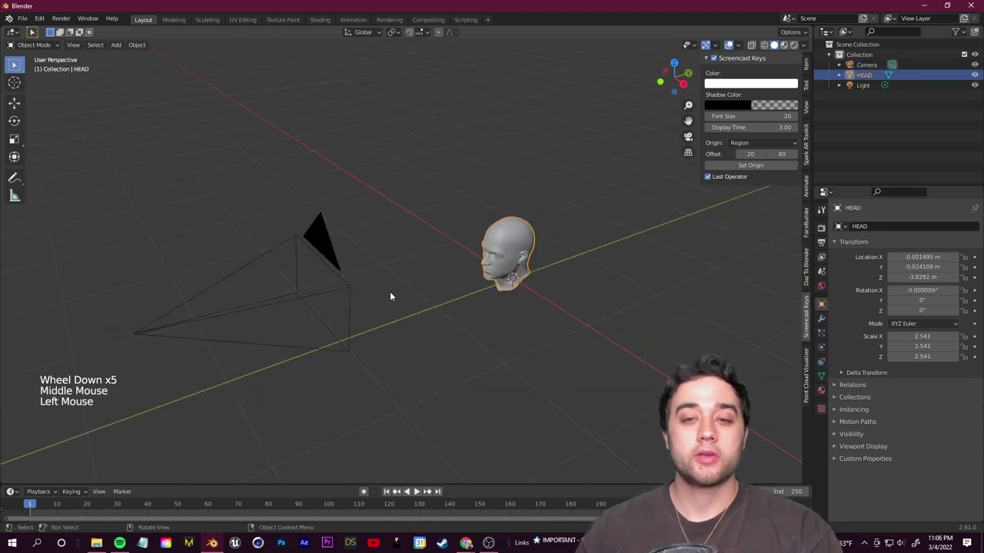
scroll("up", 3)
Put the HEAD mesh into Edit Mode ready for mesh-level editing
key("Tab")
key("Tab")
key("Tab")
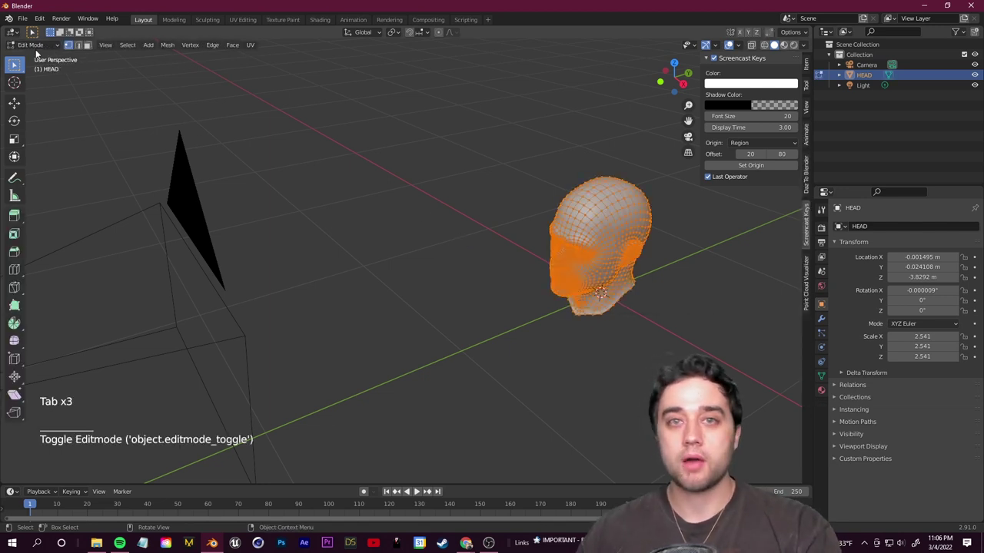
key("Tab")
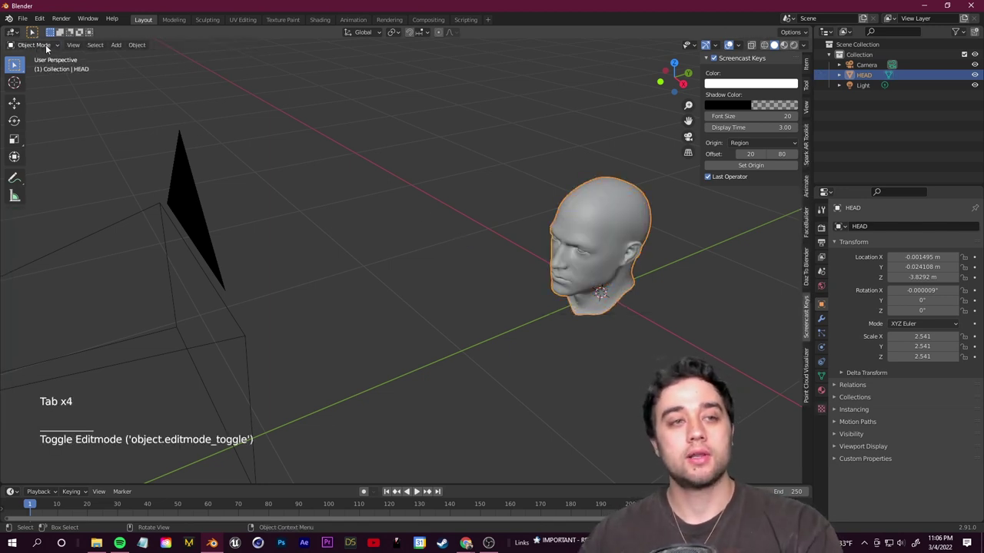
left_click(48, 48)
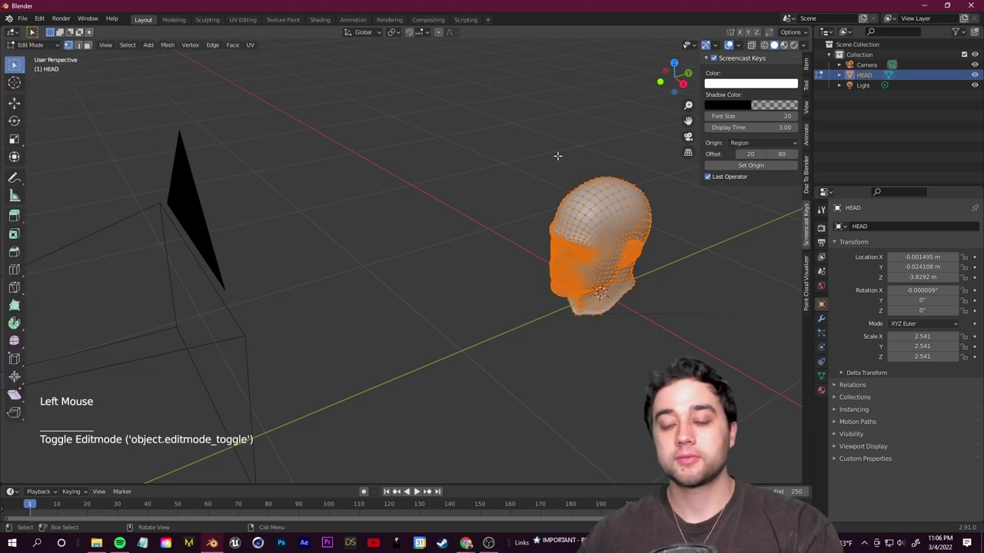
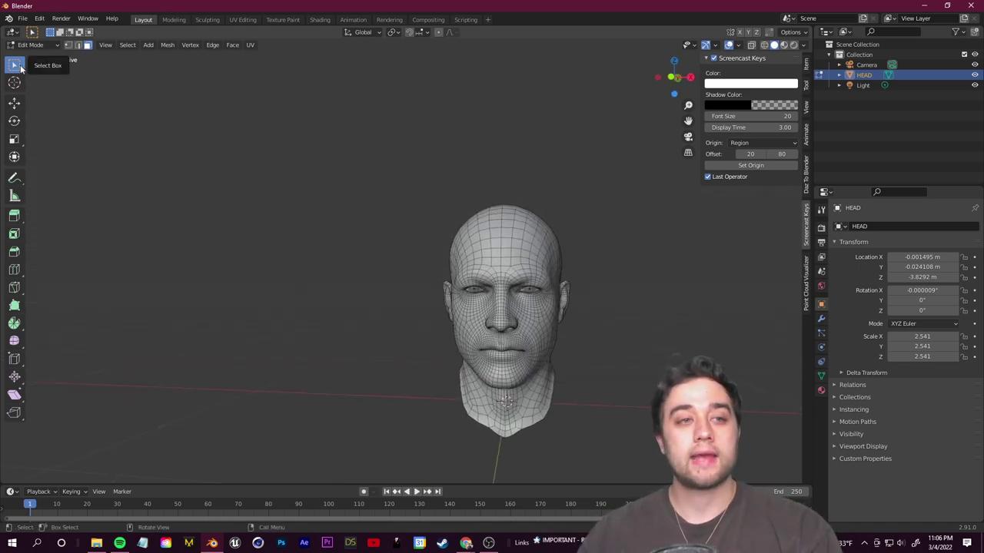
Switch to the Select Circle tool for painting a selection over the scalp
left_click(23, 67)
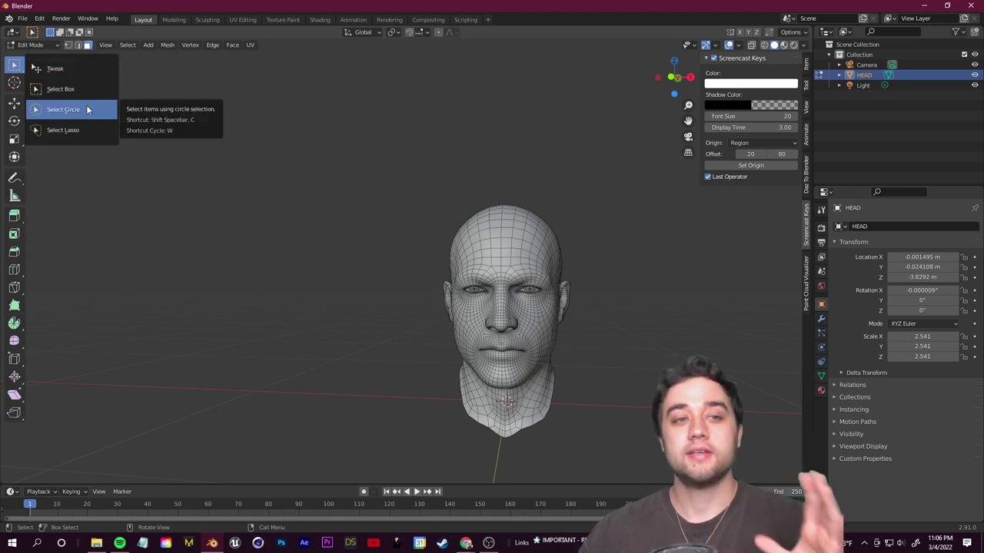
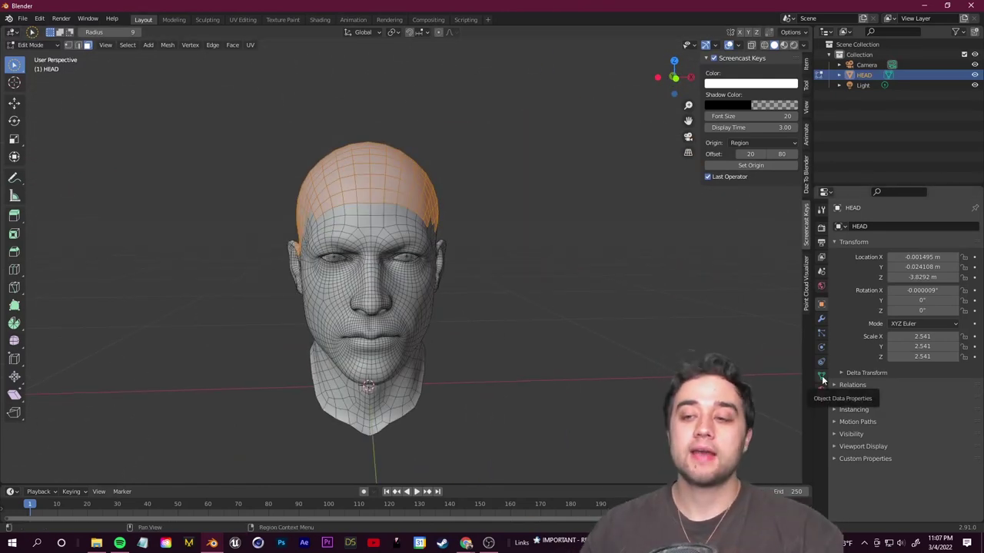
Create a vertex group named HAIR from the scalp selection and return the head to Object Mode
left_click(825, 378)
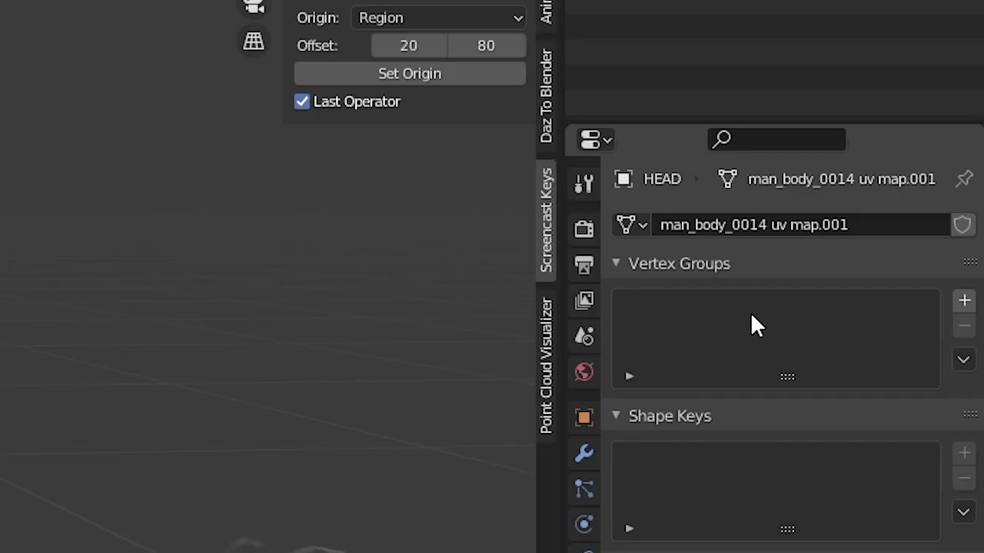
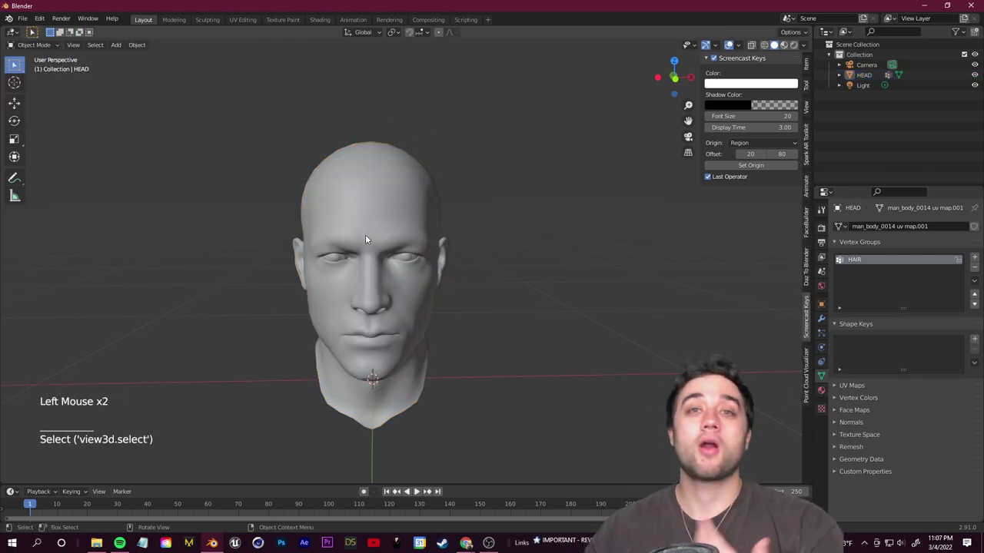
left_click(466, 213)
middle_click(484, 211)
scroll("down", 3)
scroll("down", 3)
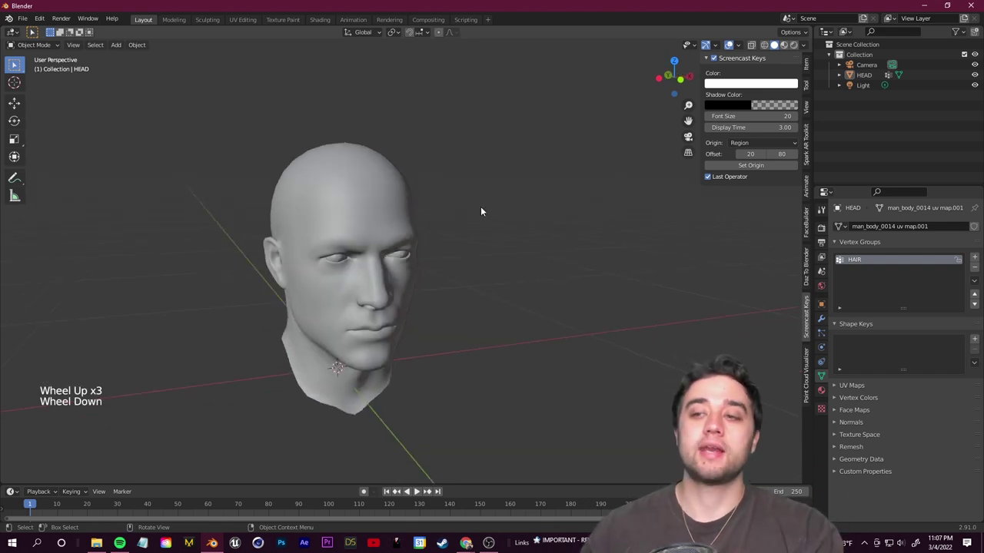
Enable Ambient Occlusion and Screen Space Reflections in the render settings and show the rendered viewport preview
left_click(822, 231)
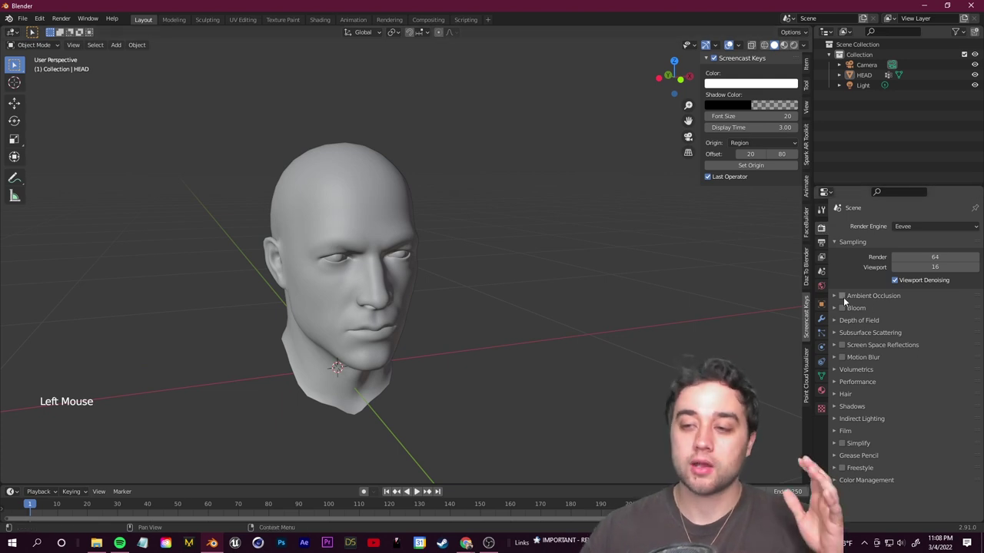
left_click(844, 302)
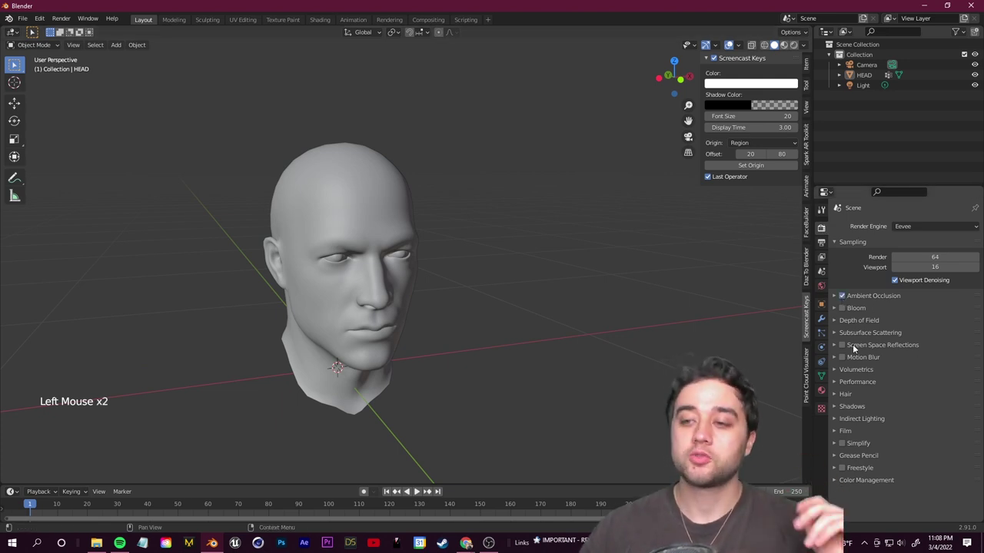
left_click(844, 349)
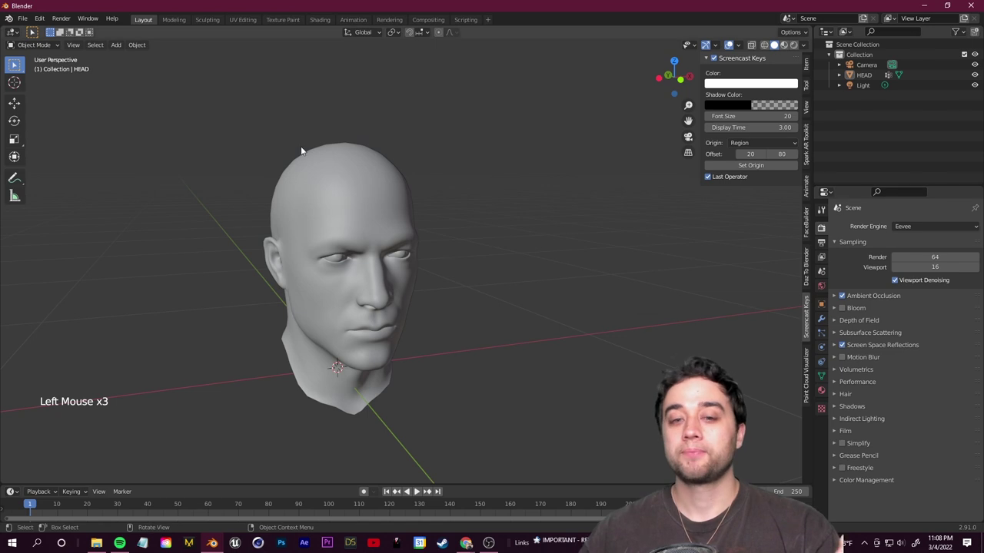
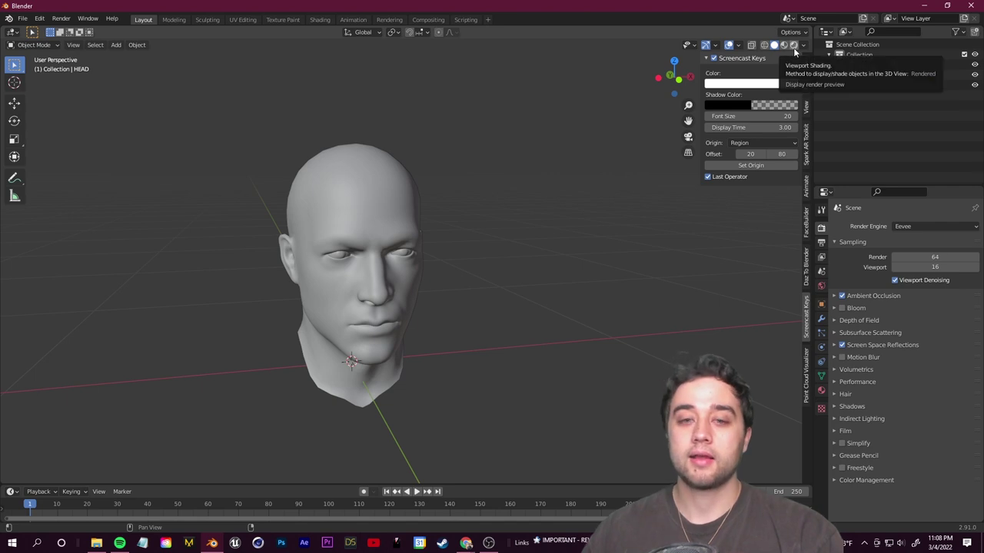
left_click(794, 52)
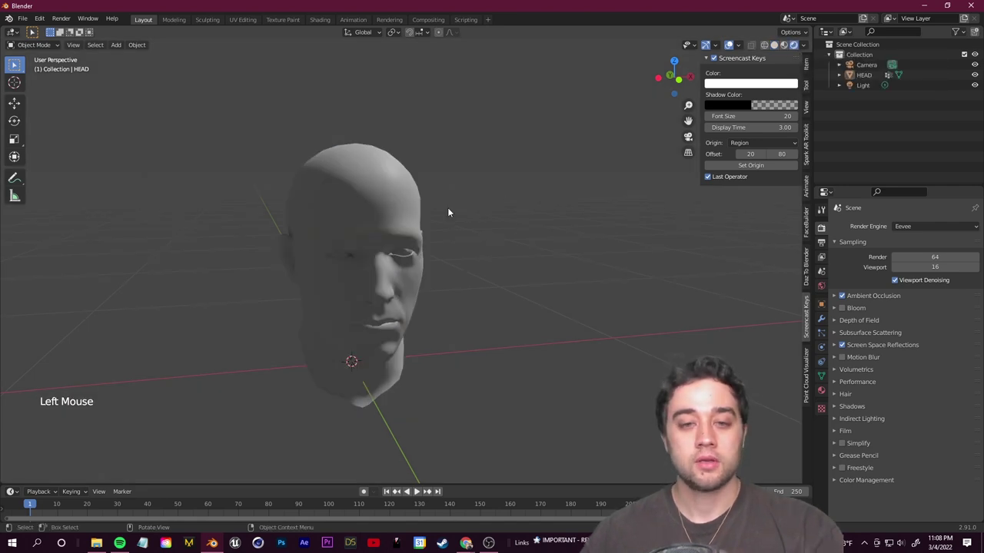
Select the HEAD model again in the viewport
middle_click(556, 299)
middle_click(346, 242)
scroll("down", 3)
middle_click(527, 295)
scroll("up", 3)
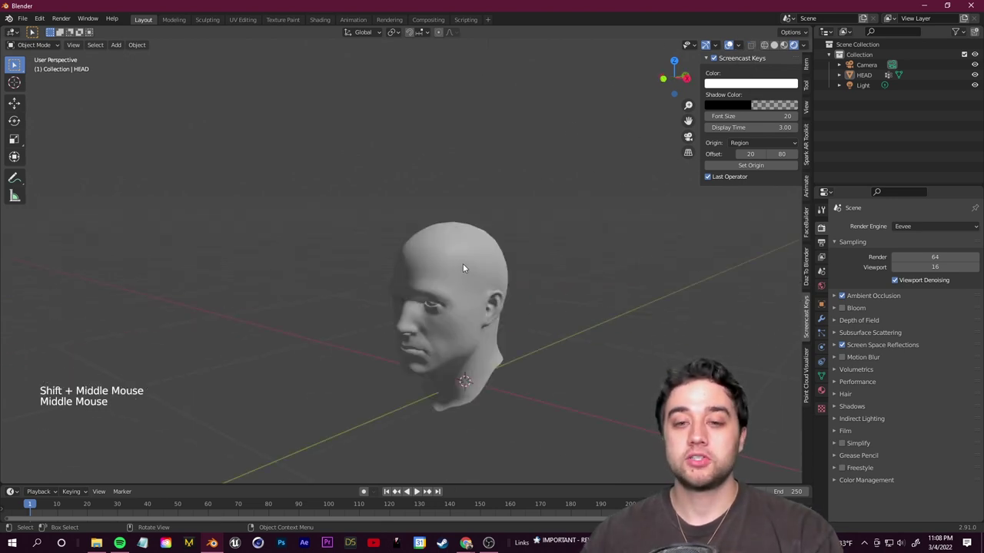
left_click(462, 267)
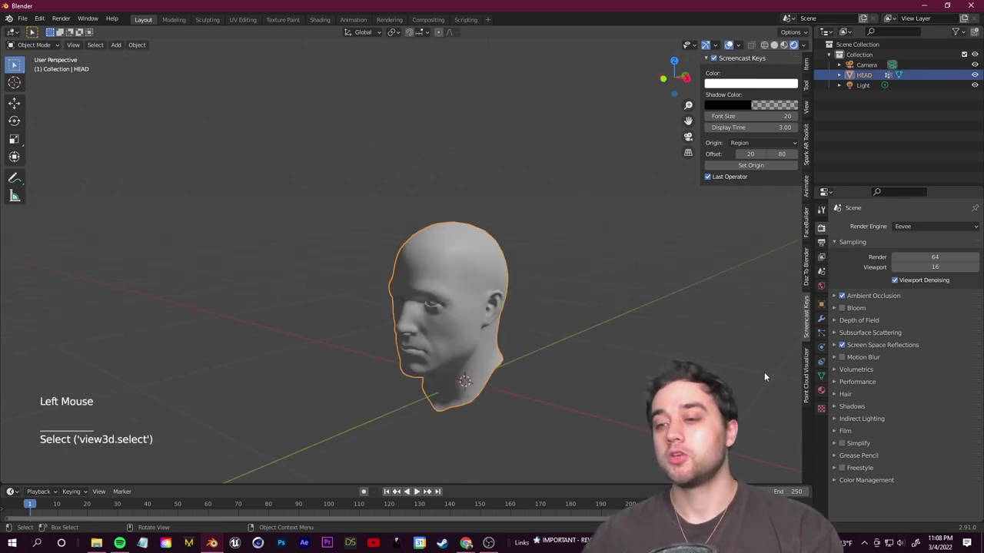
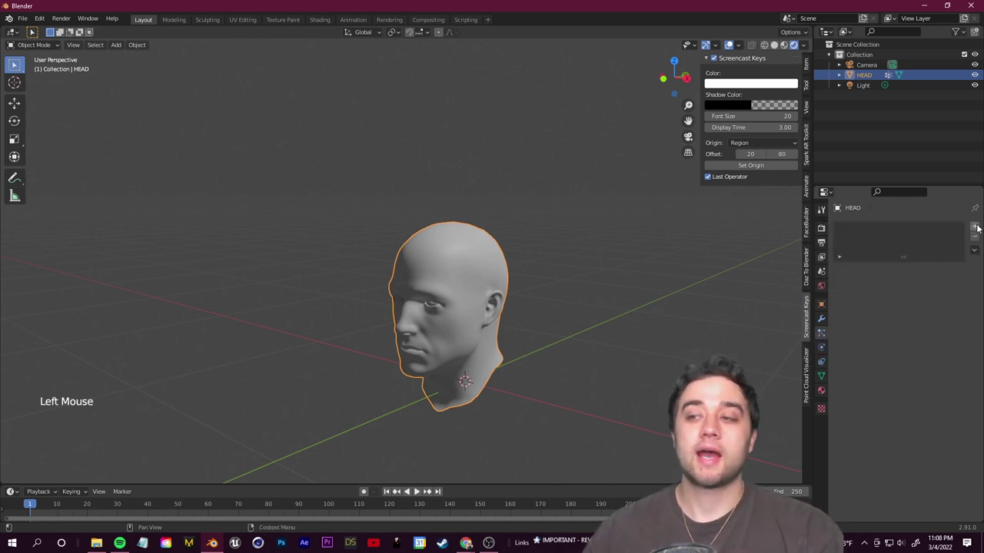
Add a new particle system to HEAD and set its type to Hair
left_click(978, 226)
left_click(945, 285)
middle_click(440, 262)
scroll("down", 3)
middle_click(542, 263)
scroll("up", 3)
middle_click(570, 209)
middle_click(556, 233)
middle_click(398, 203)
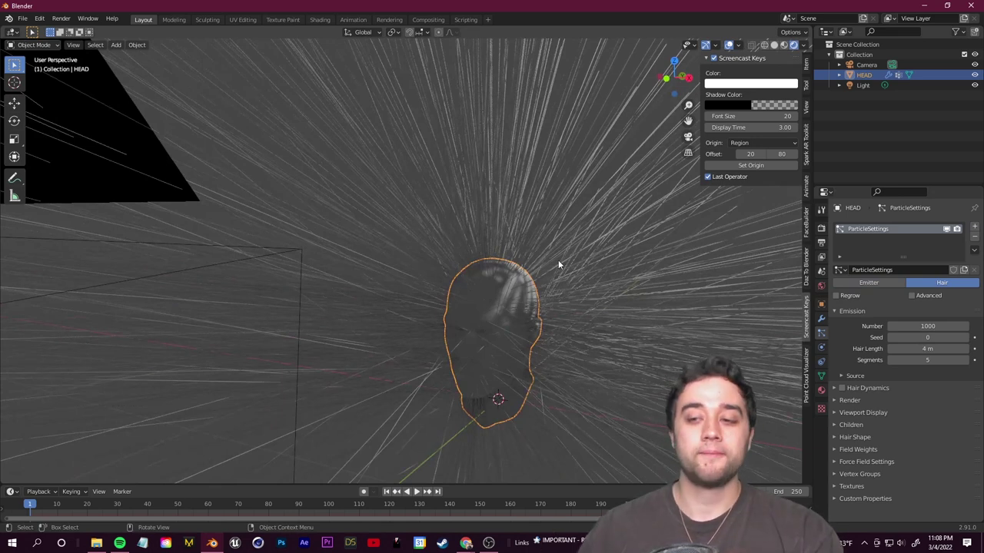
Assign the HAIR vertex group to all the hair's vertex group influences, limiting strands to the scalp
left_click(837, 477)
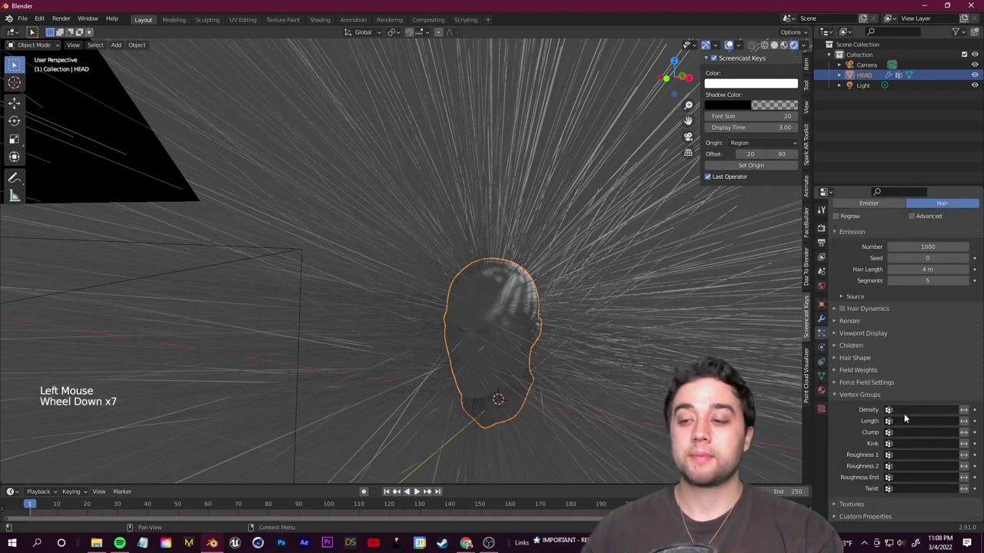
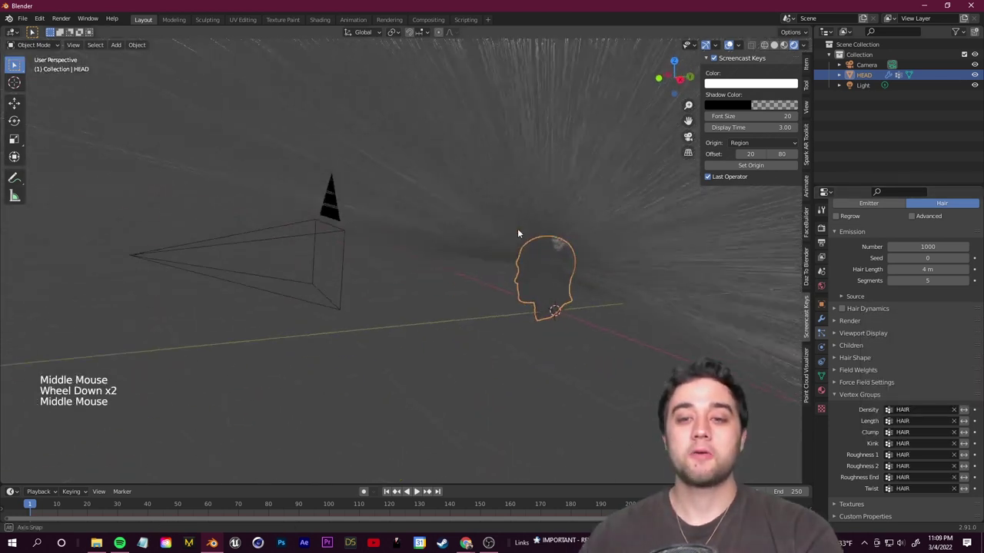
scroll("up", 3)
middle_click(598, 315)
middle_click(621, 285)
left_click(837, 395)
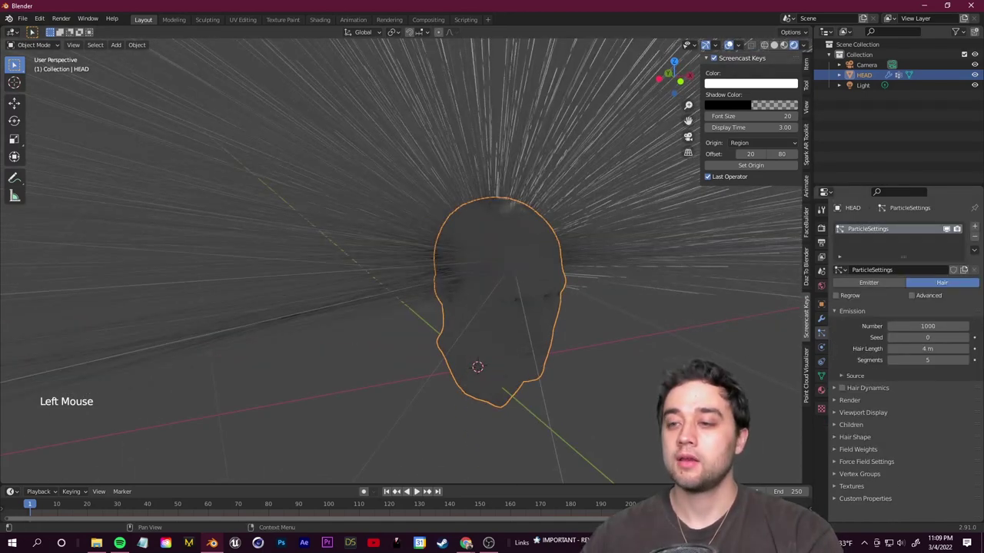
Enable Advanced and Hair Dynamics on the hair system and shorten the hair length to 0.24 m
left_click(916, 298)
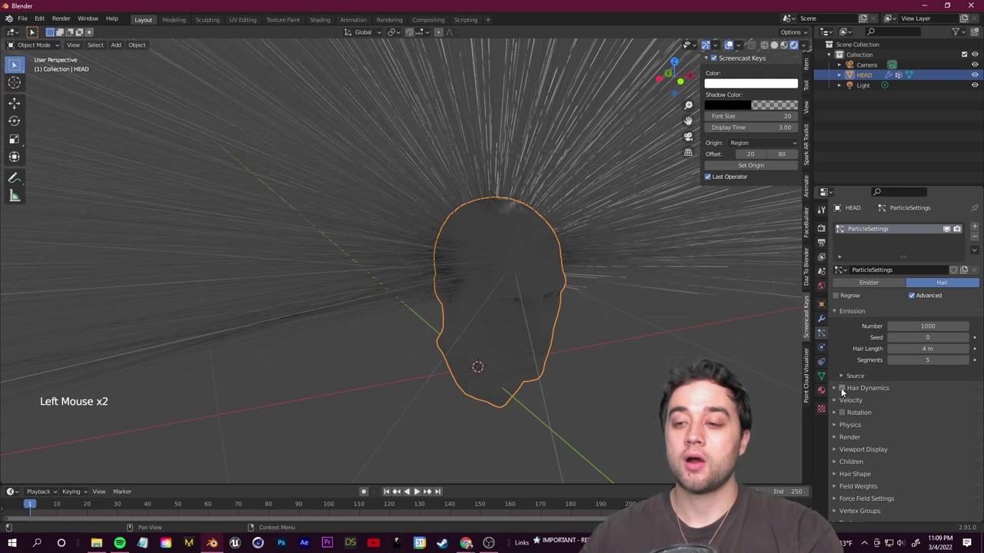
left_click(843, 392)
scroll("down", 3)
middle_click(601, 305)
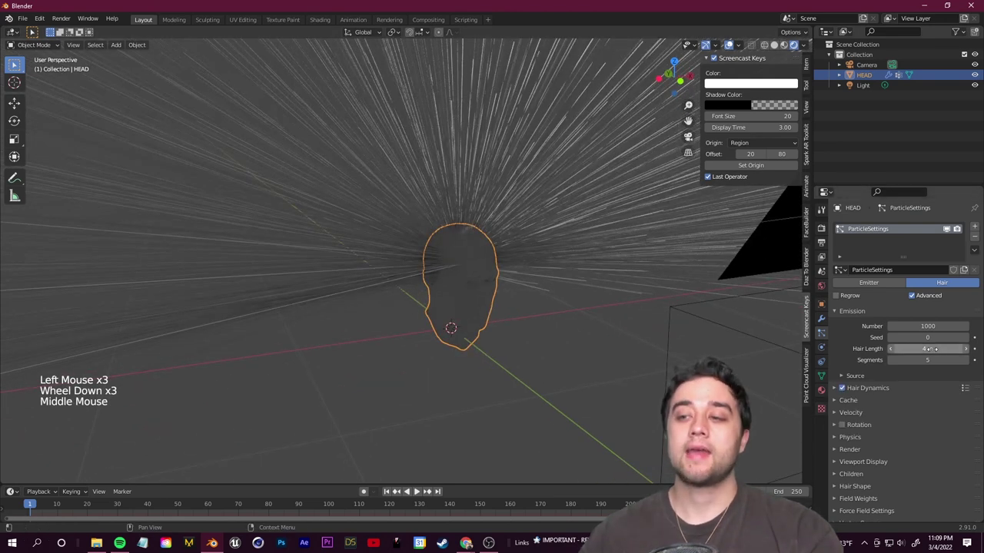
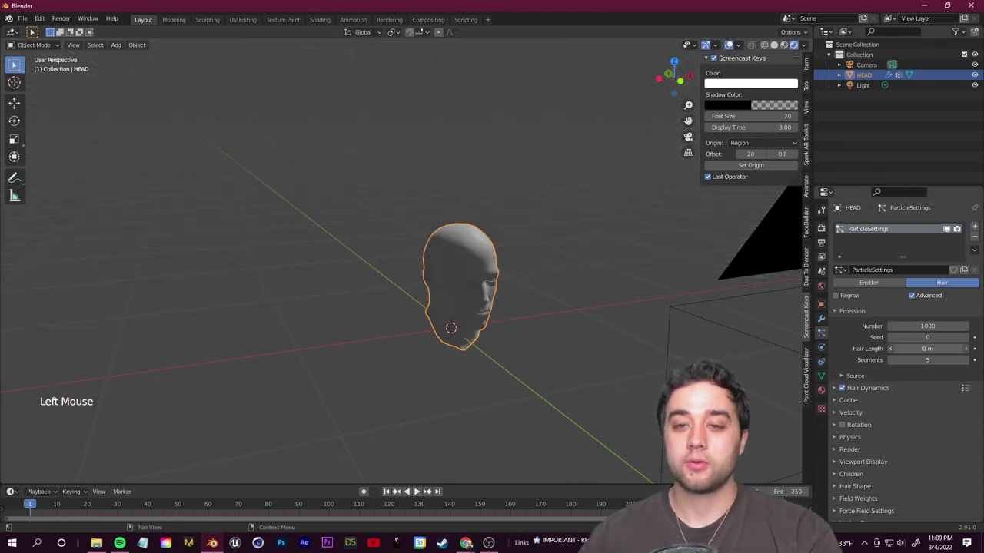
middle_click(589, 295)
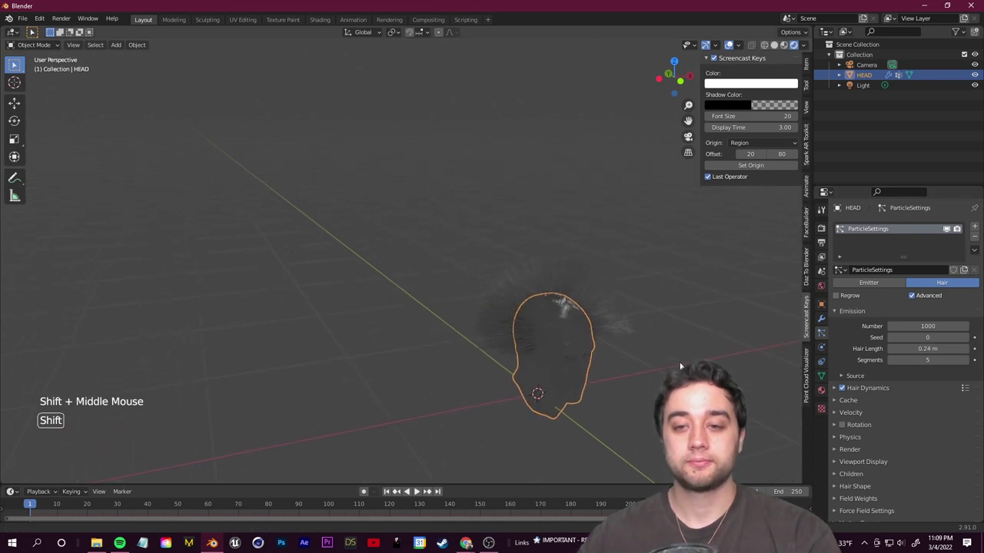
middle_click(690, 359)
middle_click(679, 312)
scroll("up", 3)
middle_click(460, 232)
middle_click(492, 247)
middle_click(434, 176)
scroll("down", 3)
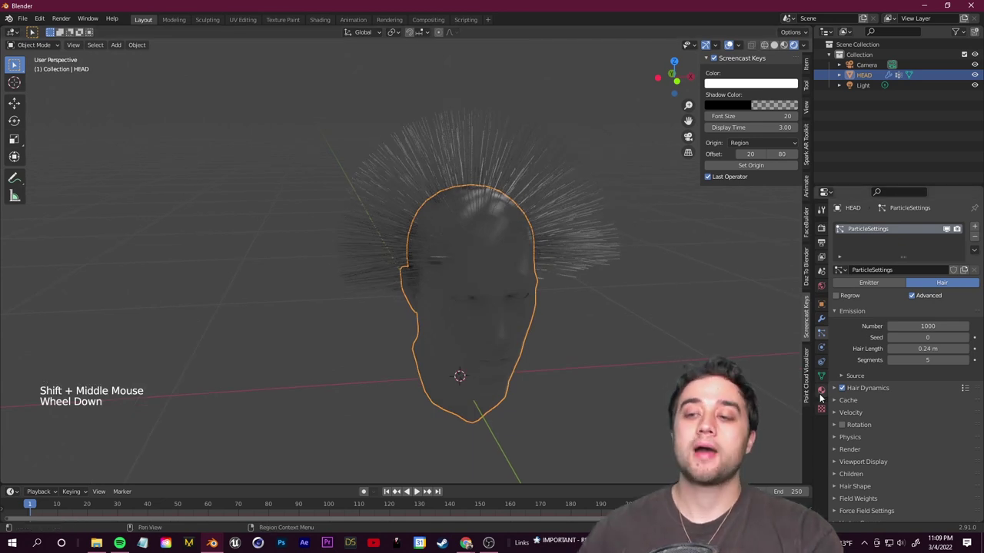
Add a third material slot on HEAD with a material named HAIR and set its base colour to near-black
left_click(821, 394)
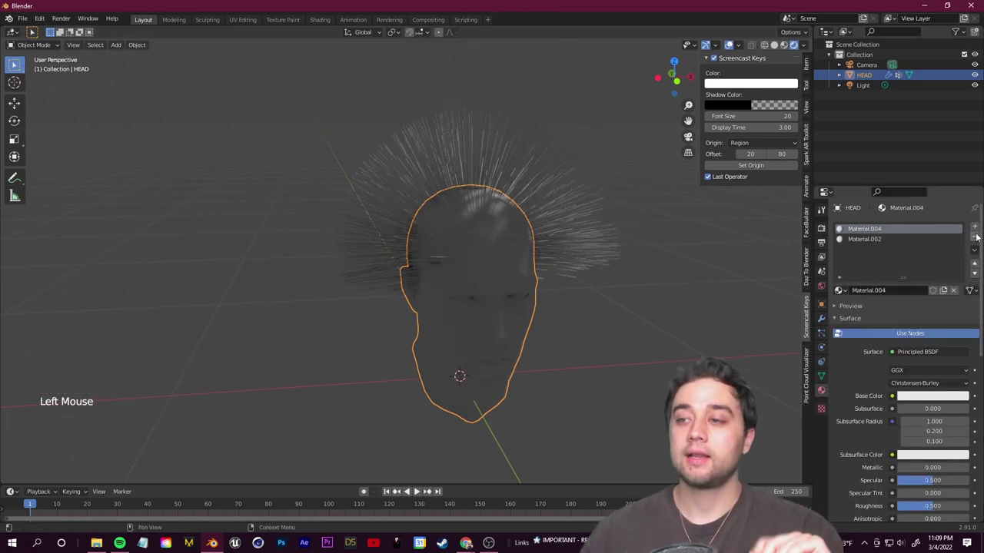
left_click(979, 233)
left_click(913, 295)
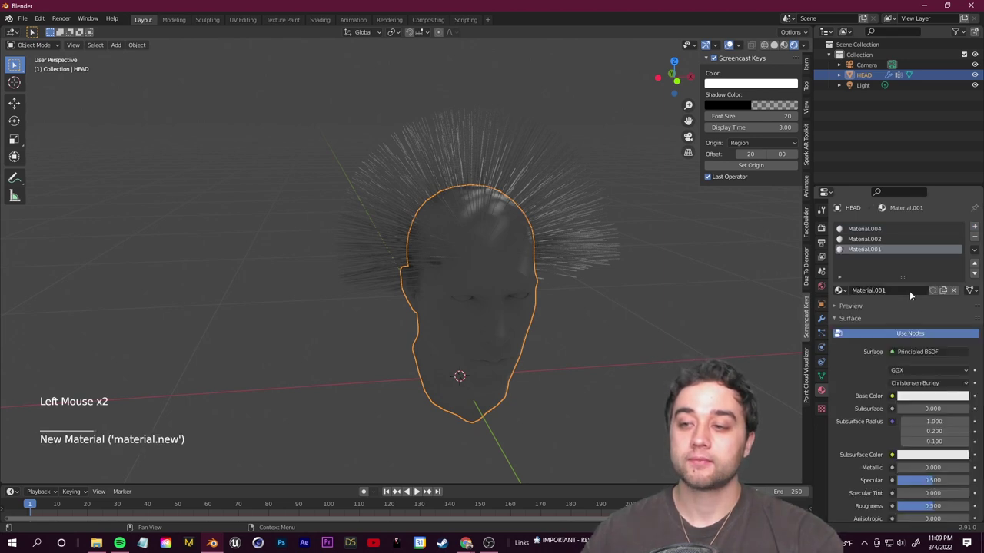
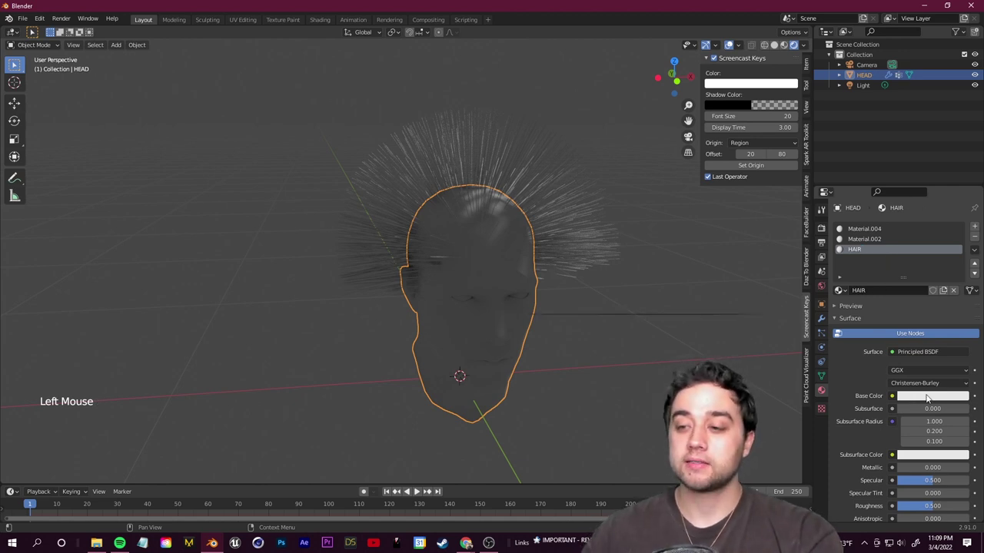
left_click(922, 396)
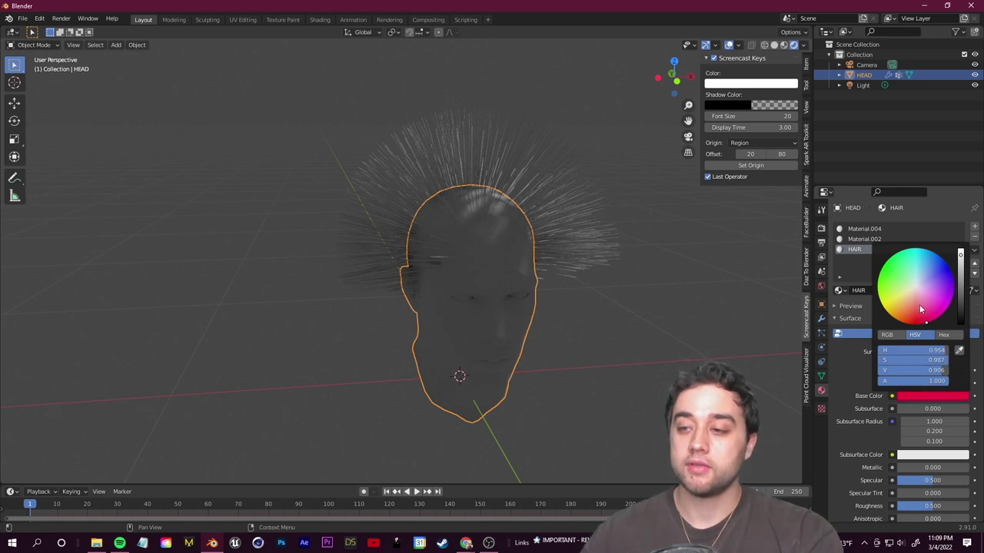
left_click(620, 307)
Set the hair particle system's render material to HAIR
middle_click(619, 306)
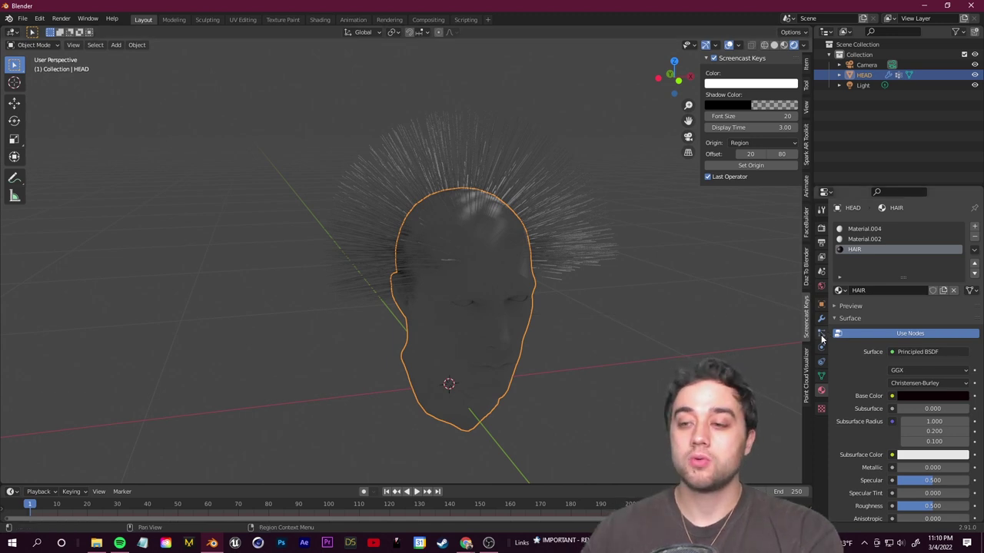
left_click(824, 337)
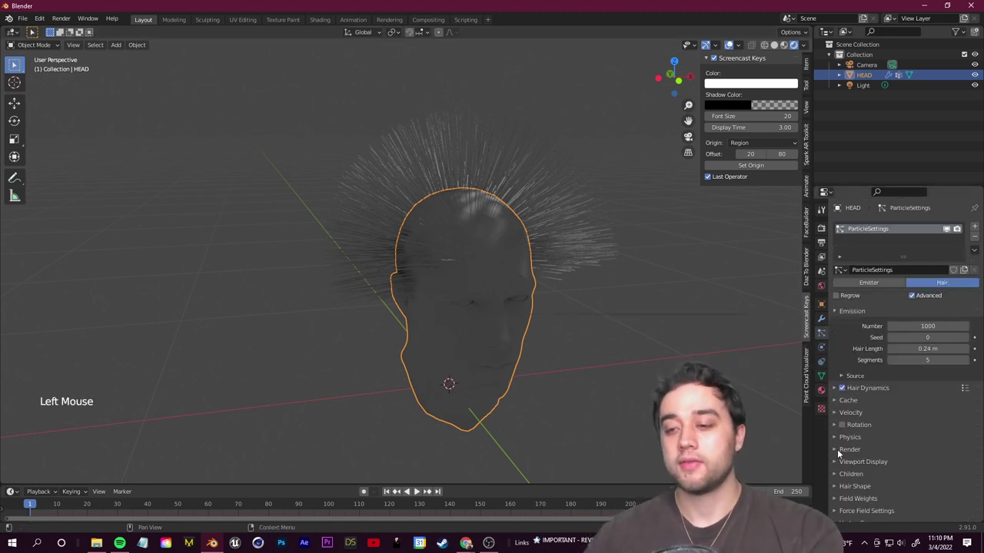
left_click(837, 452)
scroll("down", 3)
left_click(954, 357)
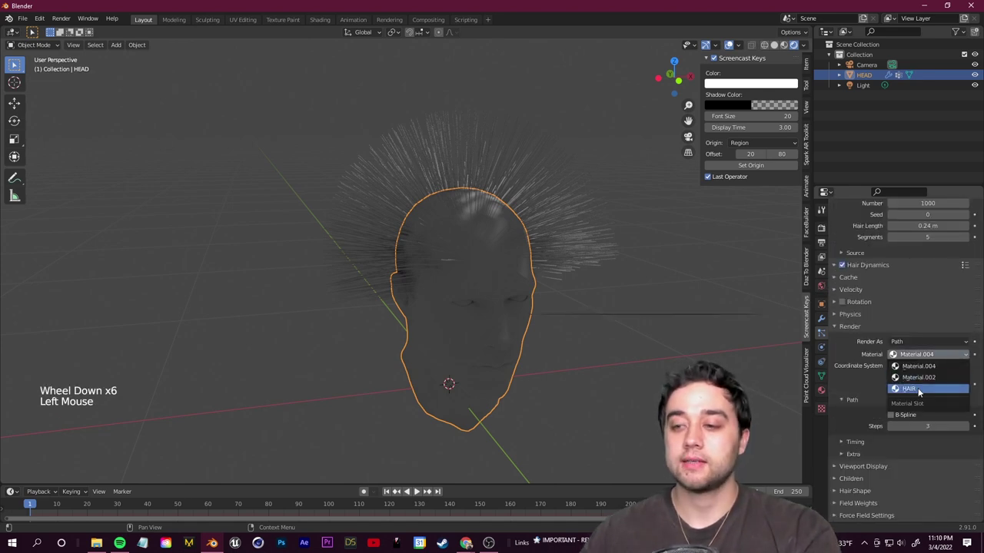
left_click(616, 326)
middle_click(591, 238)
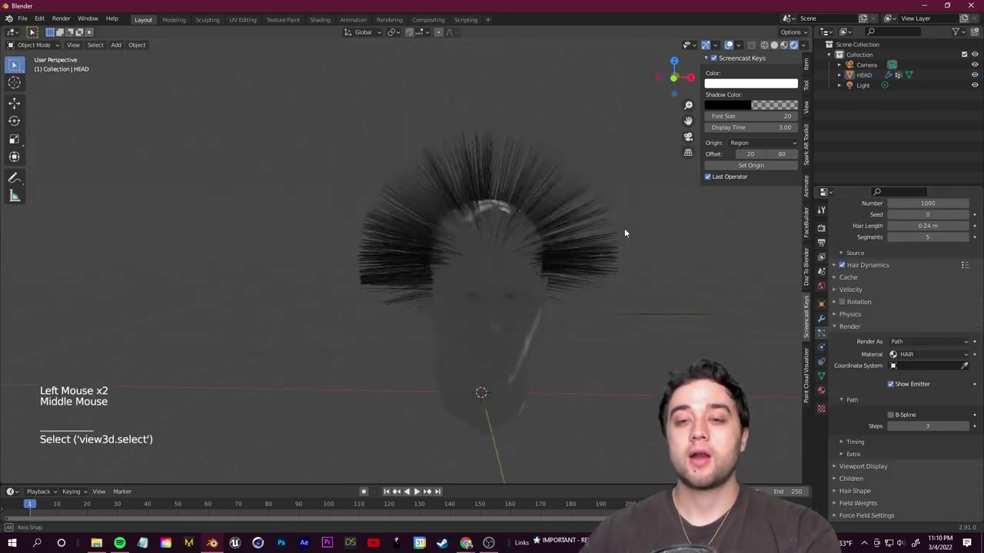
left_click(836, 331)
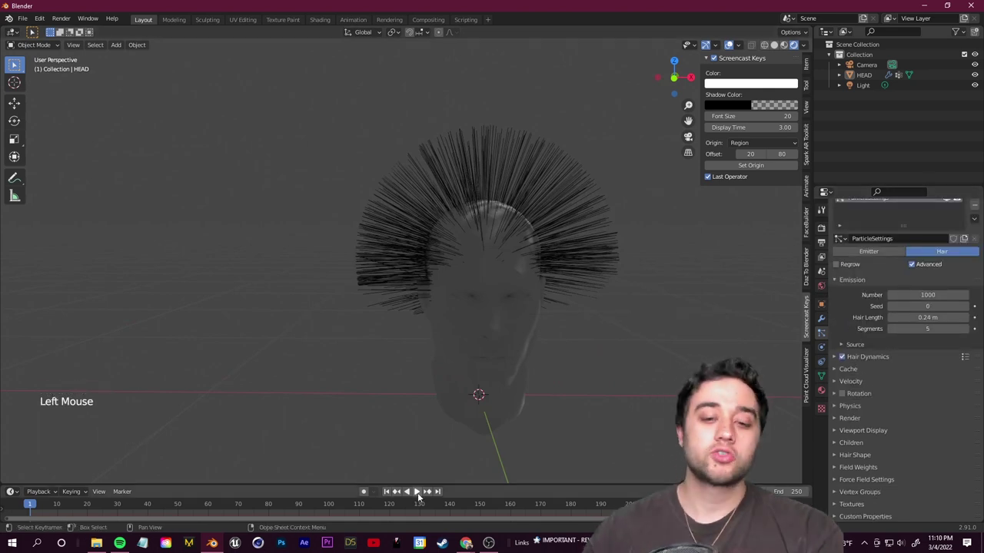
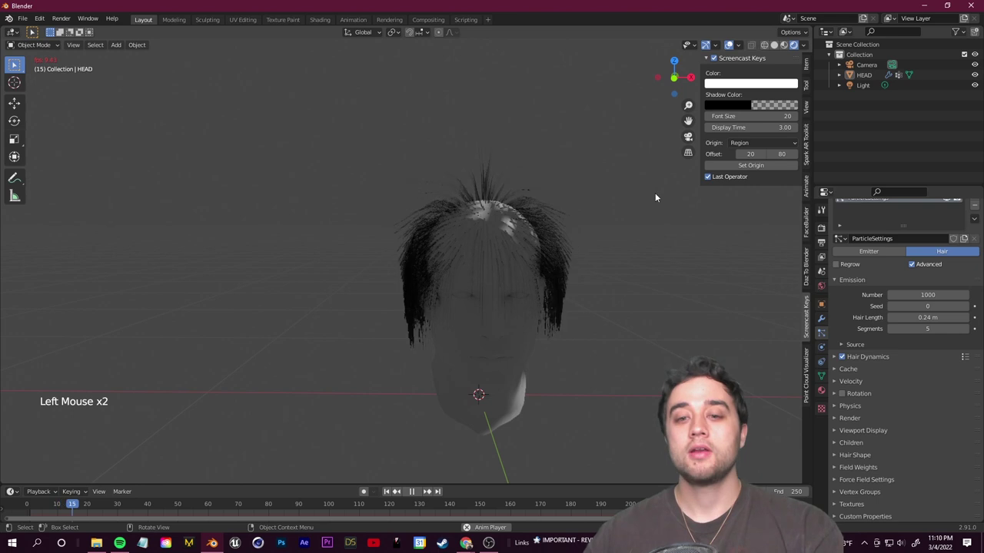
Play the hair simulation so the strands fall, stop it and return to the first frame
left_click(414, 493)
left_click(111, 514)
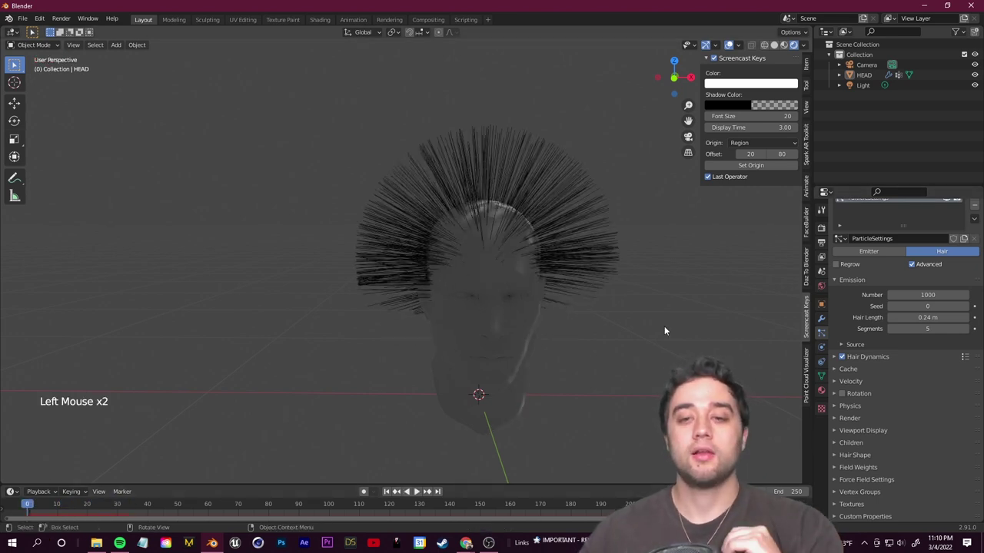
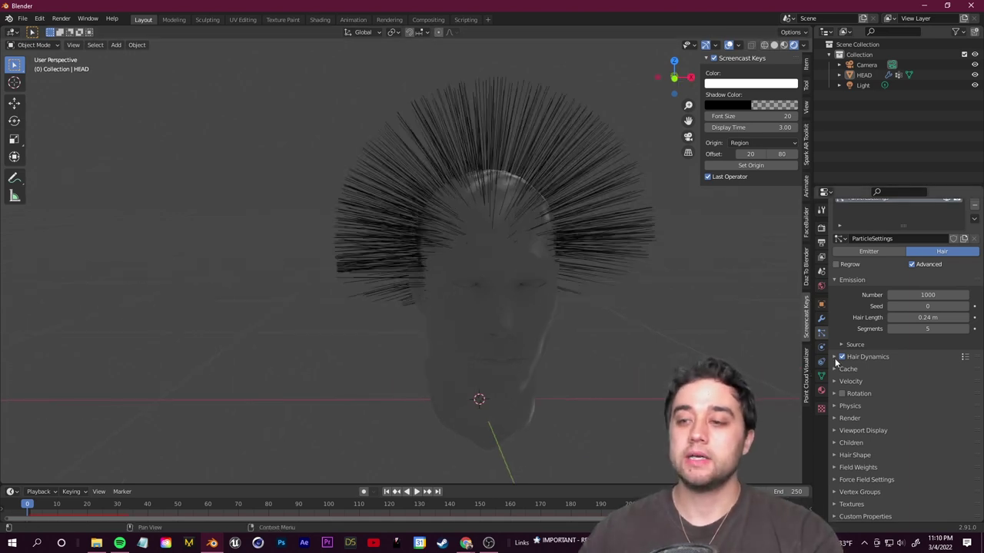
Enable Hair Dynamics on the head's hair with 10 quality steps
left_click(839, 359)
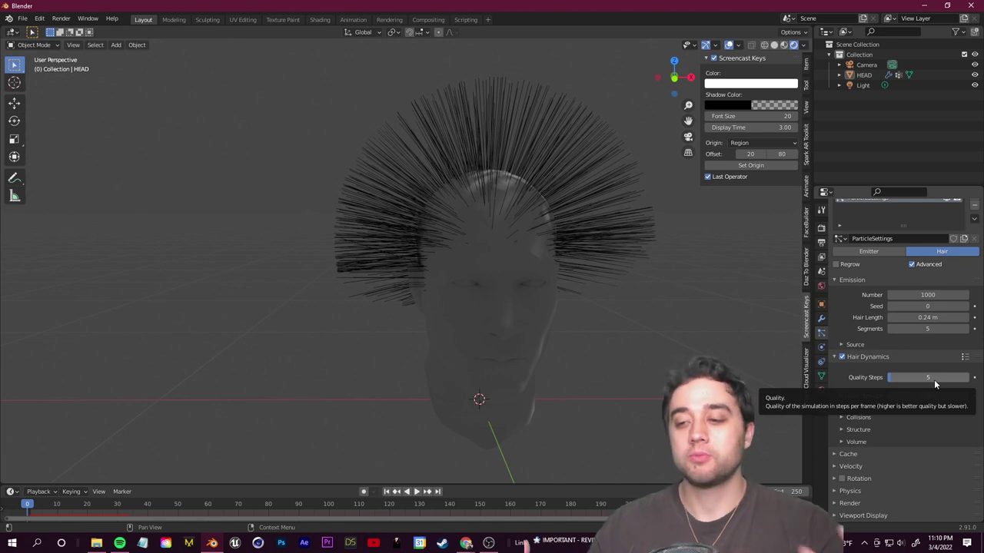
left_click(934, 376)
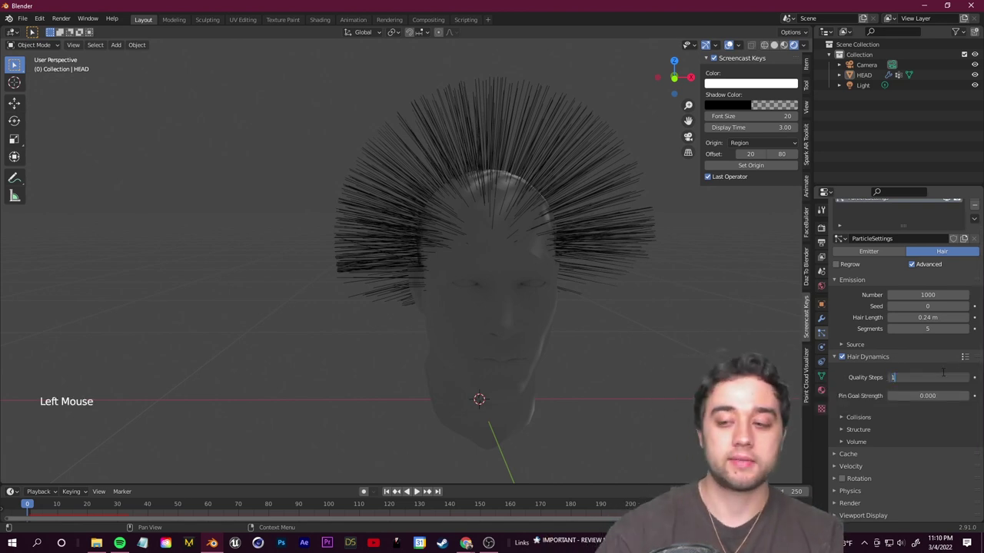
left_click(839, 457)
left_click(838, 457)
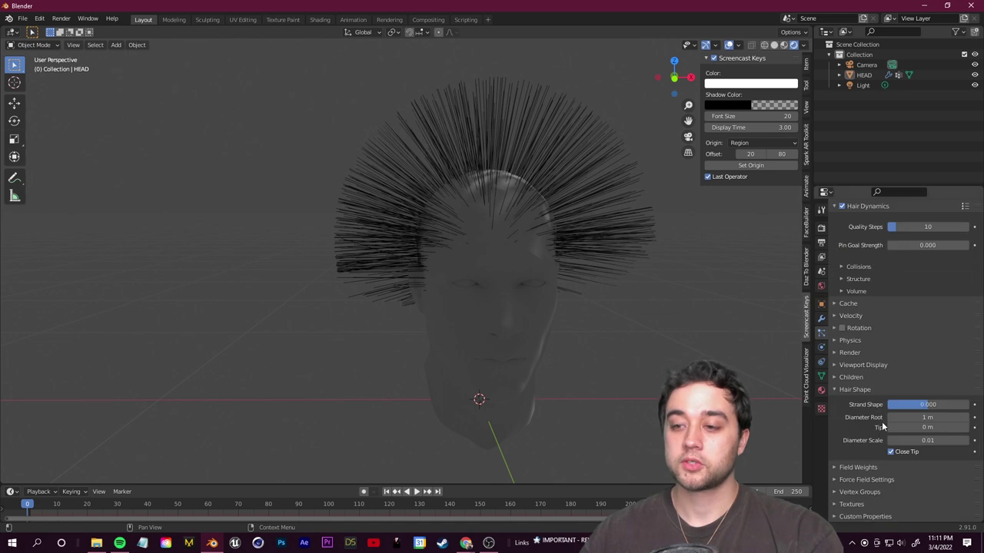
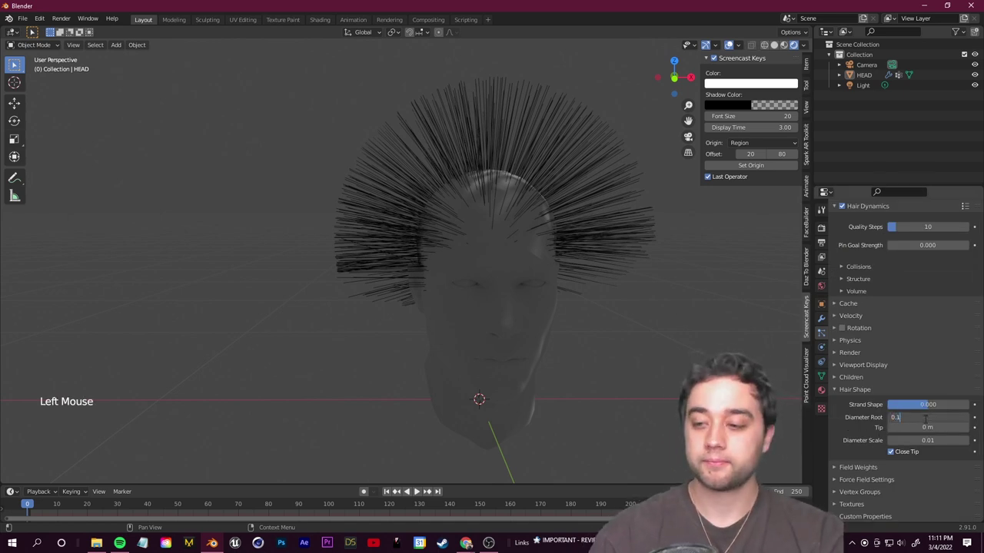
Set the hair shape to Strip with a thinner 0.1 m root diameter
left_click(824, 228)
left_click(841, 396)
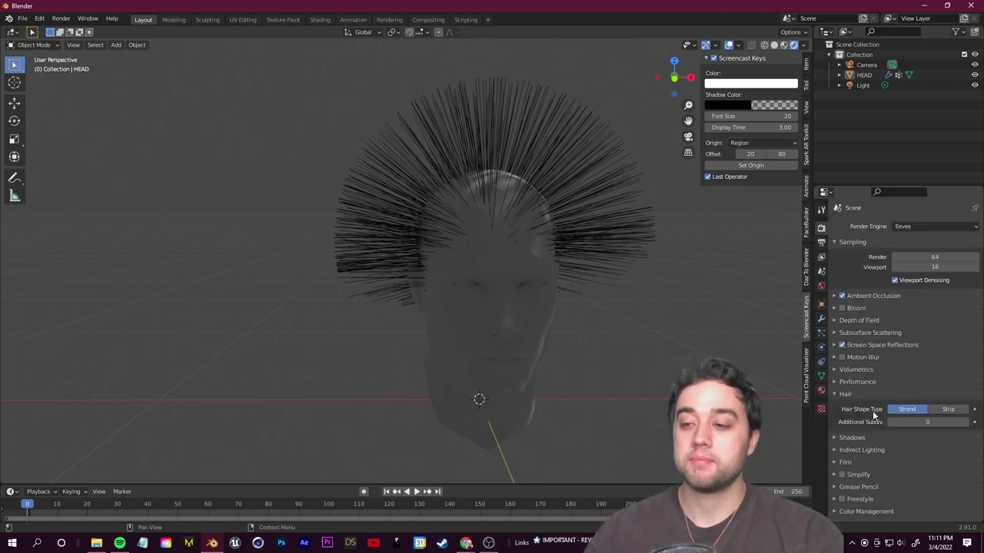
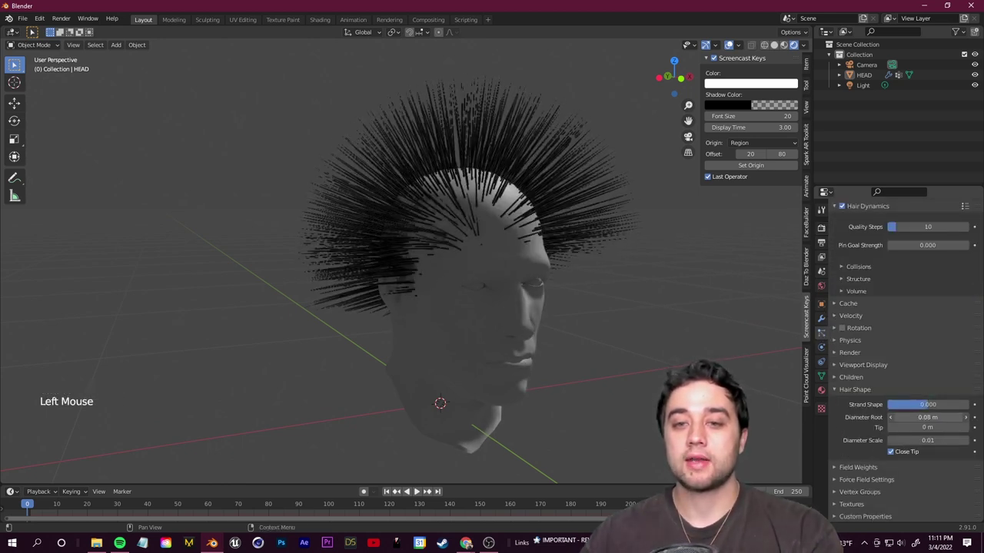
key("ctrl+z")
middle_click(602, 326)
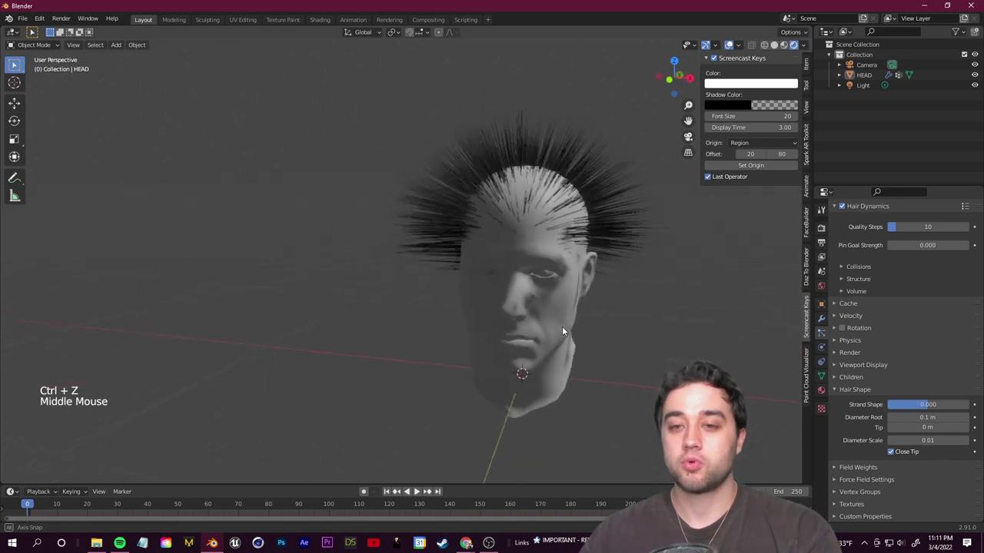
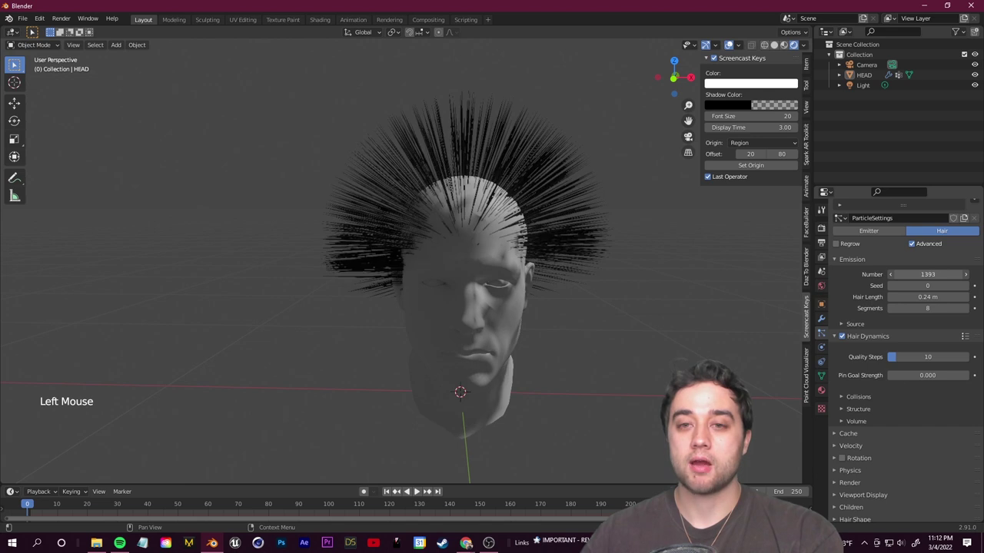
Restore the hair count to 1000 strands
key("ctrl+z")
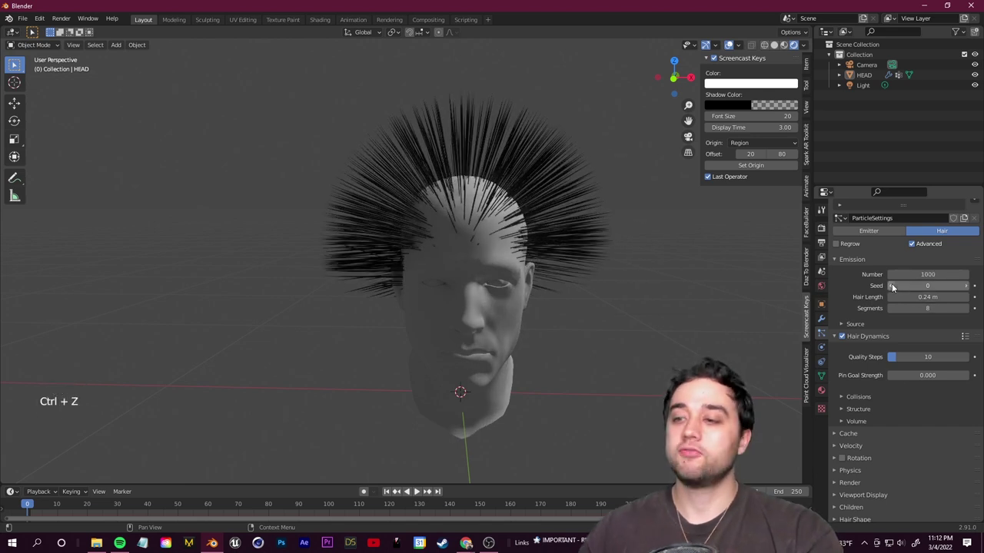
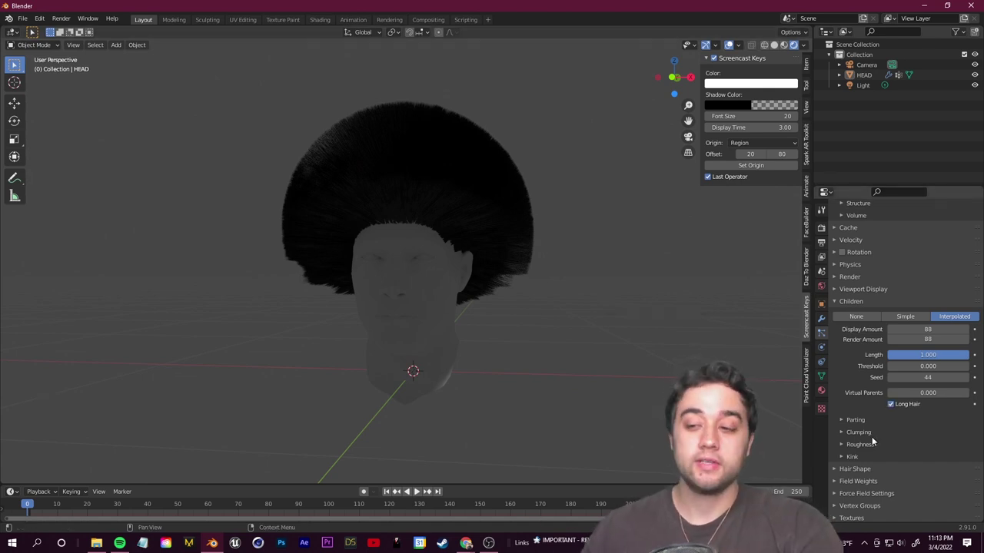
scroll("up", 3)
scroll("up", 3)
scroll("up", 3)
scroll("up", 3)
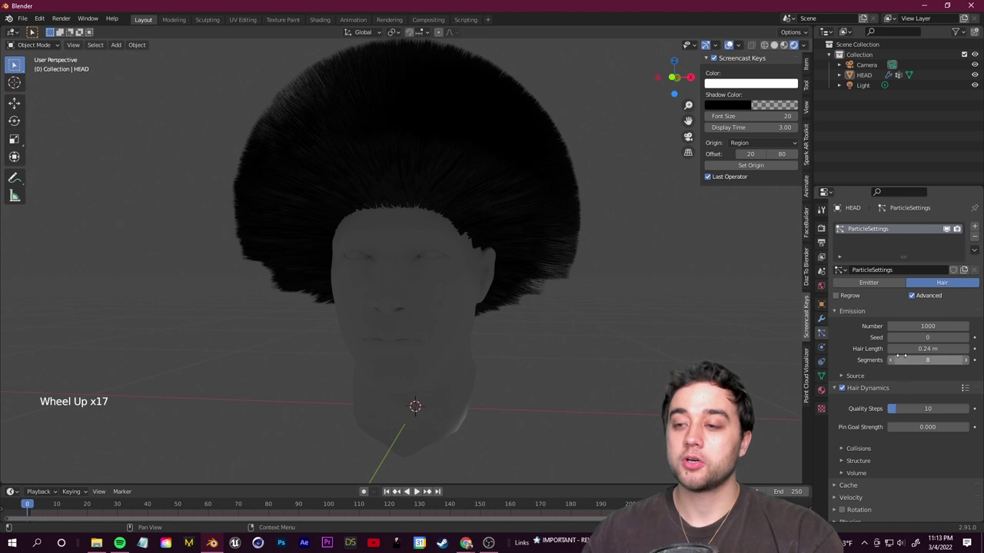
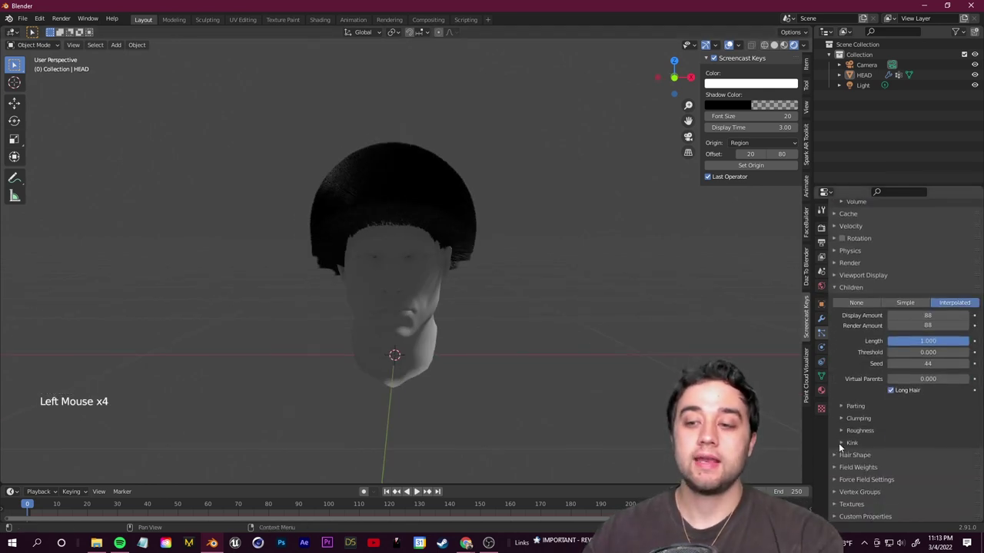
left_click(840, 448)
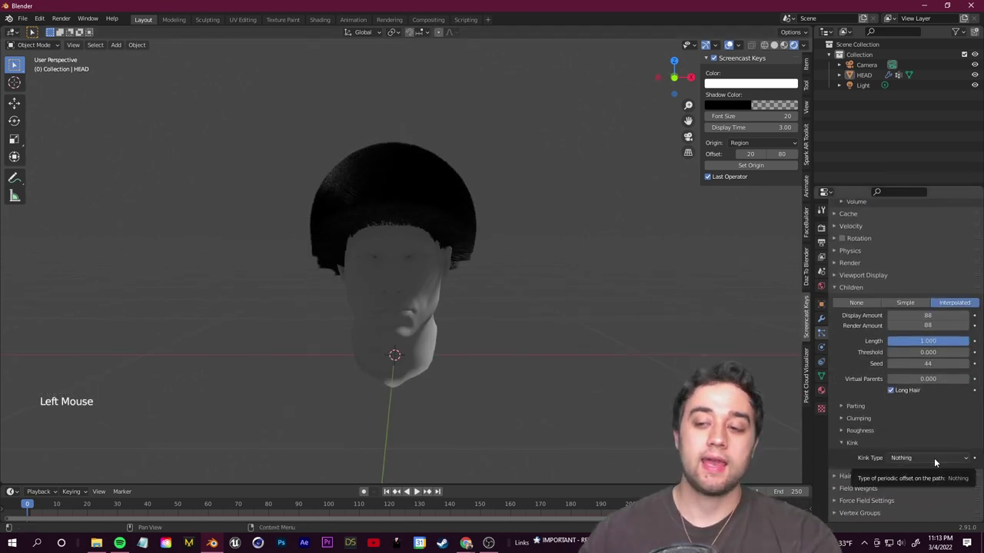
left_click(937, 461)
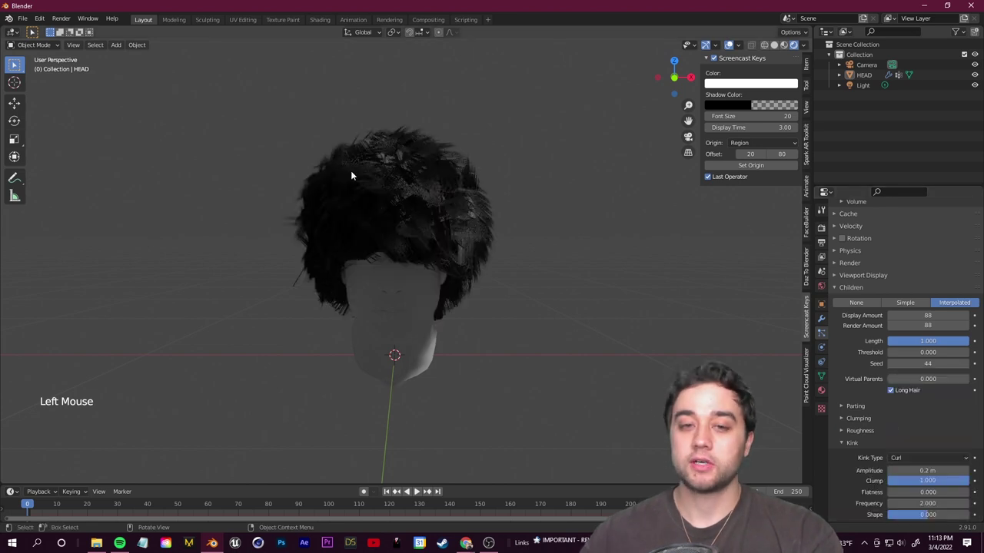
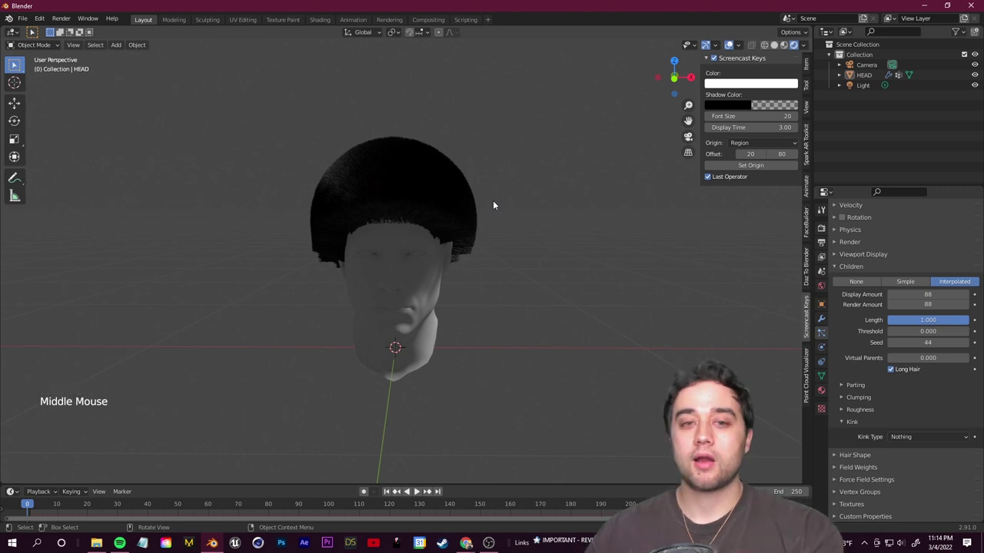
middle_click(478, 186)
scroll("down", 3)
middle_click(540, 237)
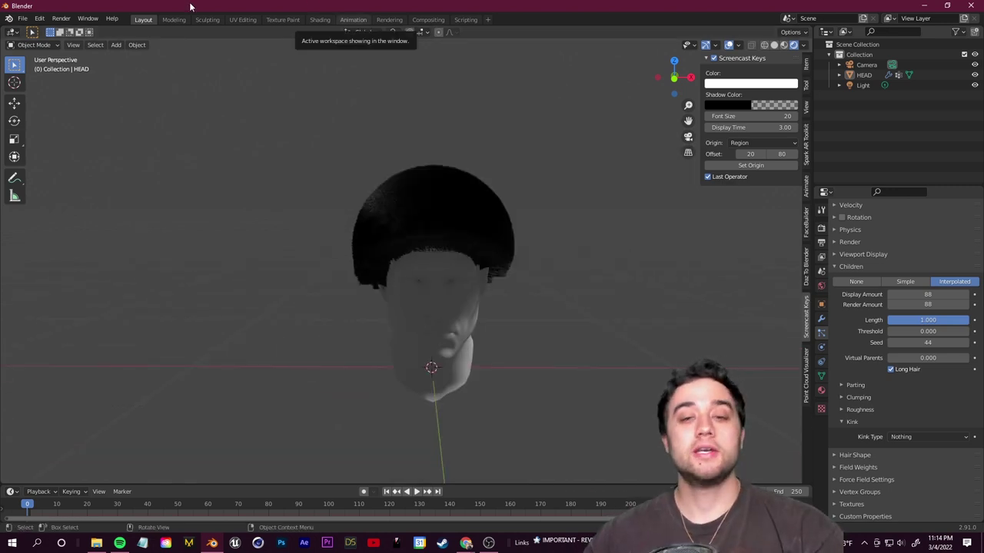
Enter Particle Edit and enlarge the Comb brush radius to about 131 px
left_click(40, 45)
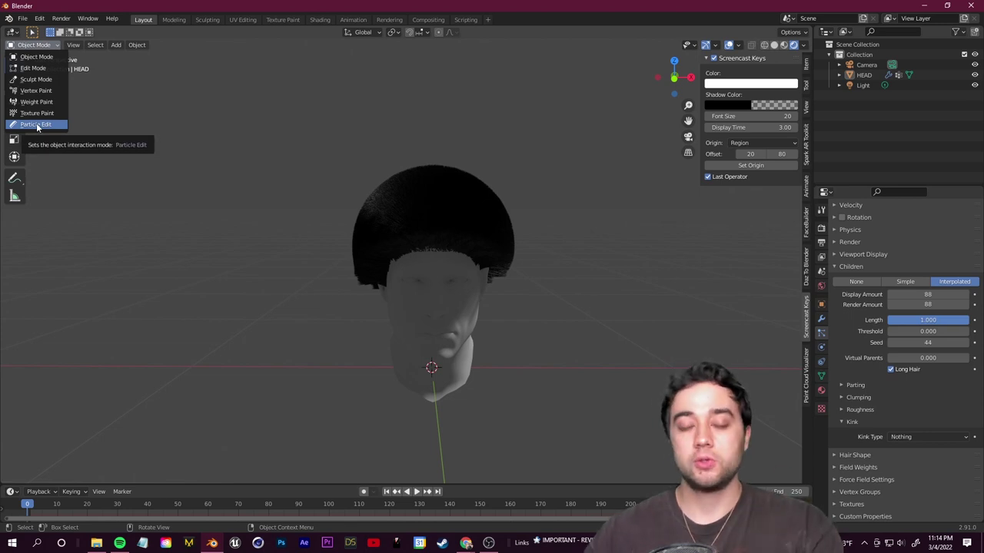
middle_click(784, 287)
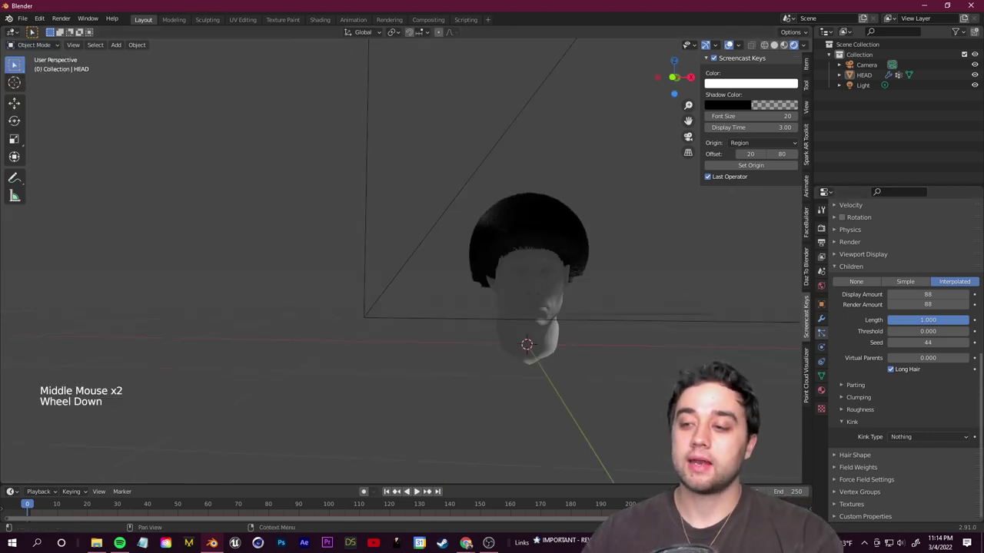
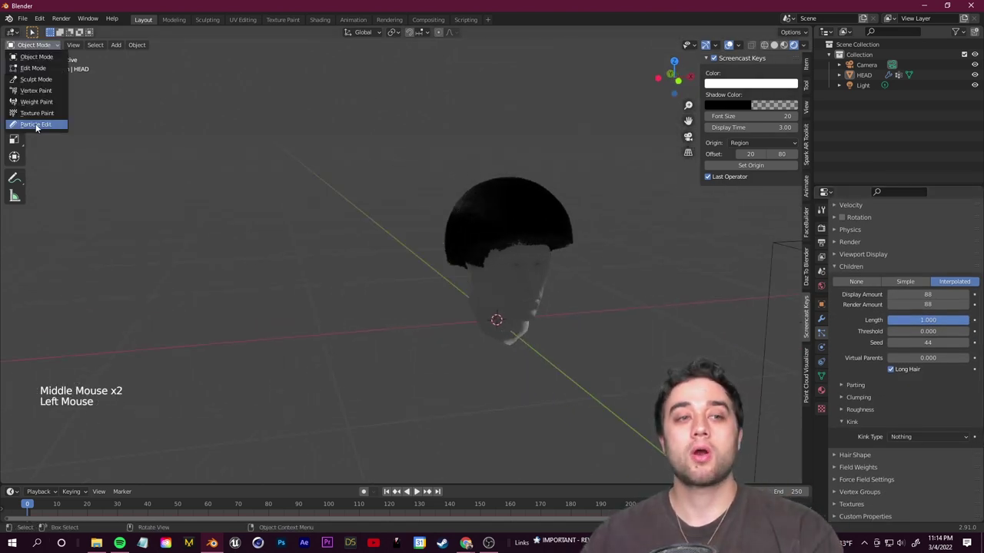
middle_click(525, 296)
scroll("down", 3)
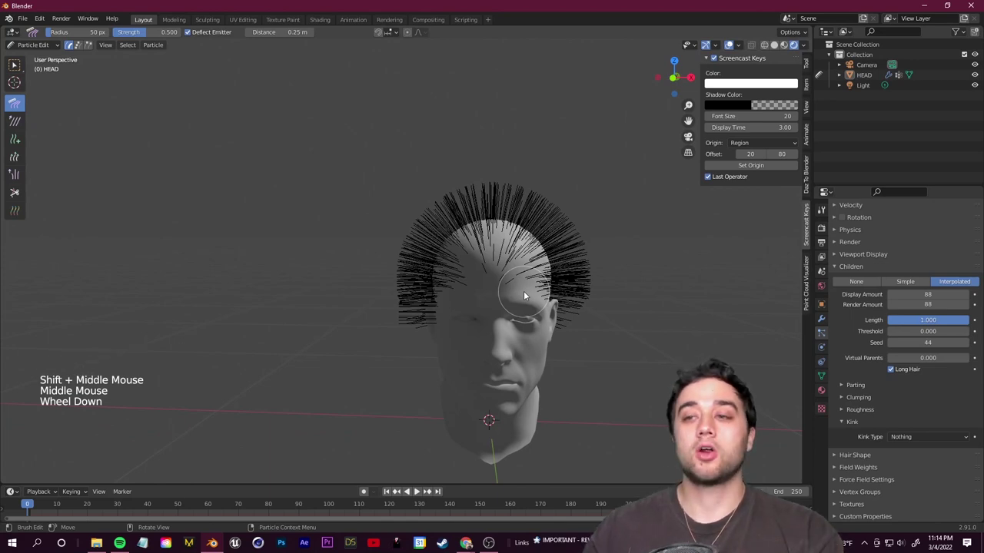
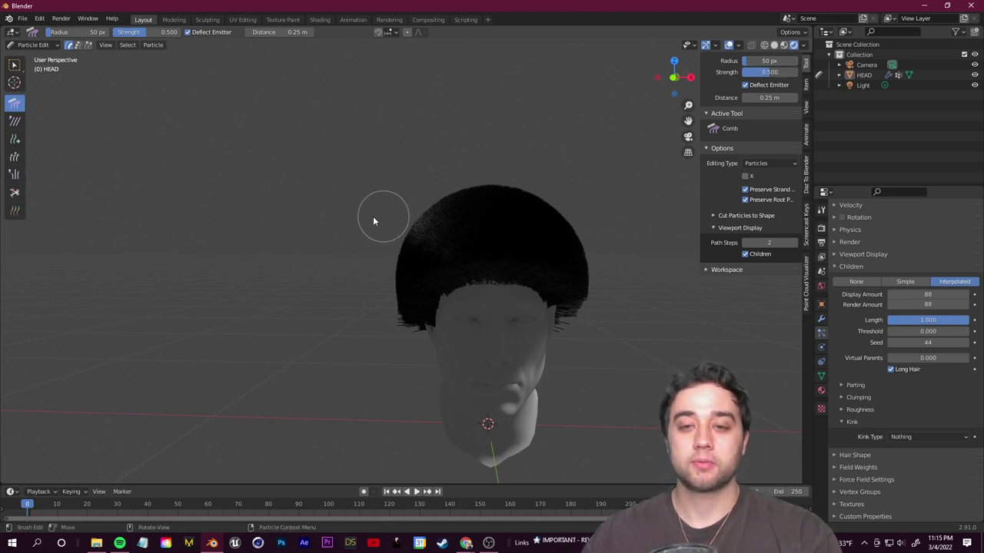
key("f")
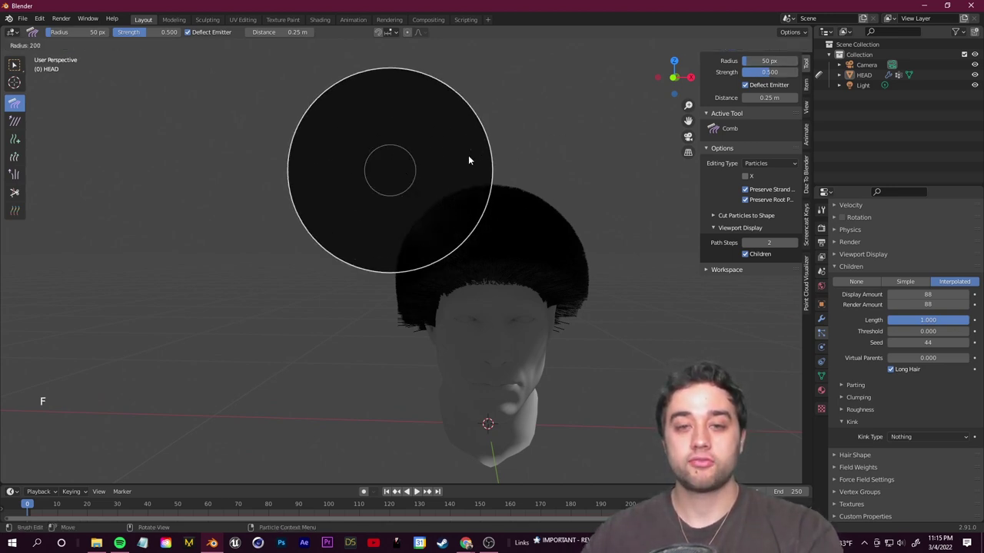
key("shift+f")
Comb the hair strands down over the forehead and the back of the head
middle_click(411, 259)
scroll("up", 3)
left_click(414, 289)
left_click(416, 277)
middle_click(592, 353)
left_click(620, 361)
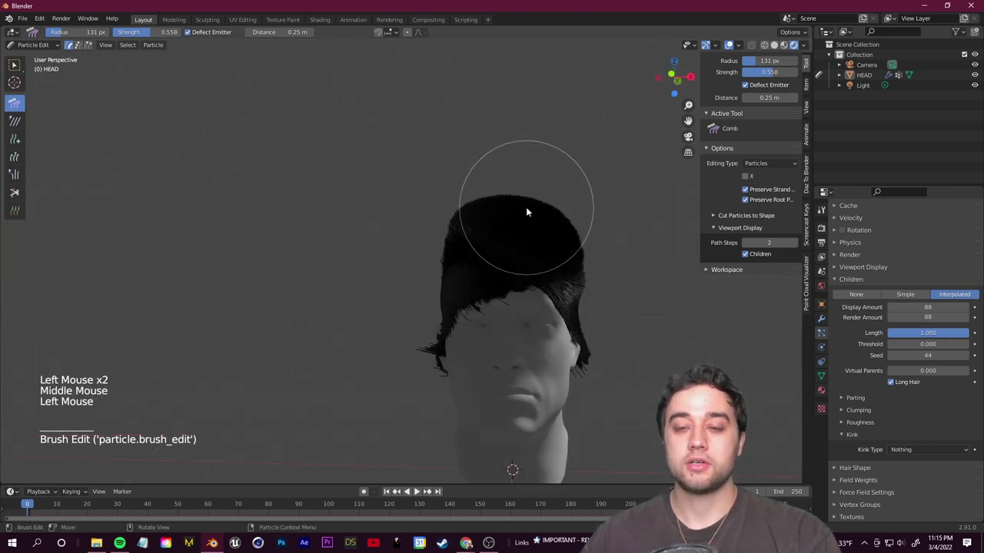
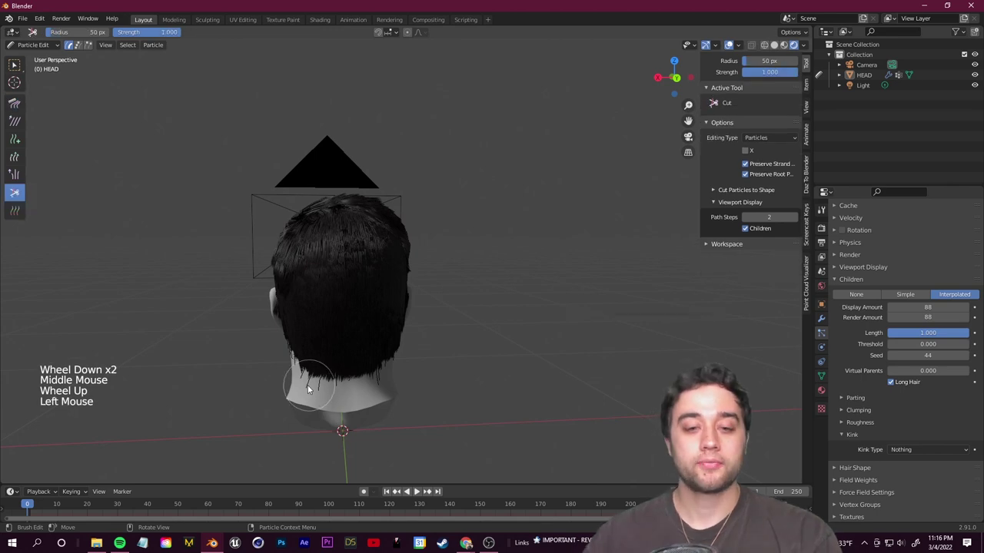
Keep combing the hair down around the forehead and sides
left_click(329, 392)
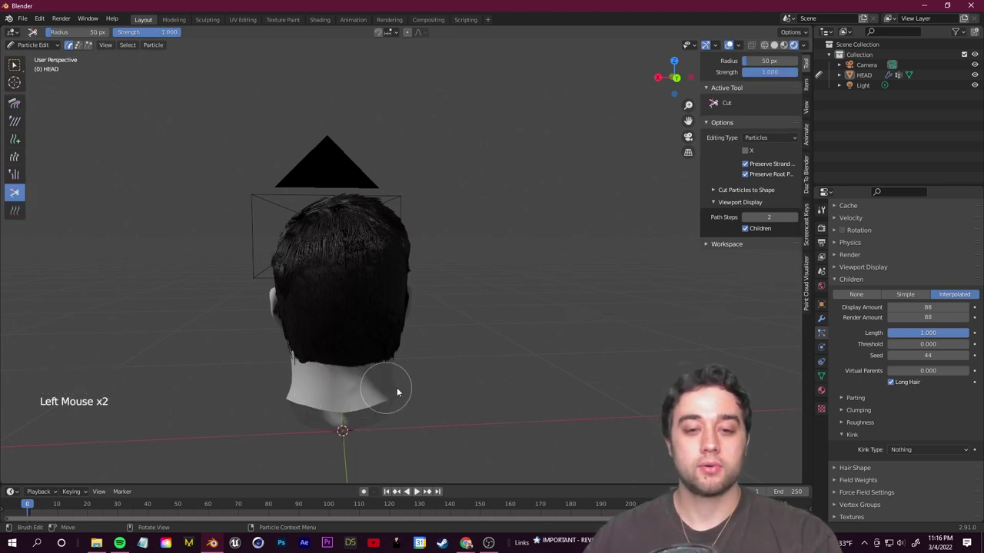
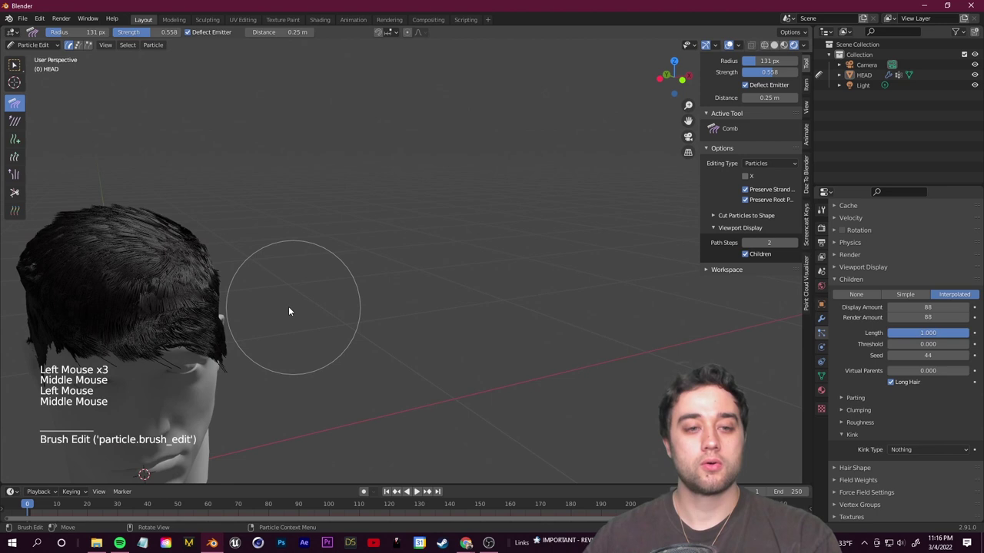
middle_click(29, 125)
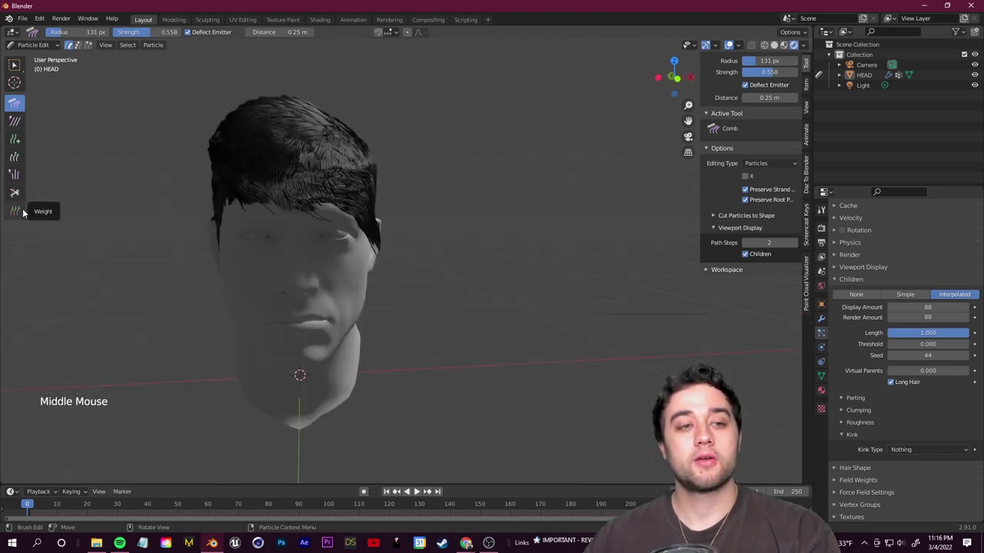
left_click(13, 126)
scroll("down", 3)
middle_click(321, 186)
left_click(375, 169)
left_click(333, 139)
left_click(384, 154)
double_click(392, 295)
Comb the remaining strands into shape and check the hair from all around the head
middle_click(392, 295)
left_click(274, 145)
left_click(14, 181)
left_click(281, 151)
left_click(322, 163)
middle_click(371, 287)
middle_click(420, 321)
scroll("up", 3)
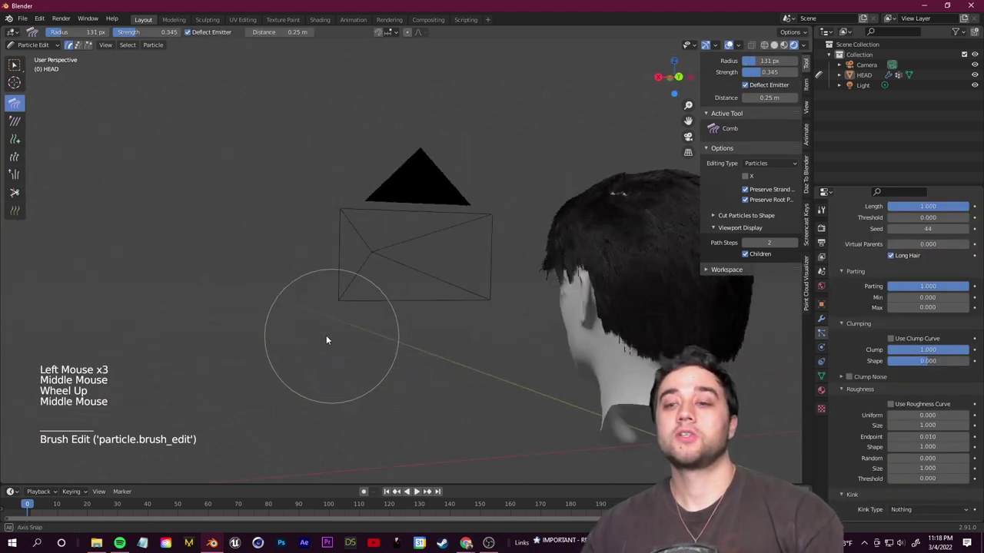
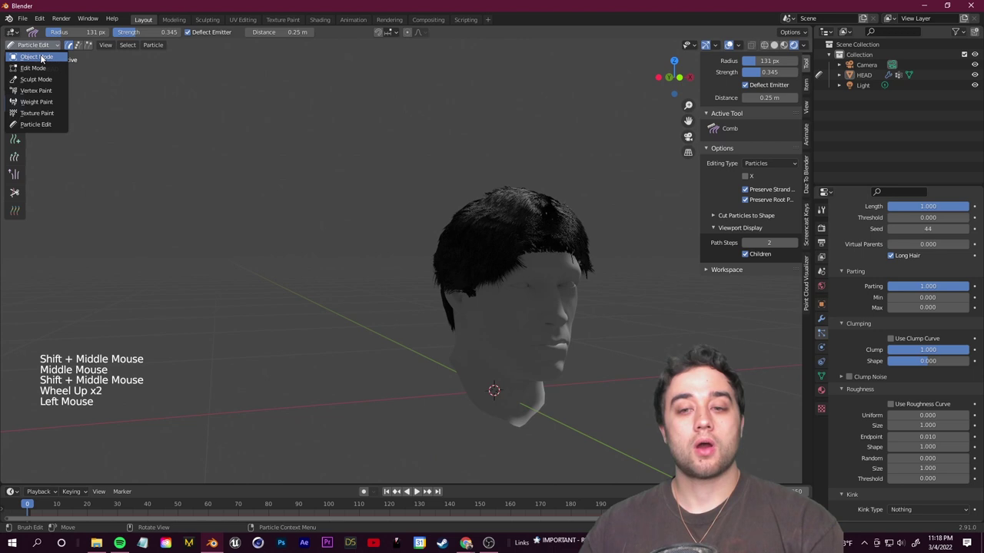
middle_click(544, 276)
Return to Object Mode and loosen the children Clump to 0.391 with Shape 0.087
left_click(616, 230)
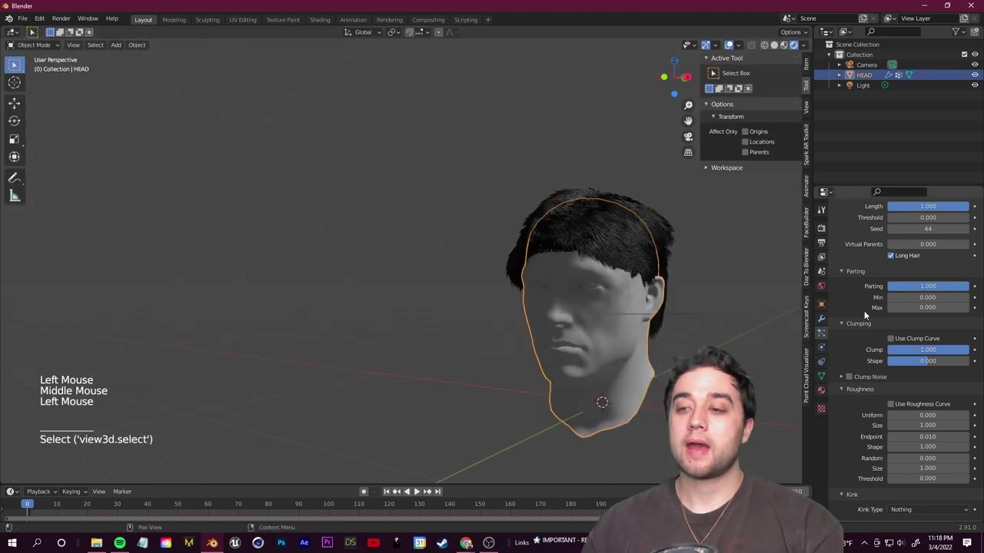
scroll("up", 3)
scroll("down", 3)
left_click(839, 369)
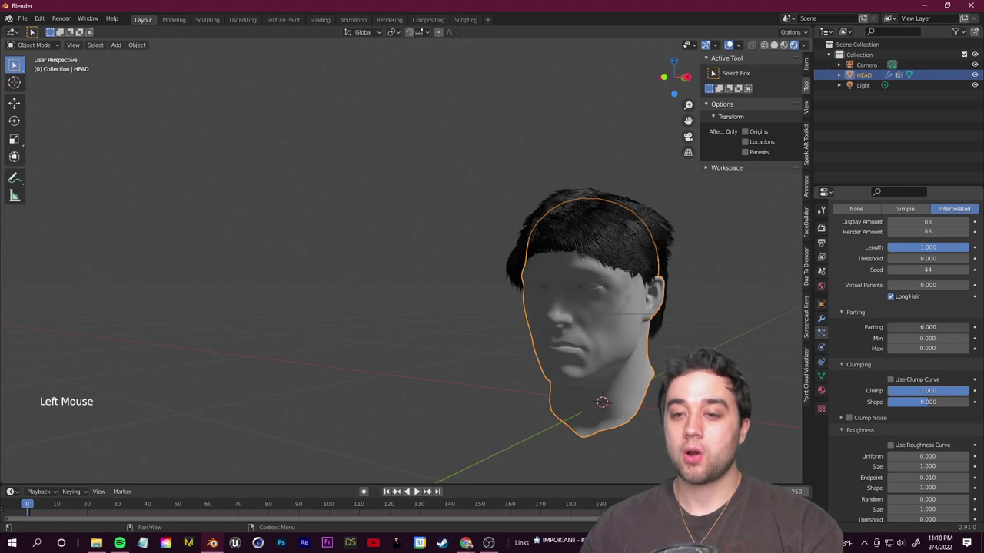
middle_click(654, 322)
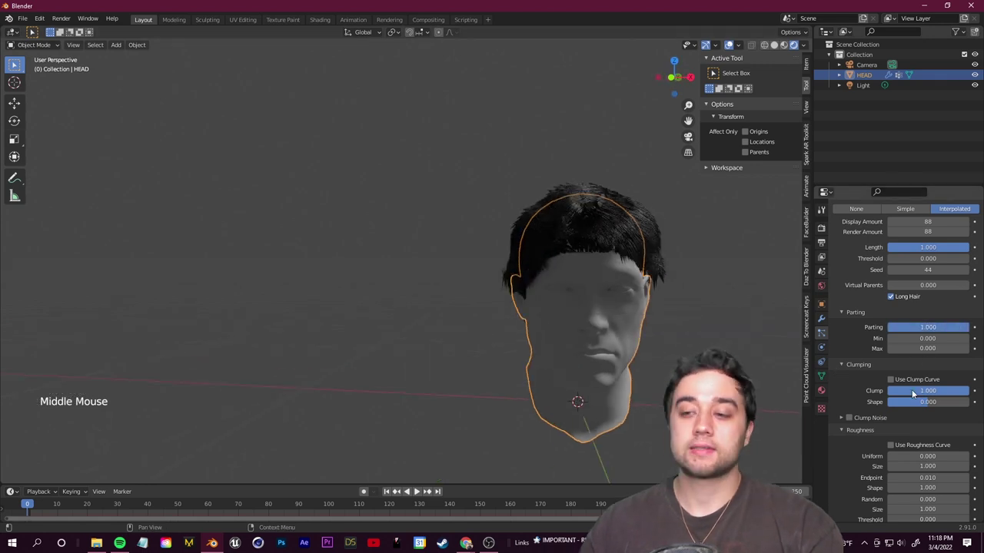
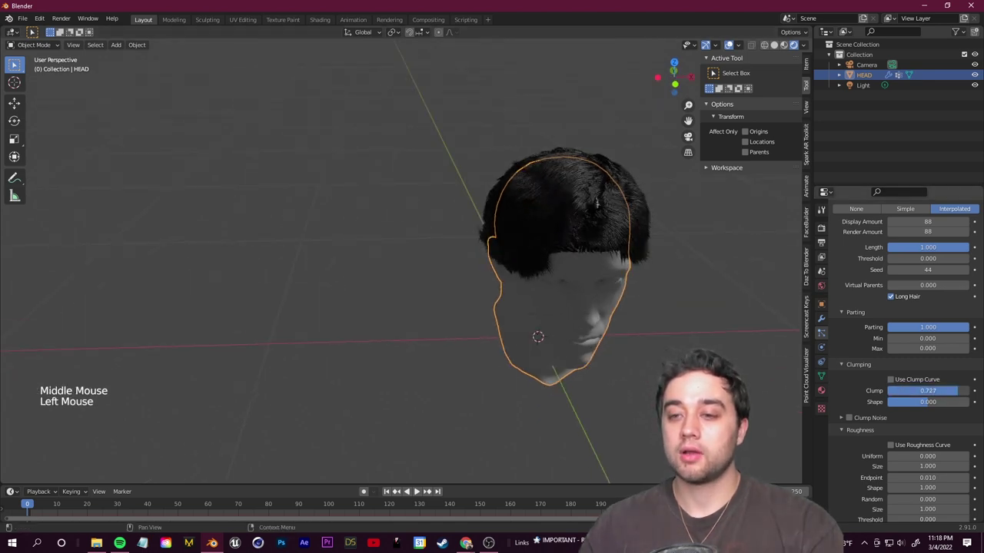
left_click(841, 383)
middle_click(841, 382)
scroll("down", 3)
middle_click(674, 280)
middle_click(458, 275)
scroll("up", 3)
middle_click(492, 312)
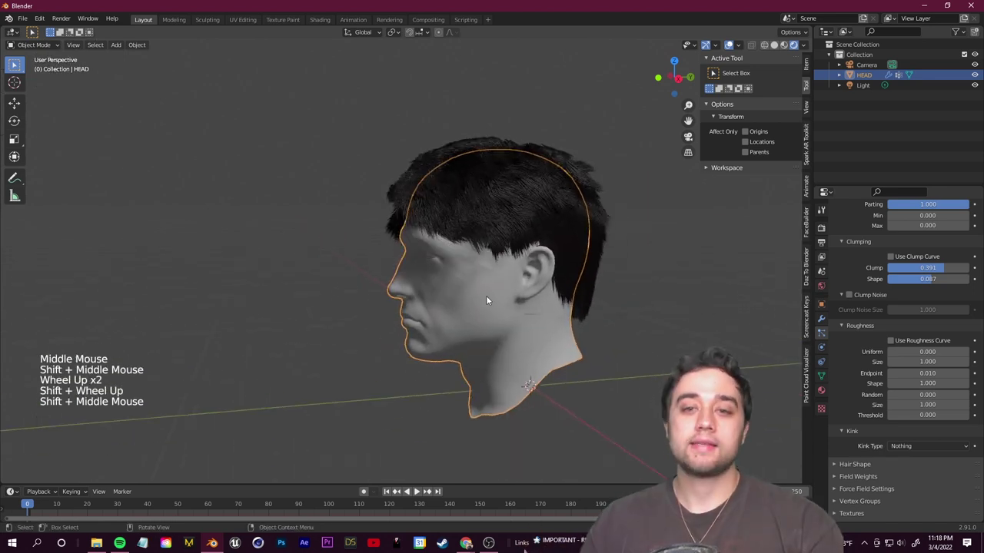
Raise Roughness Endpoint to 0.041 so the hair looks frizzier, inspecting it all around
scroll("up", 3)
middle_click(484, 302)
scroll("down", 3)
middle_click(545, 254)
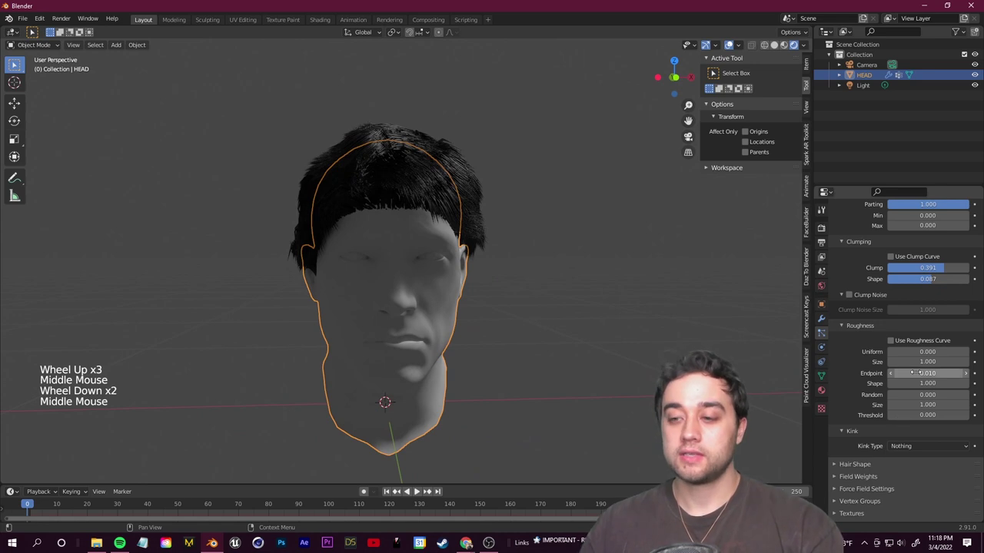
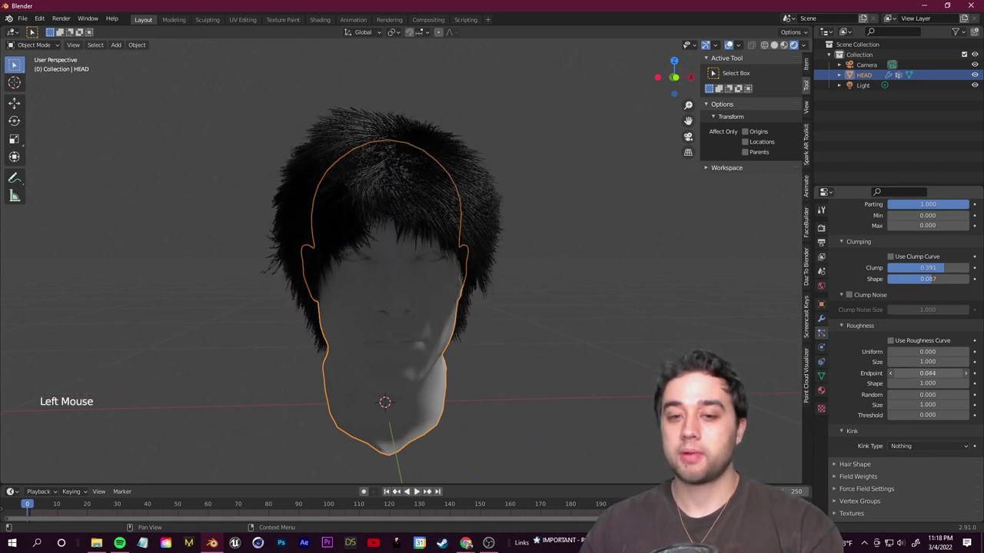
middle_click(489, 313)
key("ctrl+z")
left_click(559, 308)
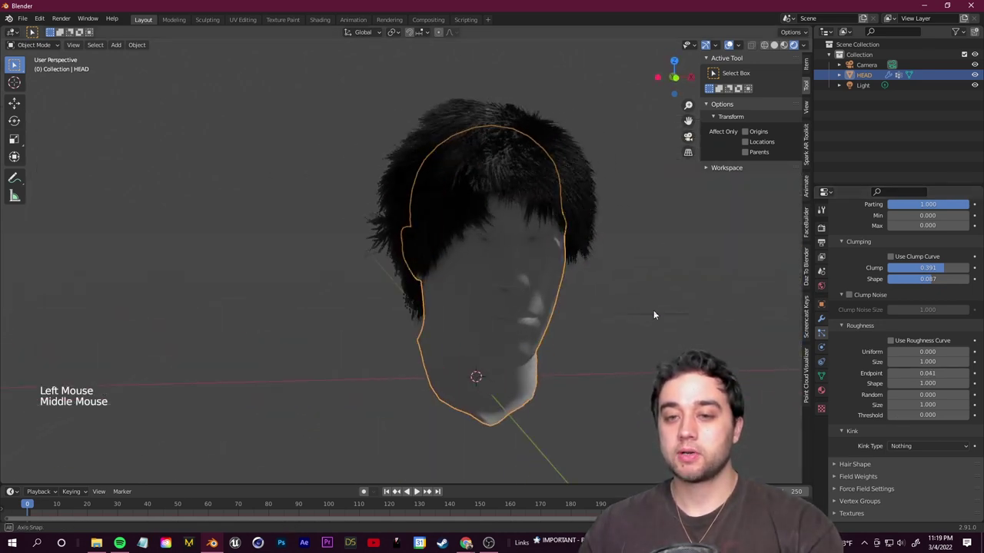
middle_click(601, 225)
middle_click(612, 276)
middle_click(450, 241)
scroll("down", 3)
middle_click(440, 267)
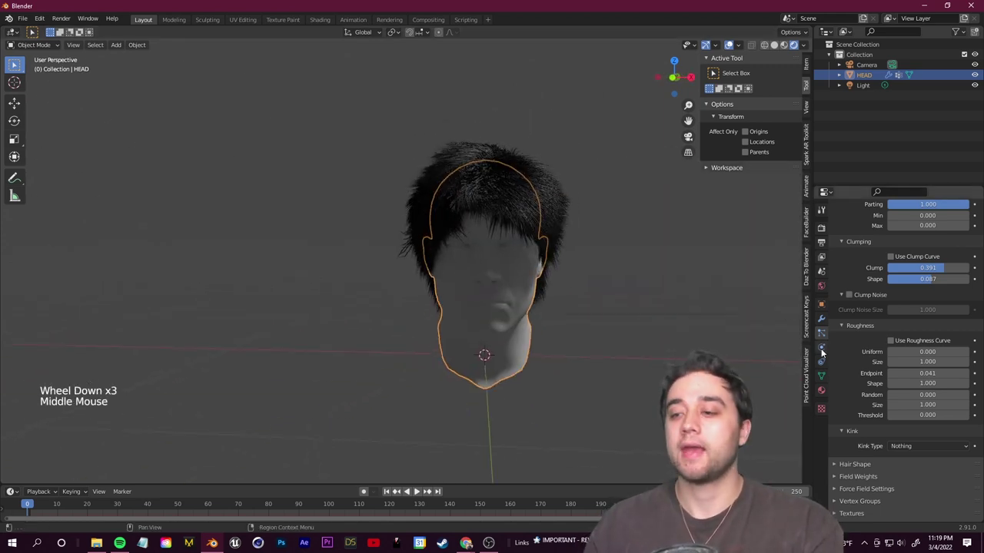
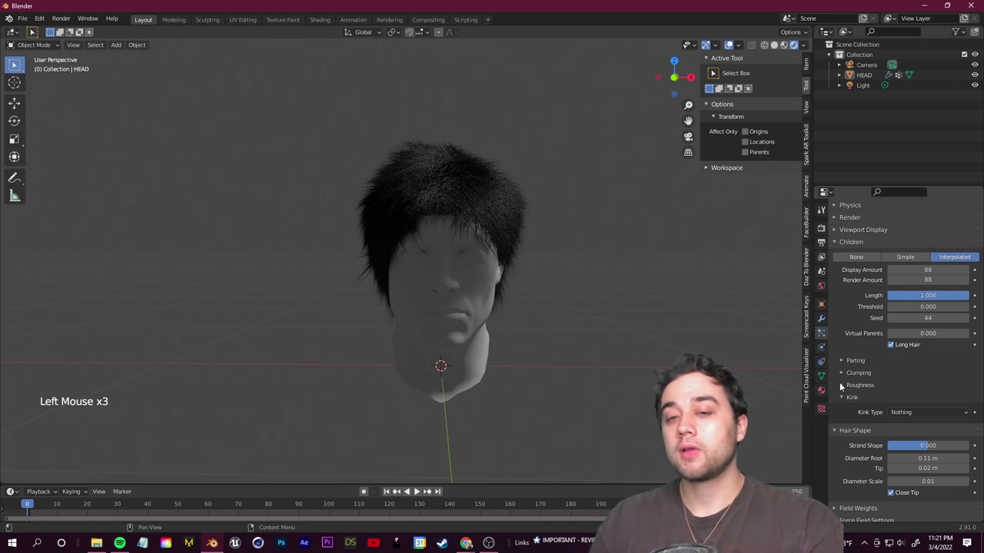
Enable Hair Dynamics with Pin Goal Strength 0.6 and play the simulation
middle_click(472, 275)
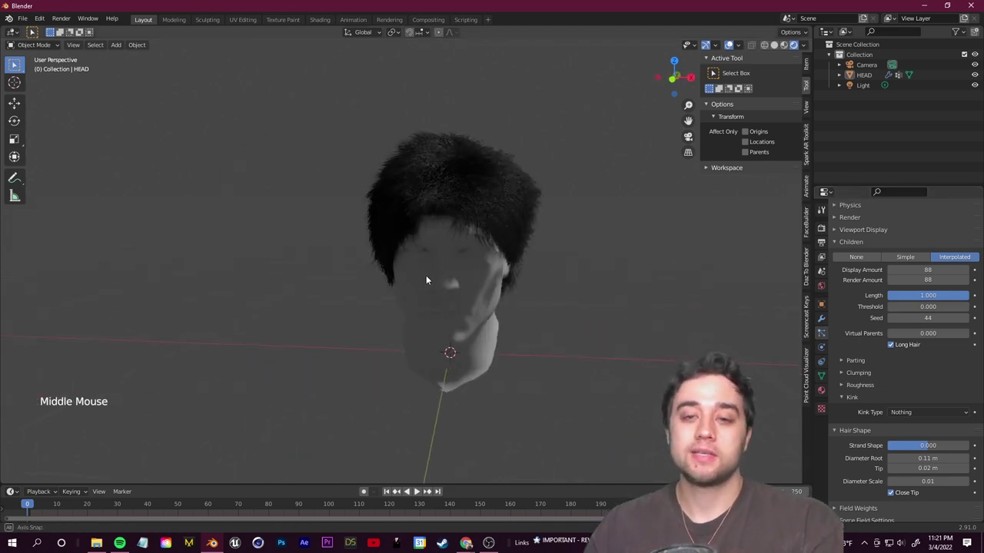
left_click(843, 401)
middle_click(840, 389)
left_click(841, 388)
middle_click(472, 368)
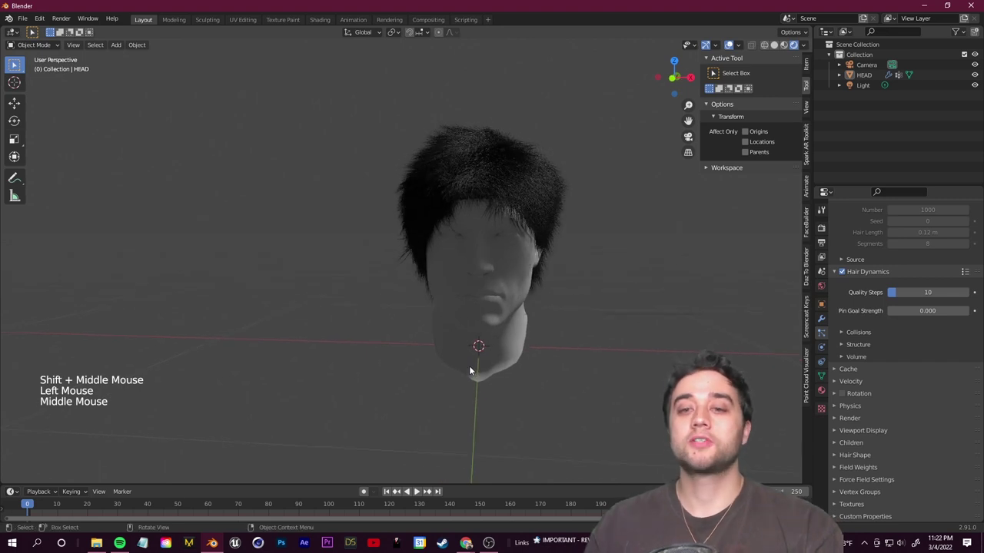
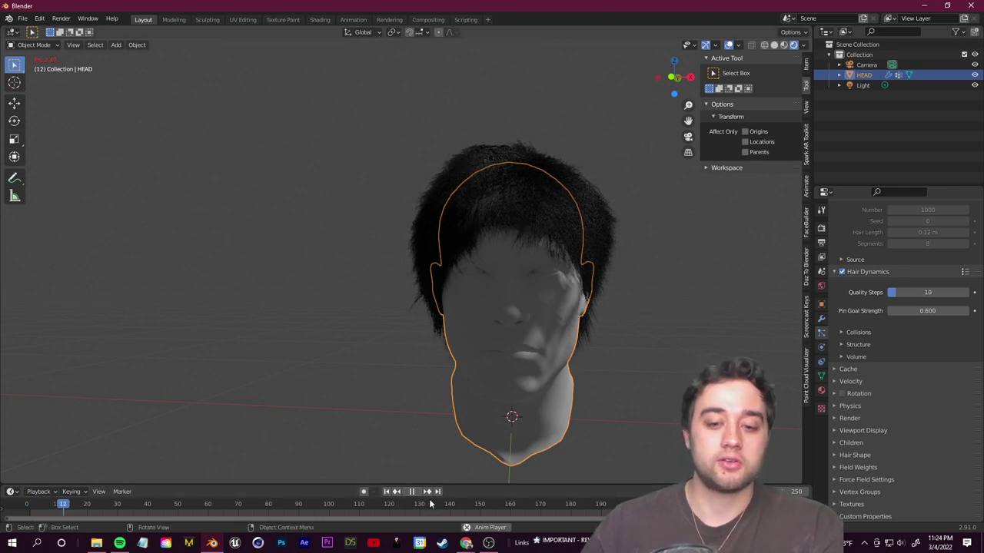
Stop playback and rewind the hair simulation to the first frame
left_click(503, 311)
left_click(34, 507)
left_click(421, 495)
left_click(460, 389)
Bring up the Add menu (Shift+A) to choose a force field
middle_click(460, 390)
scroll("down", 3)
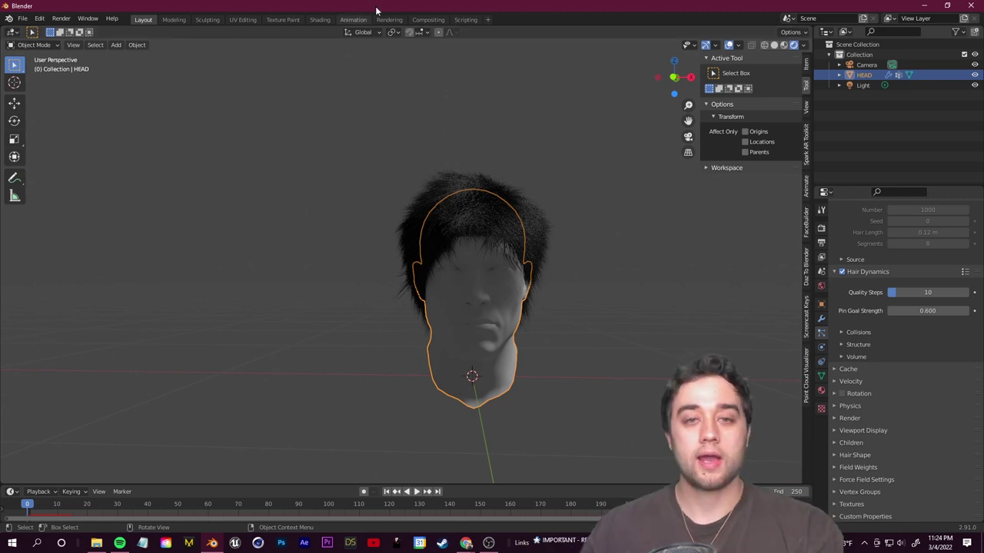
key("shift+a")
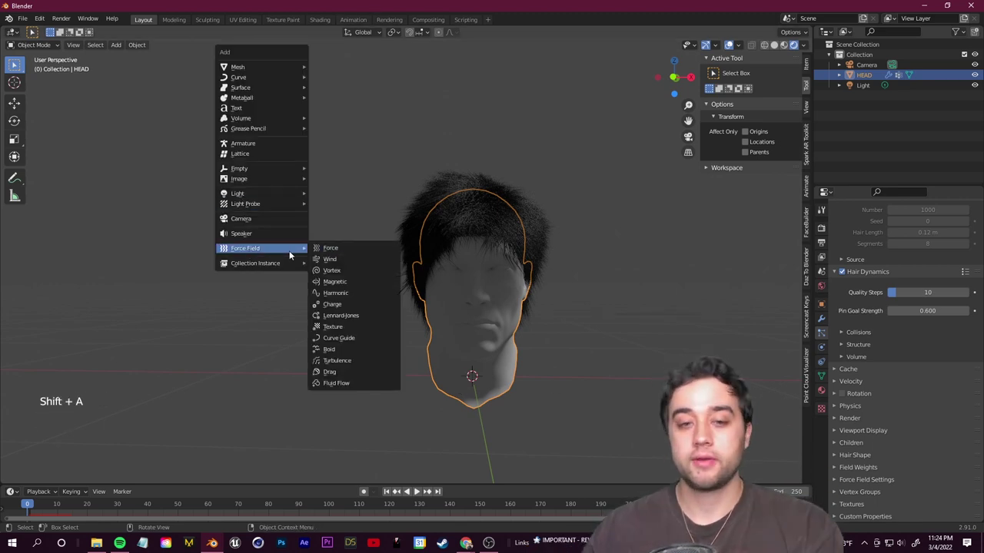
Add a Wind force field and position it beside the head, rotated 90° on Y
middle_click(341, 298)
scroll("down", 3)
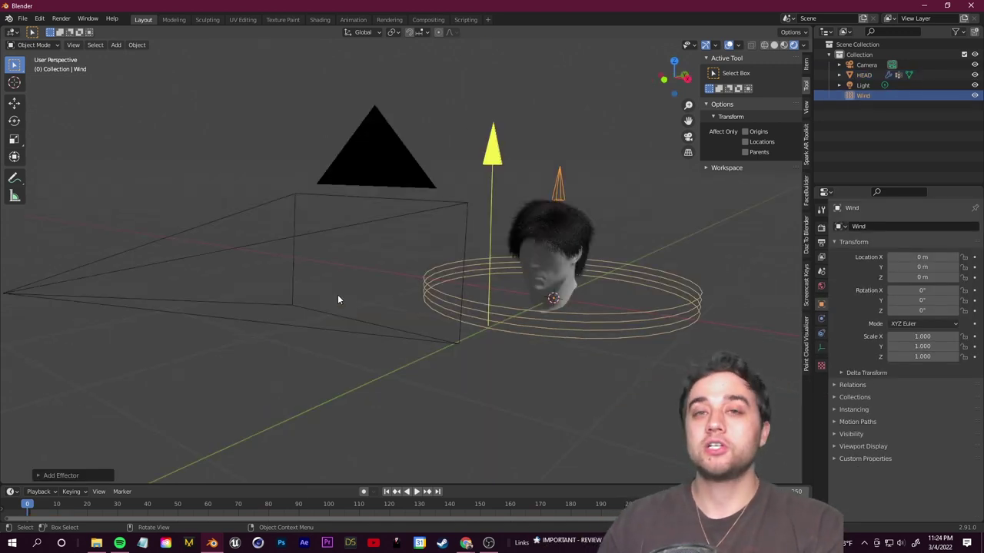
middle_click(341, 298)
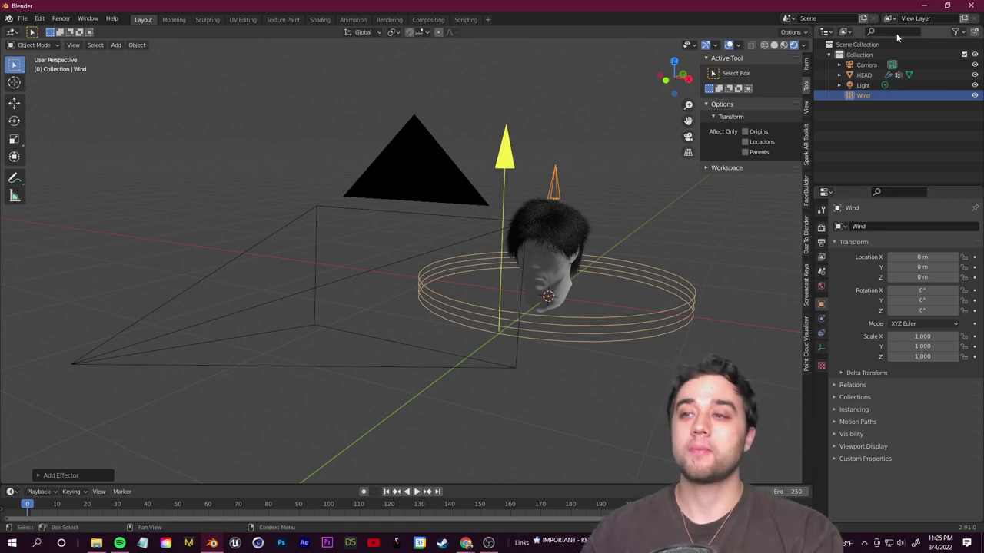
left_click(878, 98)
left_click(821, 308)
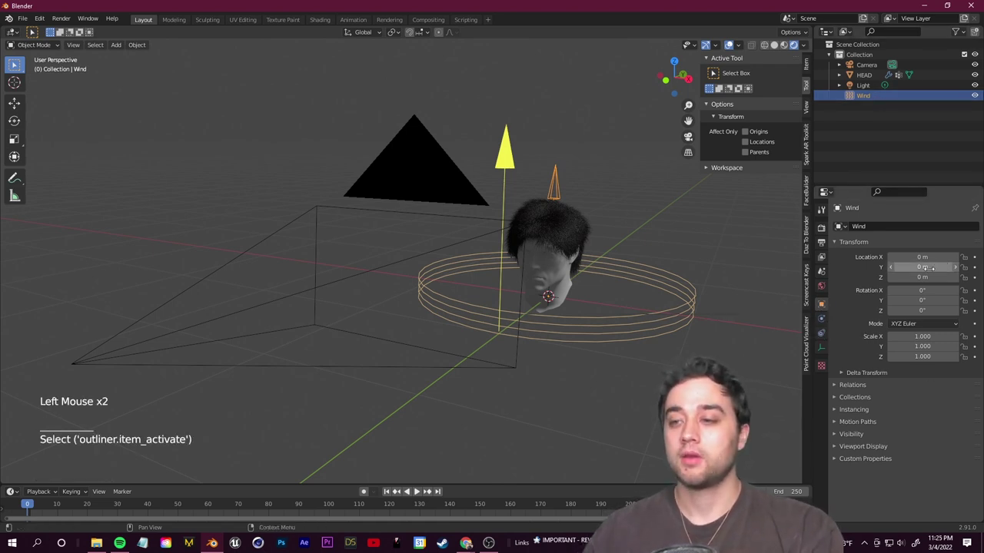
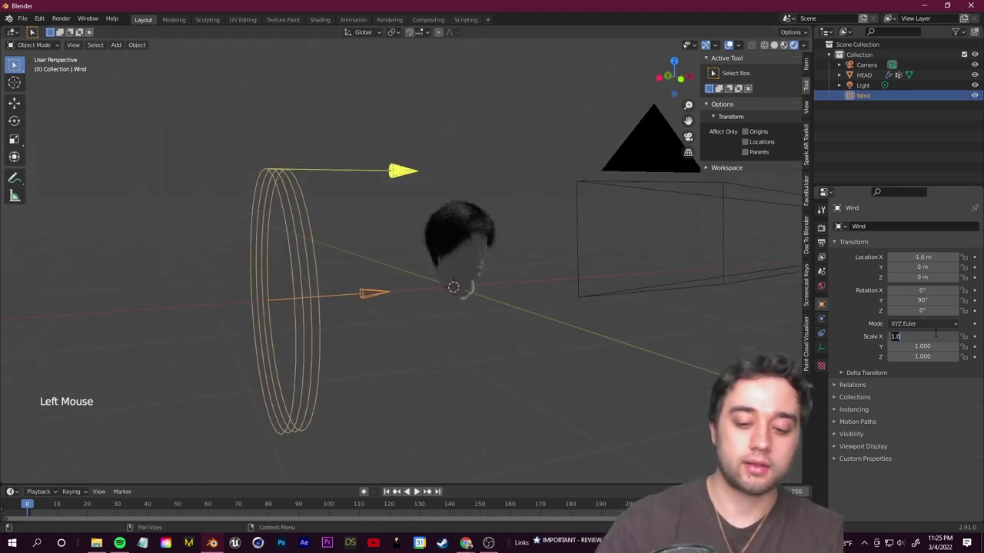
Scale the wind to 0.5 and keyframe its Physics strength at 20.4
middle_click(381, 308)
scroll("down", 3)
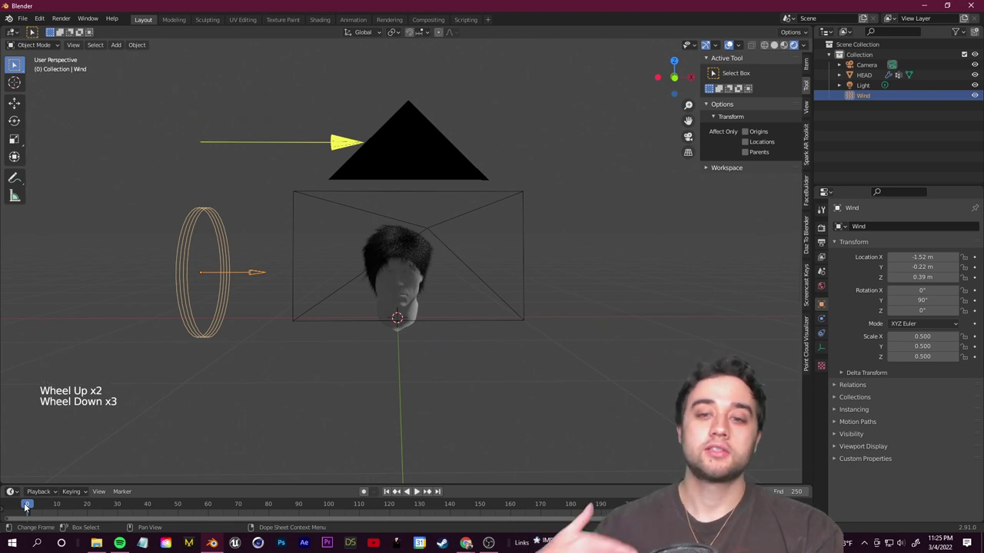
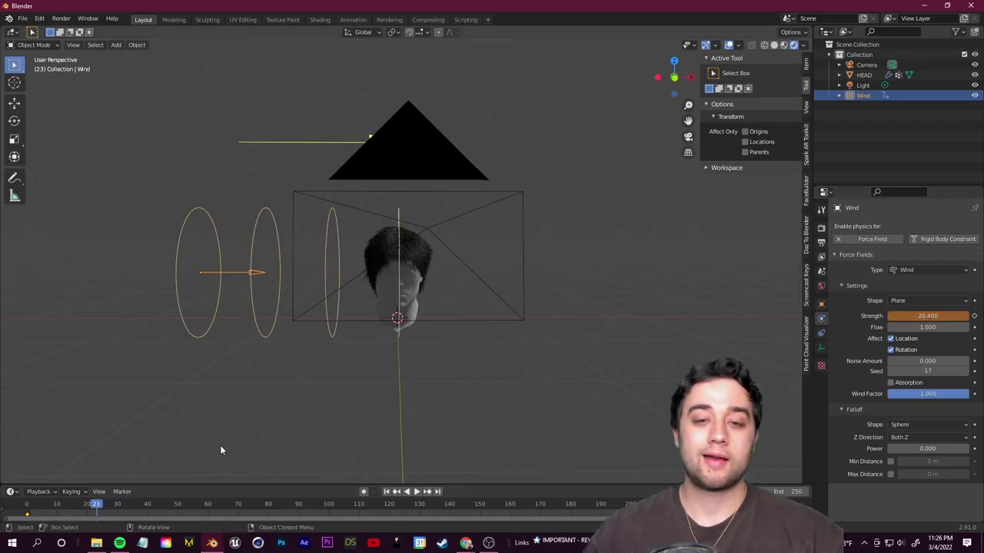
Insert further keyframes on the wind's strength and rewind to frame 1 with HEAD reselected
left_click(976, 316)
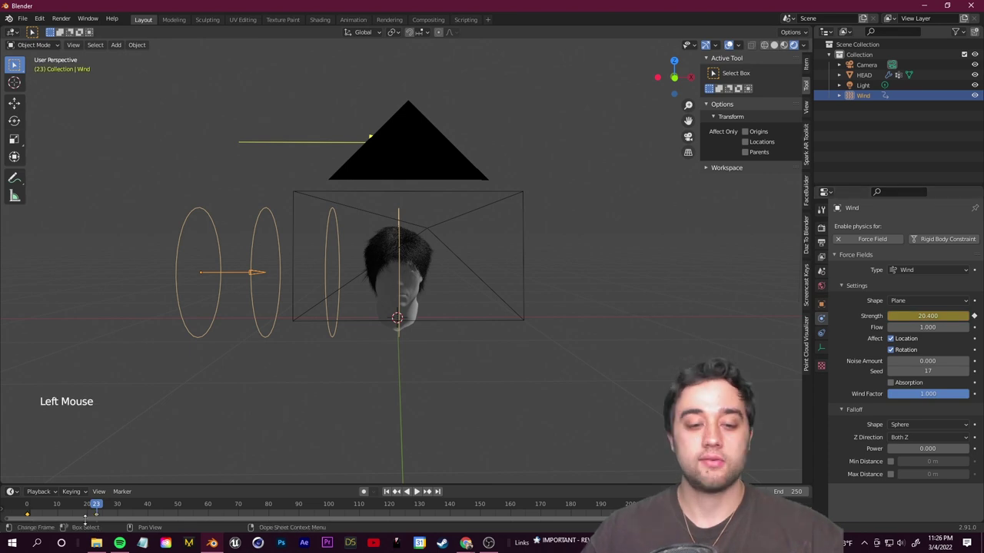
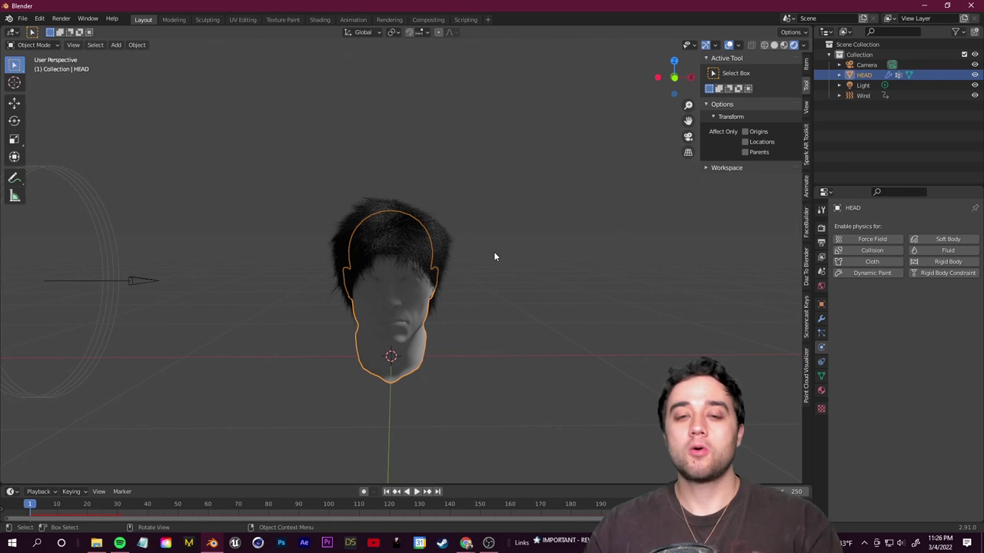
middle_click(482, 296)
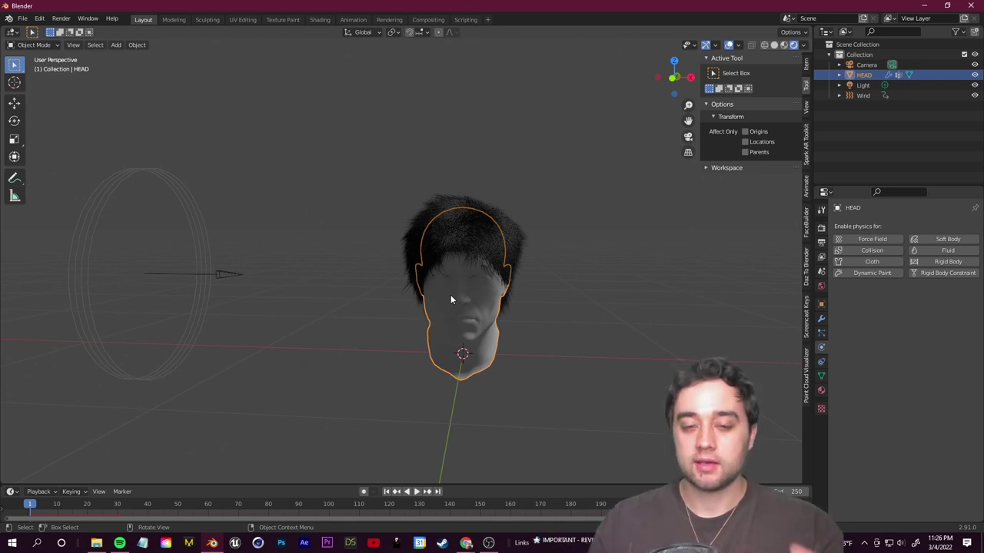
scroll("down", 3)
middle_click(392, 253)
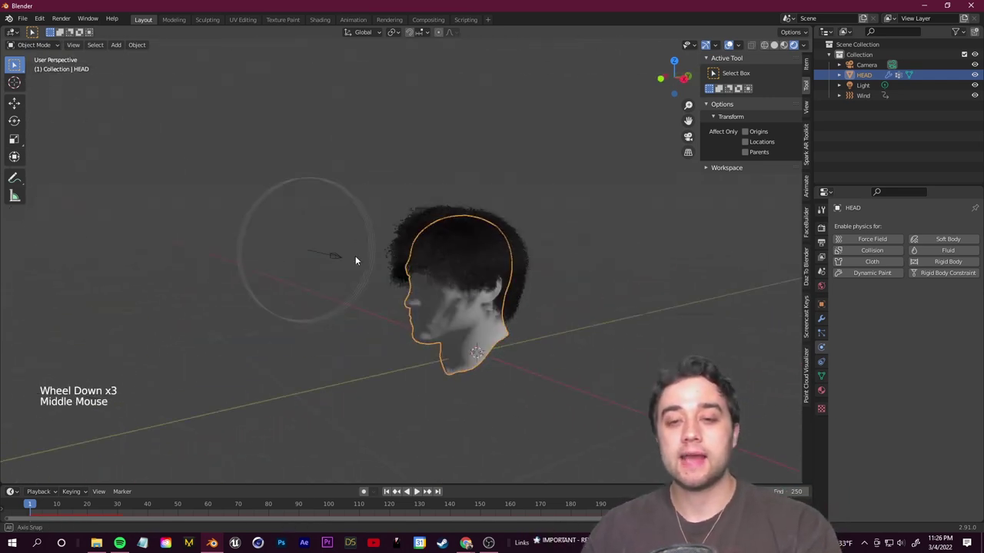
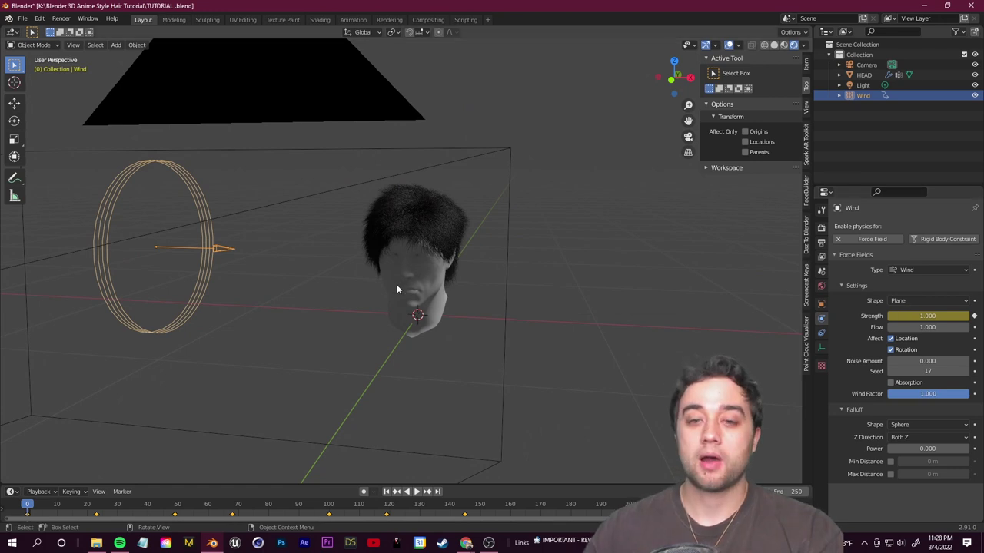
Select HEAD, set its hair cache end to frame 150, and view through the scene camera
left_click(425, 268)
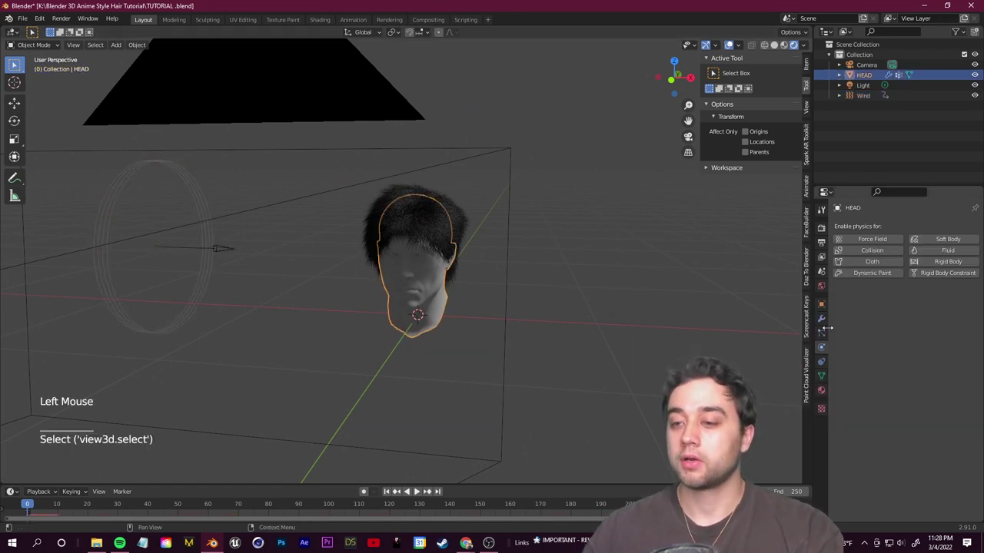
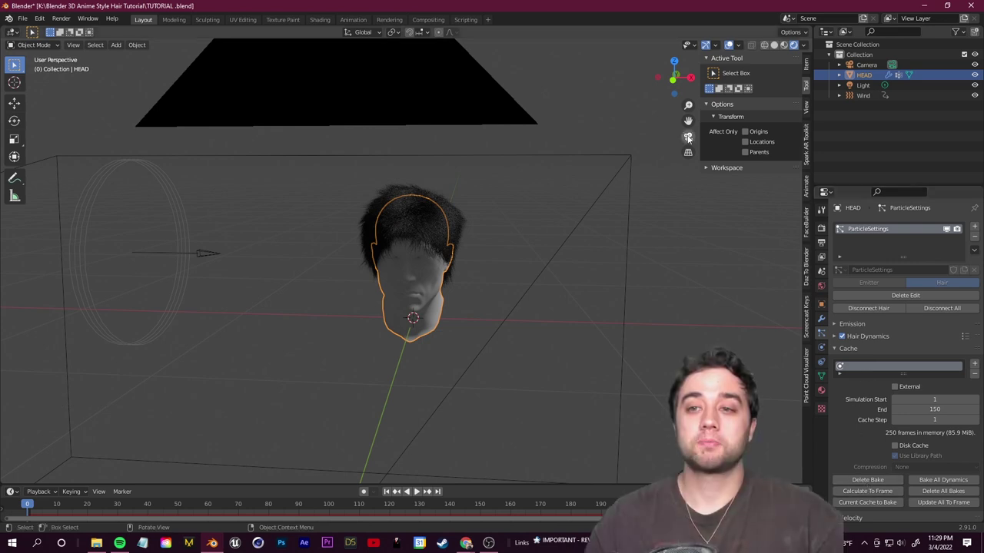
left_click(693, 141)
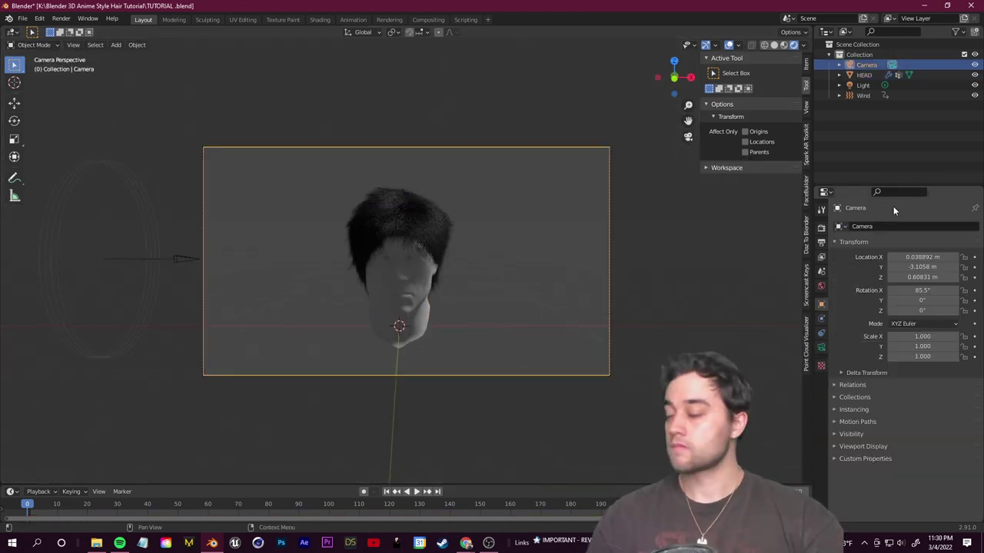
Enable Transparent under Film in the Render Properties
left_click(892, 162)
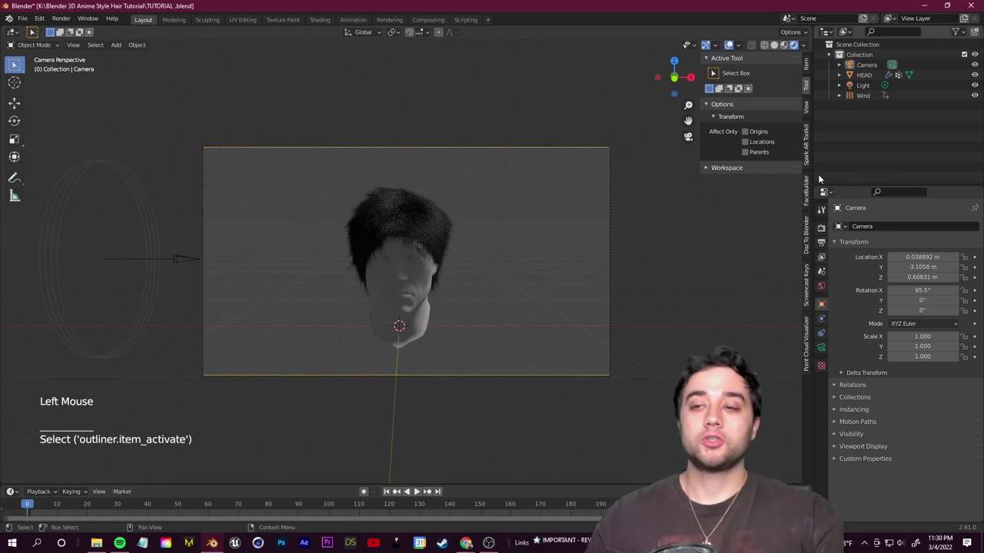
left_click(820, 229)
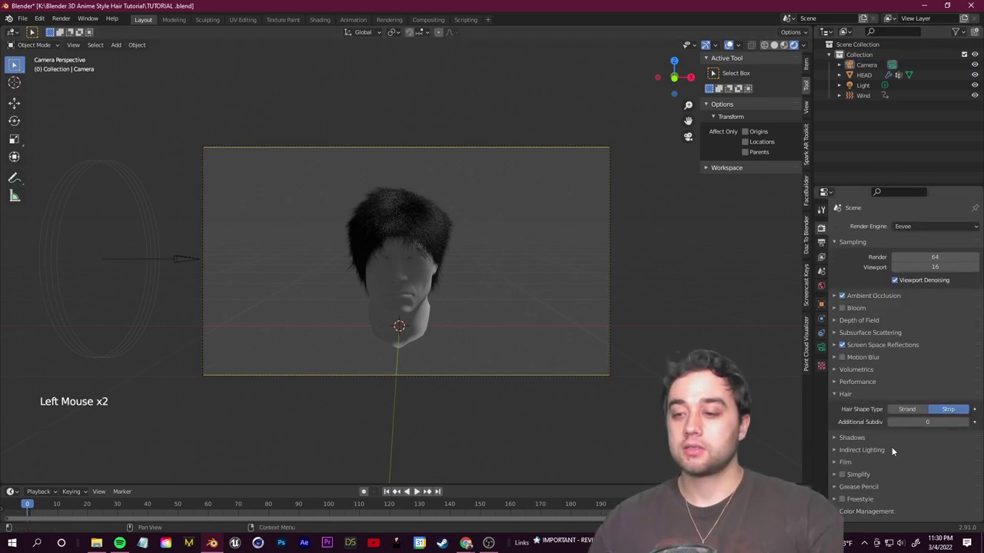
left_click(834, 392)
left_click(839, 438)
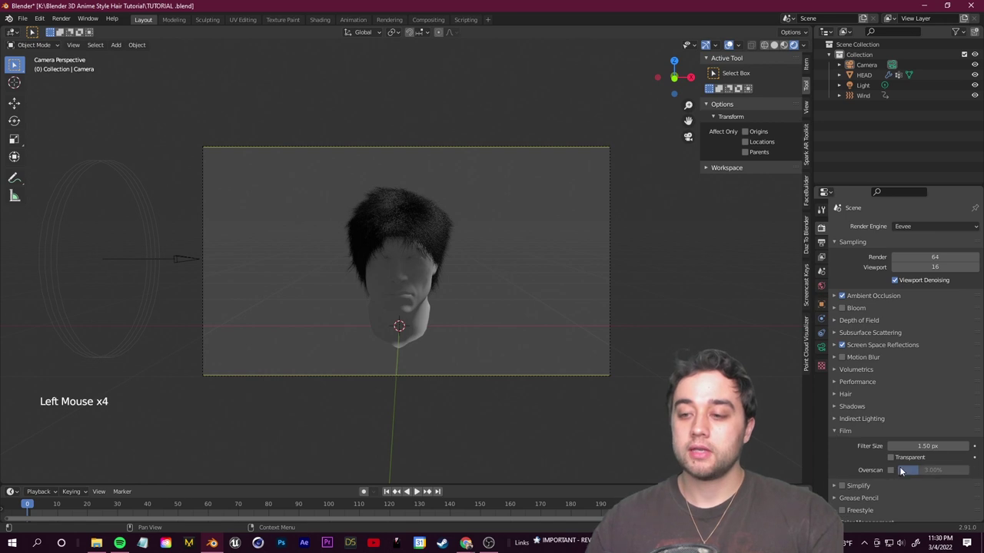
left_click(896, 459)
Select the head model and add a new empty Collection 2 in the Outliner
left_click(417, 286)
left_click(465, 355)
left_click(405, 285)
left_click(446, 316)
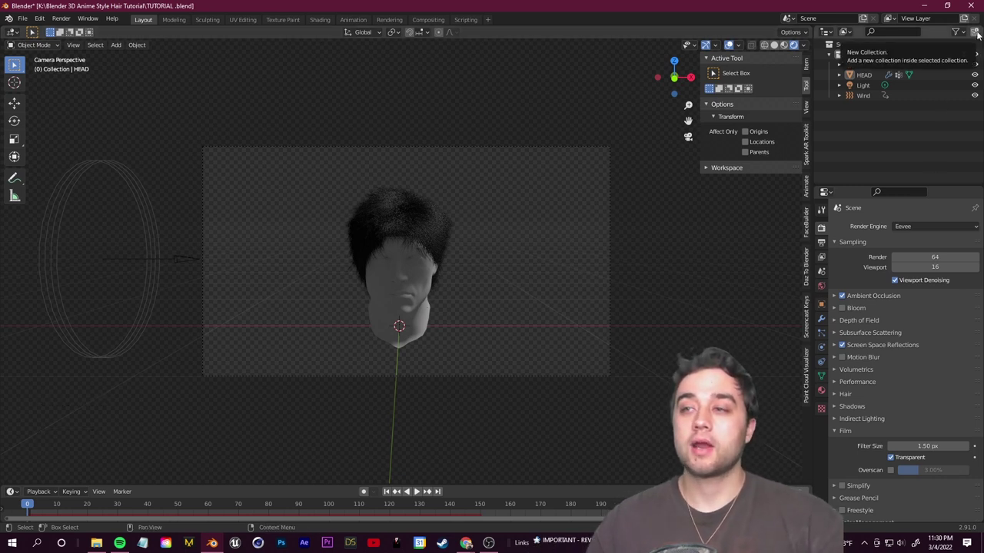
left_click(980, 33)
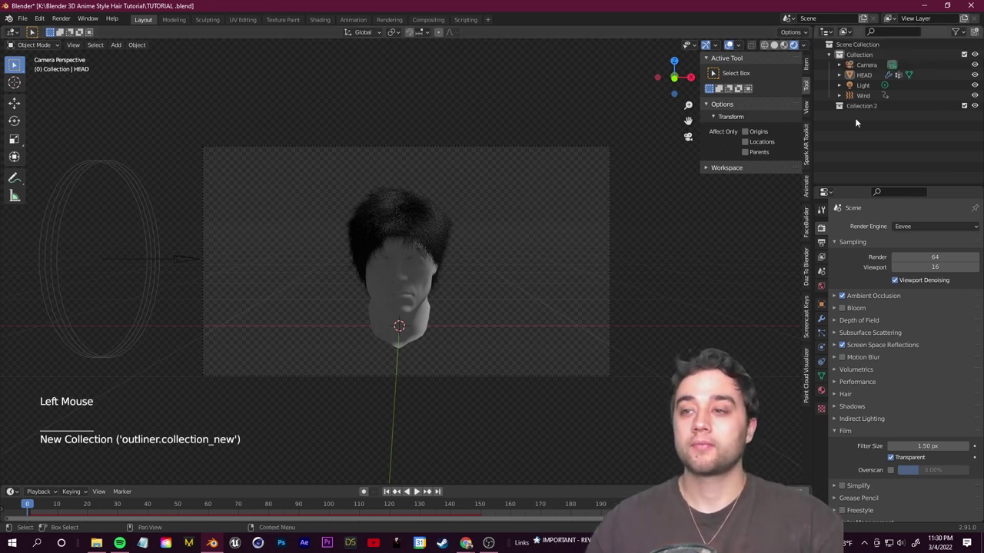
Copy the HEAD object and paste it into Collection 2 as HEAD.001
left_click(864, 109)
left_click(873, 81)
left_click(870, 81)
key("ctrl+c")
key("ctrl+v")
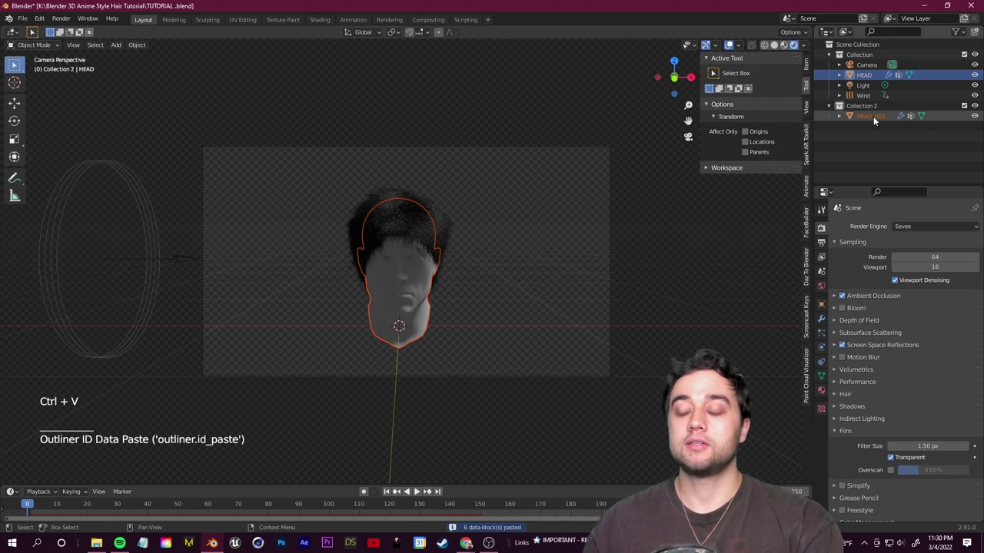
left_click(876, 119)
left_click(885, 121)
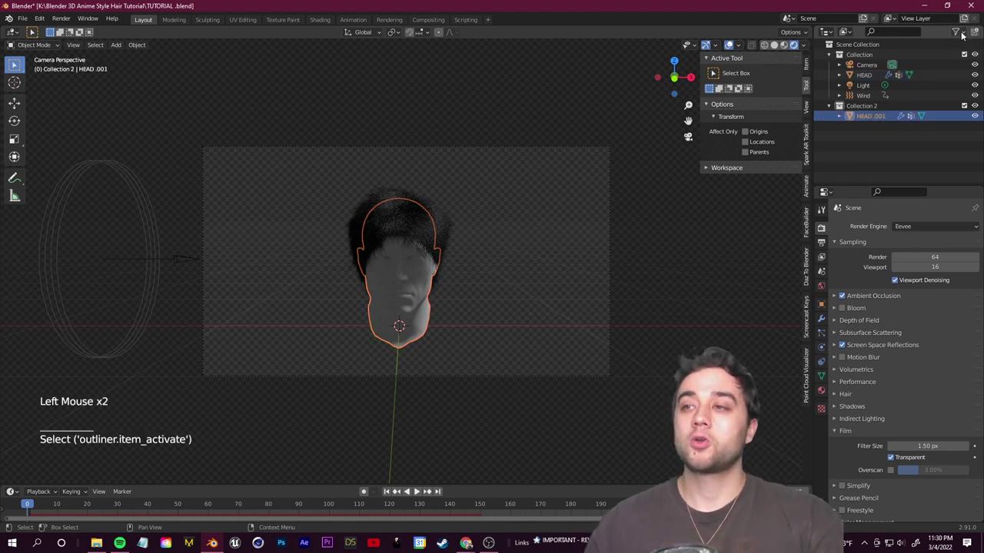
Show the Holdout toggle via the Outliner filter and mark Collection 2 as a holdout
left_click(961, 33)
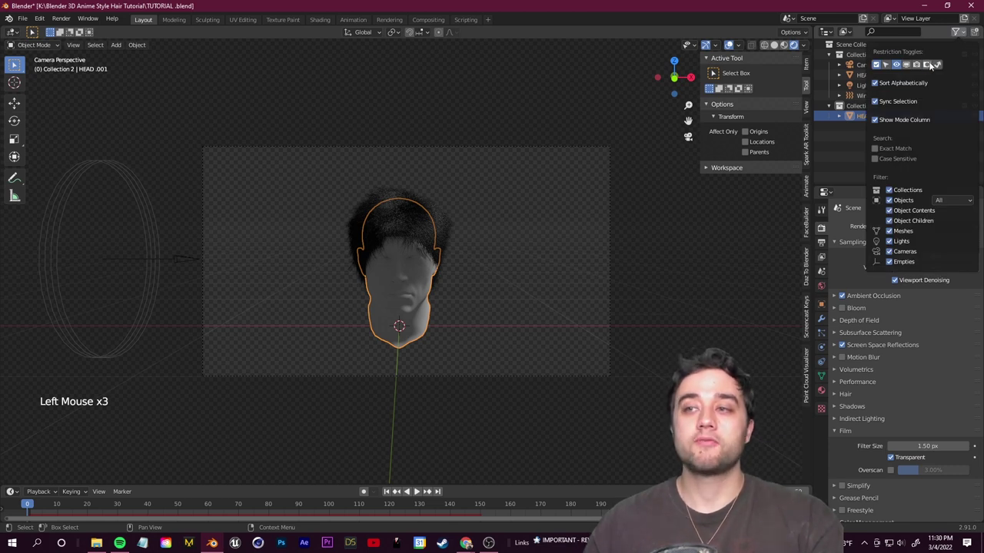
left_click(848, 141)
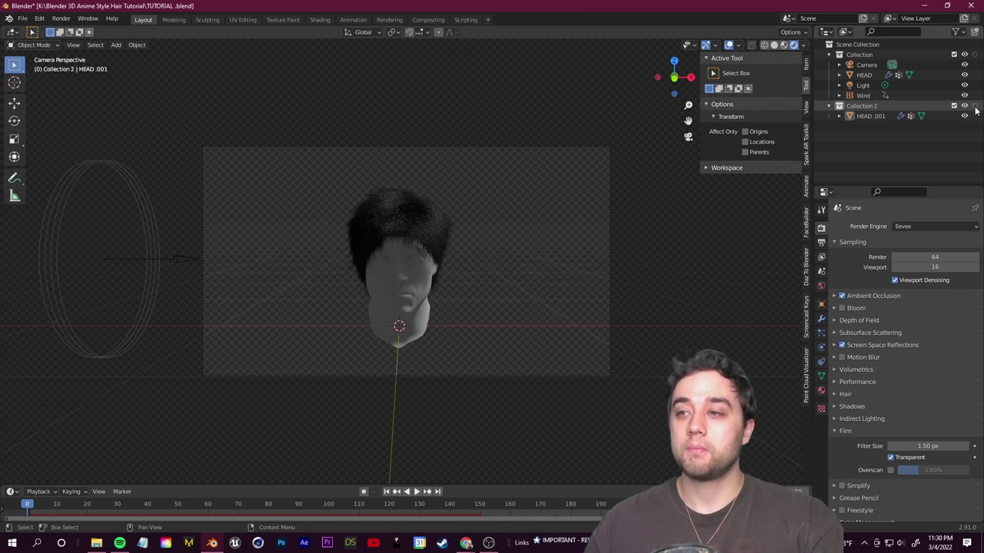
left_click(979, 108)
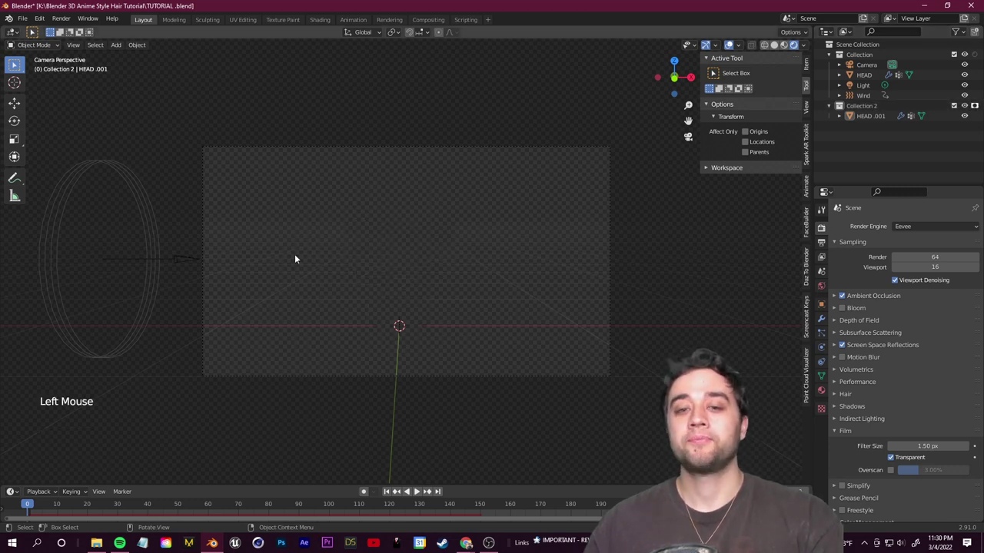
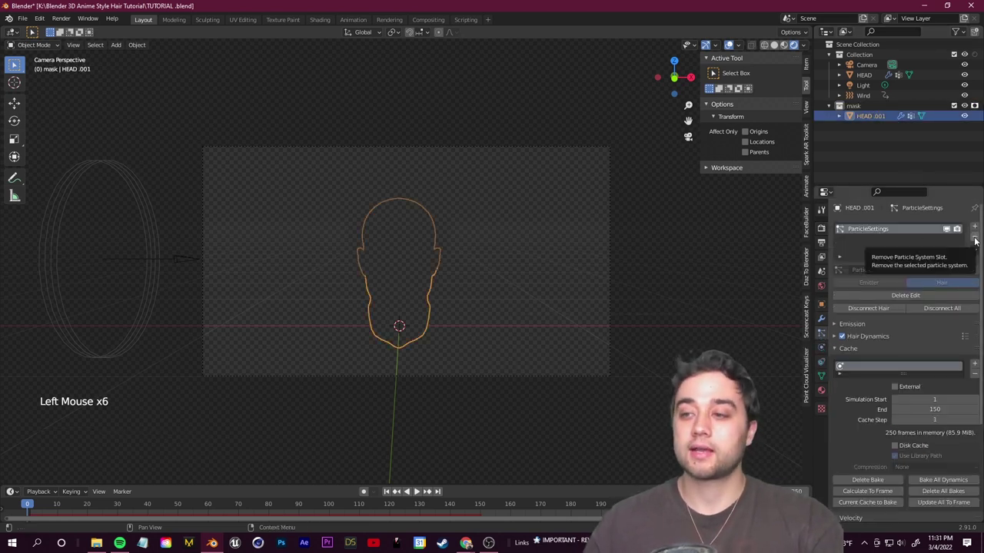
Remove the particle hair system from HEAD.001 so only the hair remains visible
left_click(978, 241)
left_click(505, 236)
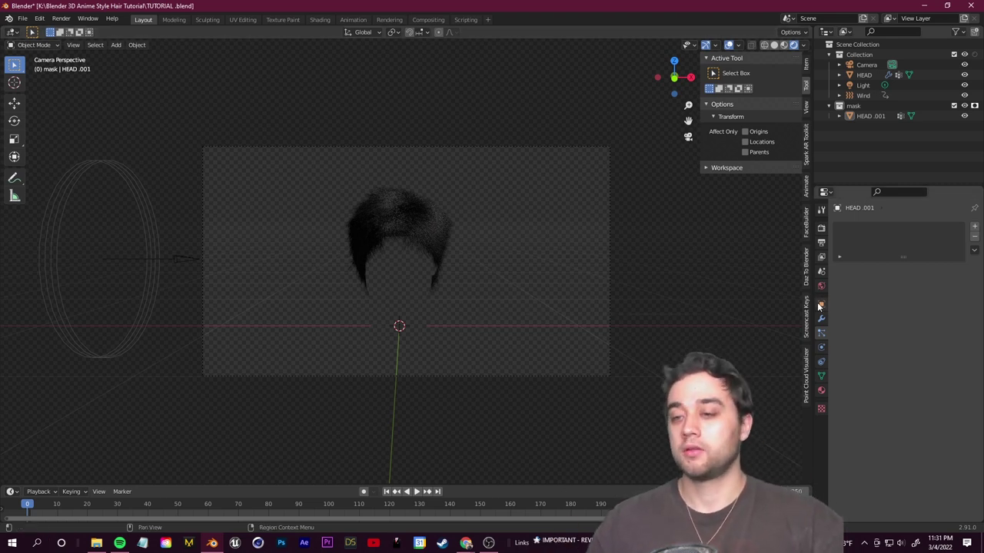
left_click(826, 244)
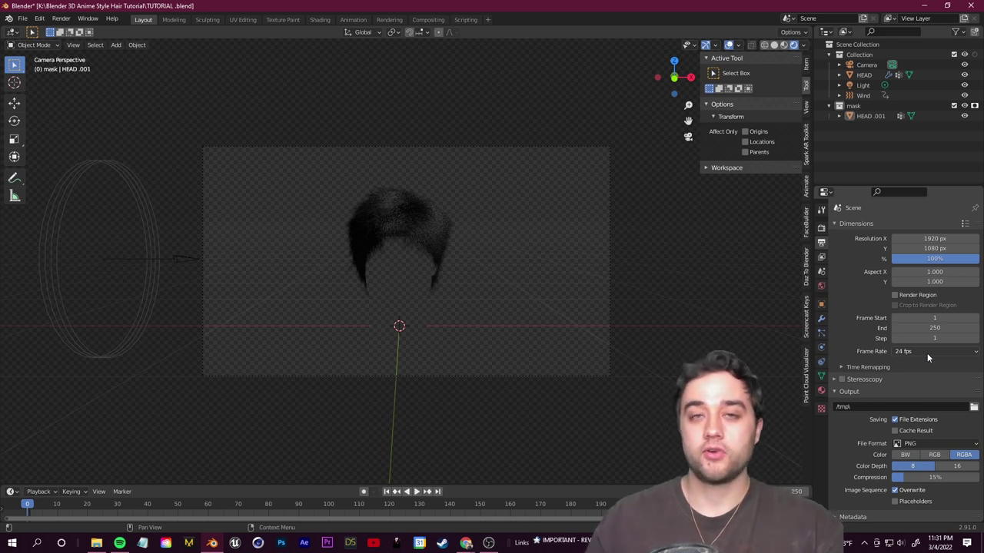
Set the frame rate to 25 fps and the end frame to 150
left_click(930, 356)
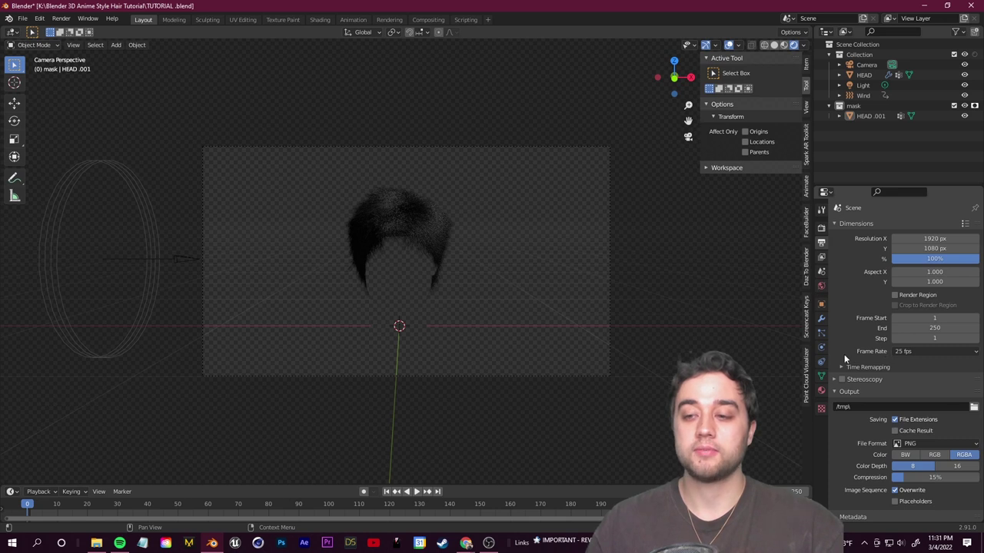
left_click(849, 322)
scroll("down", 3)
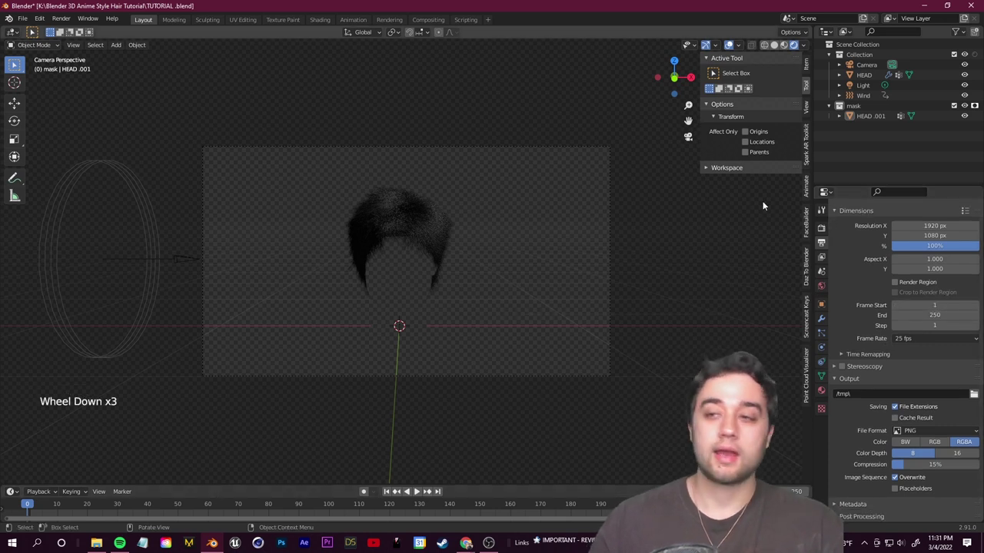
left_click(867, 101)
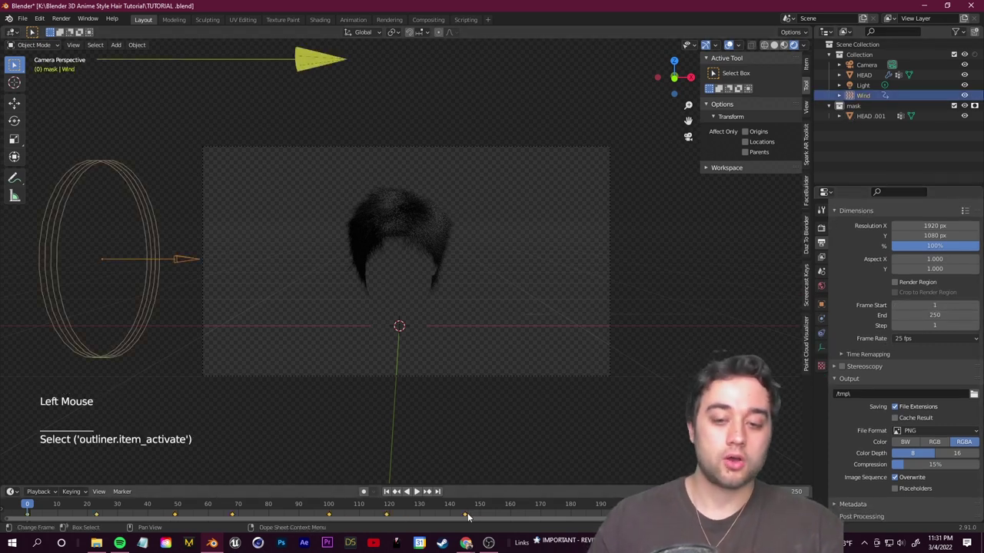
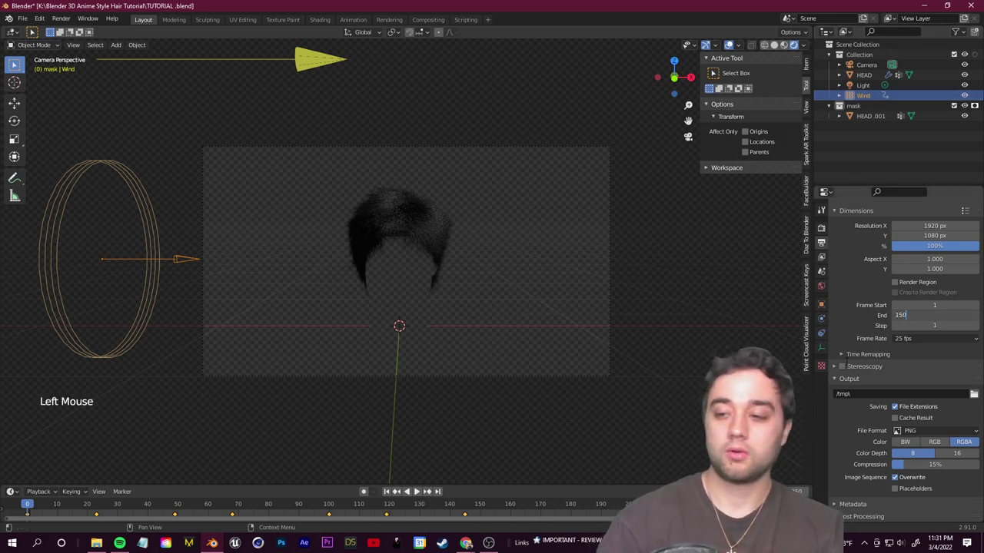
left_click(863, 421)
Point the render output path to the TUTORIAL RENDER folder
scroll("down", 3)
left_click(977, 397)
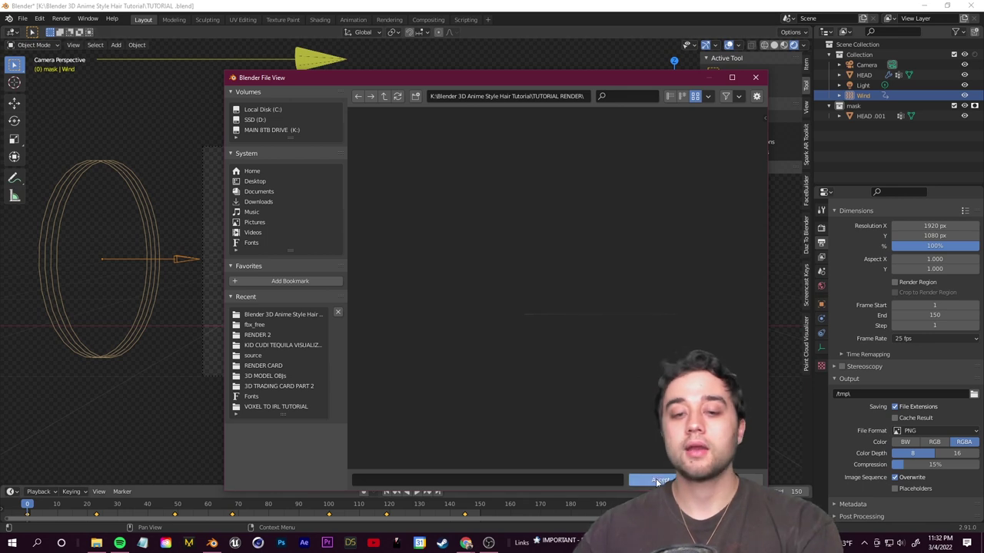
left_click(864, 441)
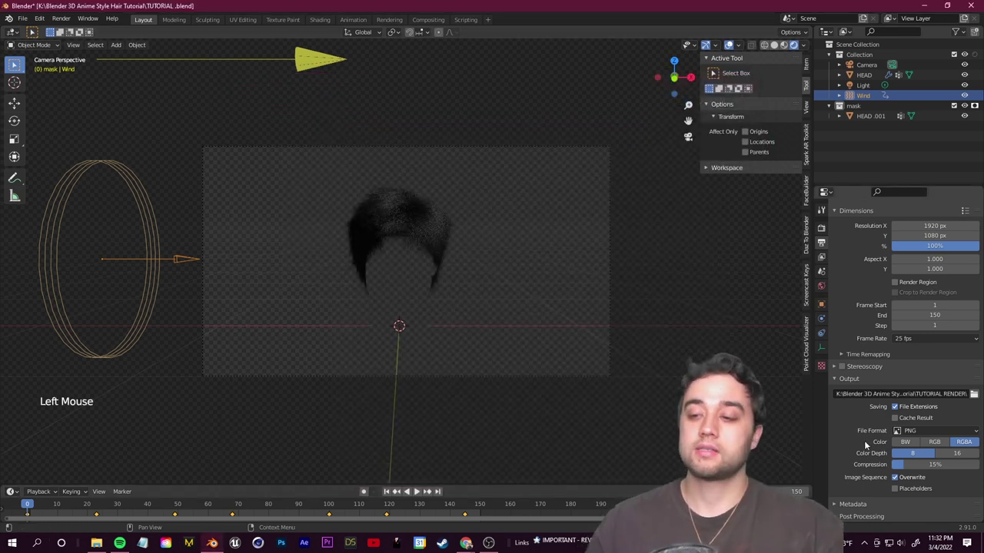
left_click(929, 433)
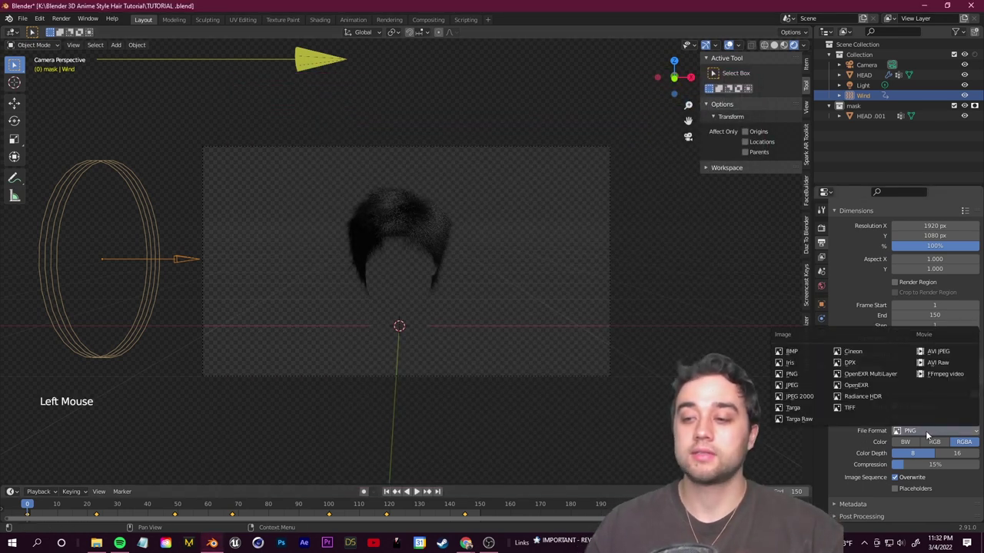